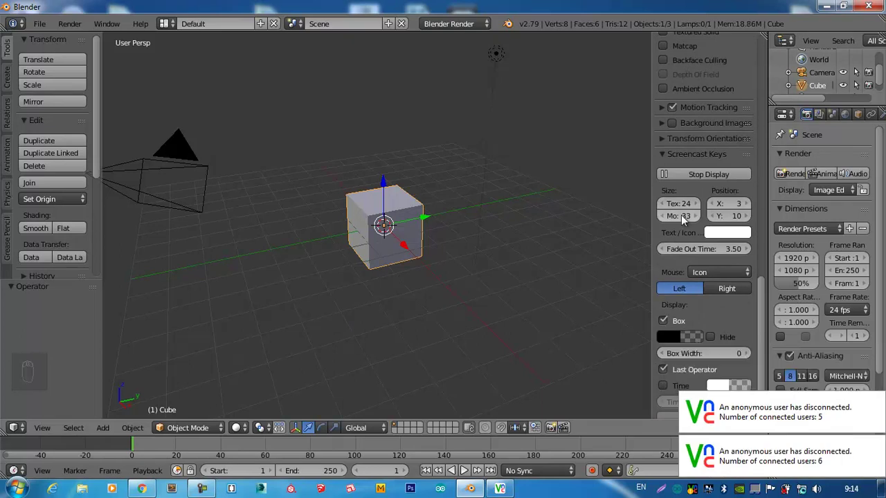
- Adjust the Screencast Keys horizontal position from 3 to 21 before modelling
drag(735, 206, 764, 209)
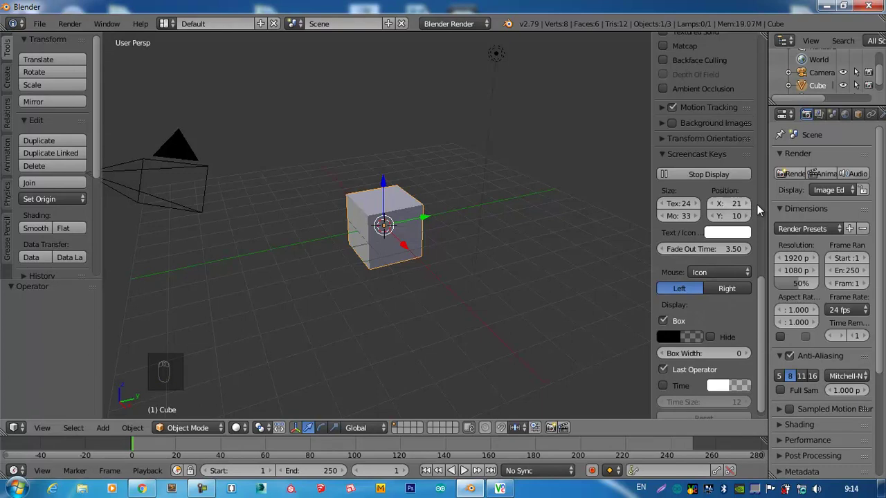
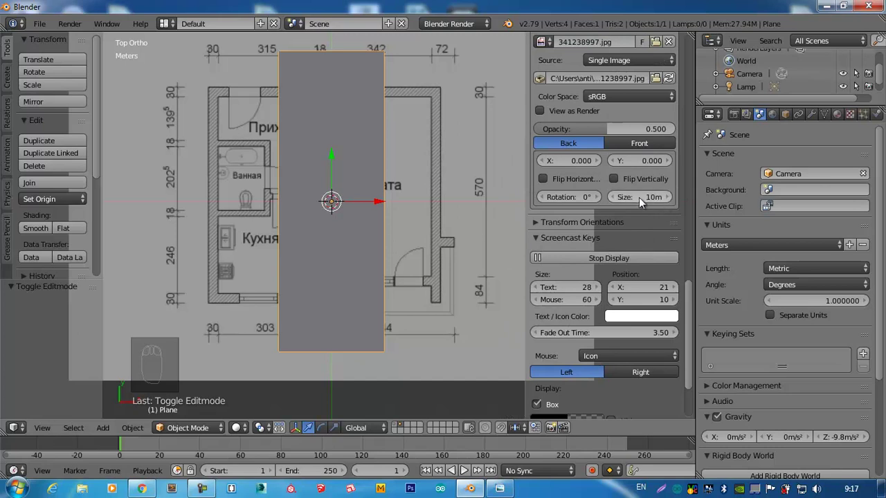
- Raise the background image Size from 10 m to 16.8 m and zoom in on the rooms
drag(645, 199, 697, 201)
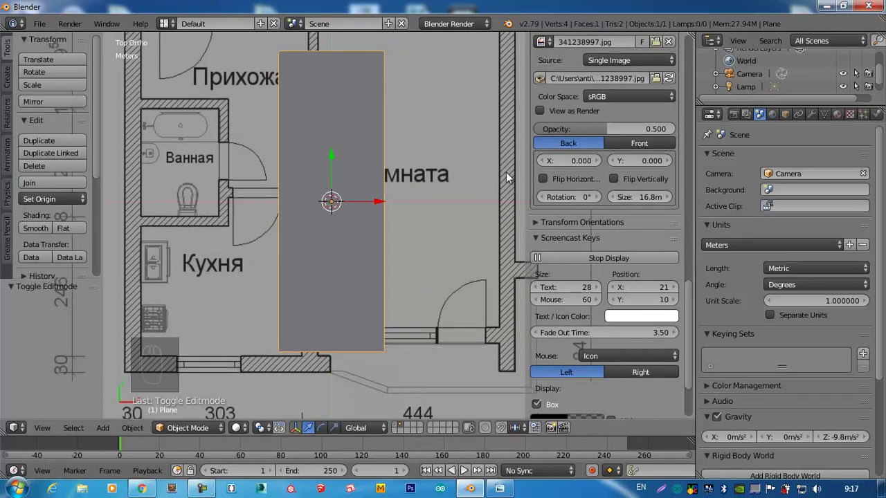
drag(404, 241, 349, 167)
key(g)
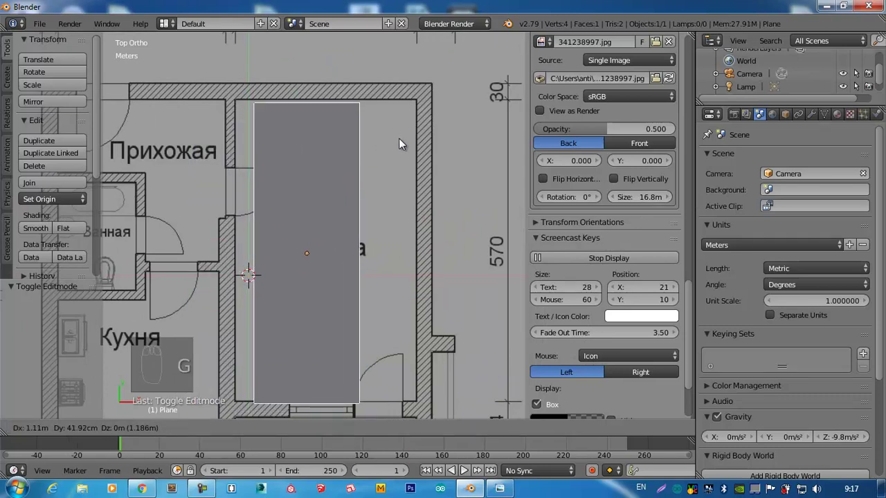
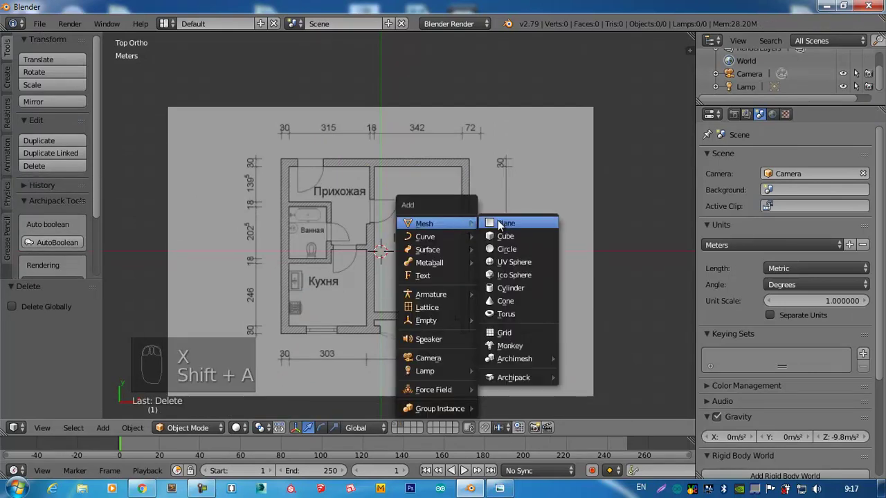
- Add a new plane and shrink it in Edit Mode to wall thickness
drag(436, 226, 434, 290)
key(Tab)
key(s)
drag(434, 290, 352, 290)
- Move the 30 cm square onto the top-right corner of the outer wall
key(g)
drag(413, 195, 724, 234)
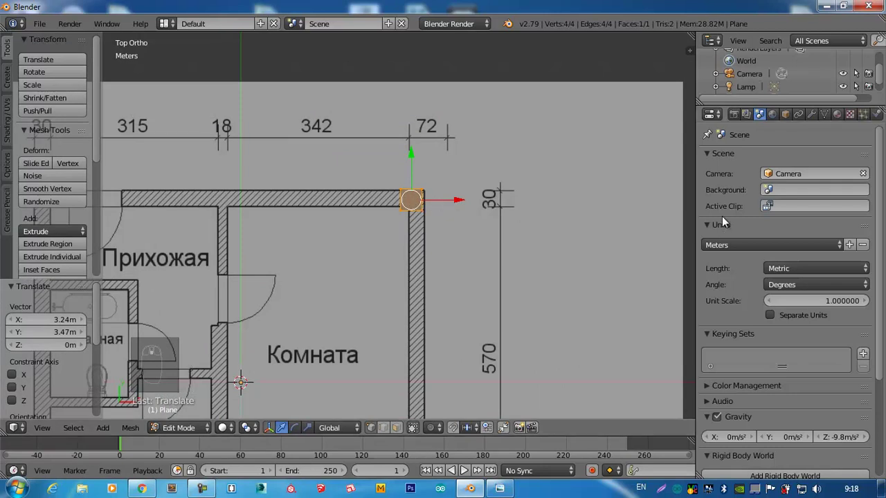
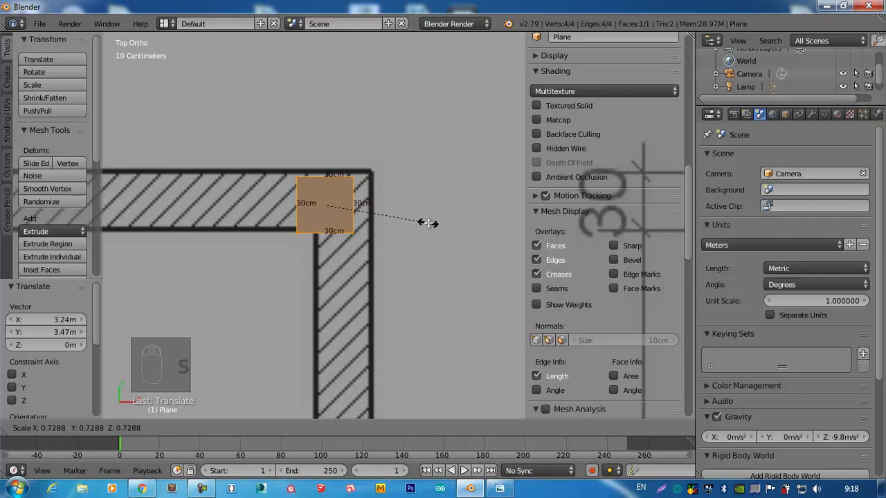
key(g)
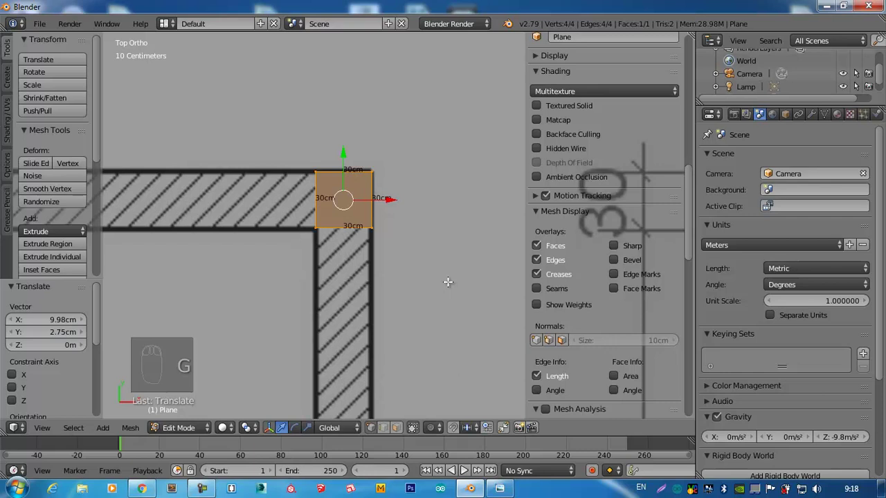
drag(544, 376, 595, 275)
drag(595, 275, 632, 206)
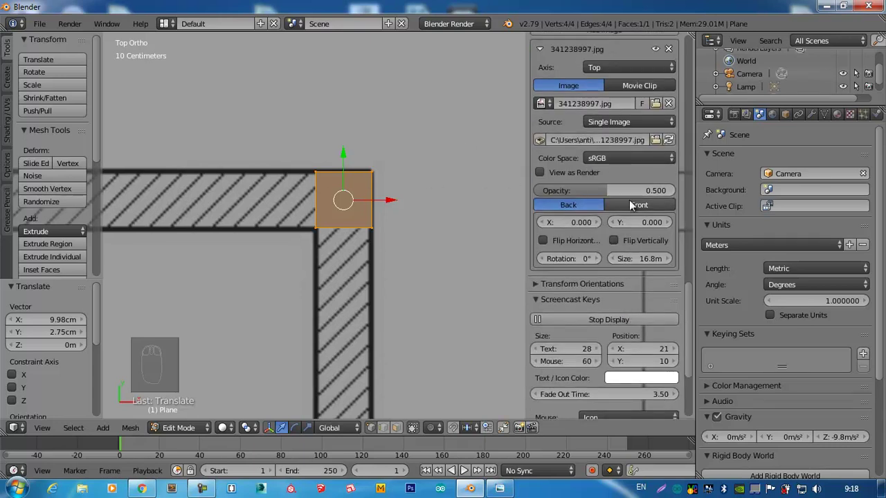
- Lower the floor-plan background Opacity to about 0.18 so it shows faintly in front
drag(634, 208, 561, 182)
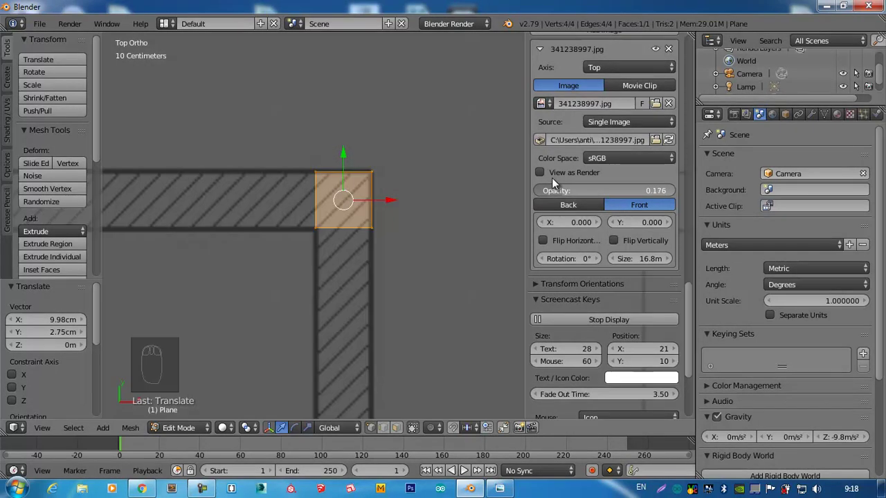
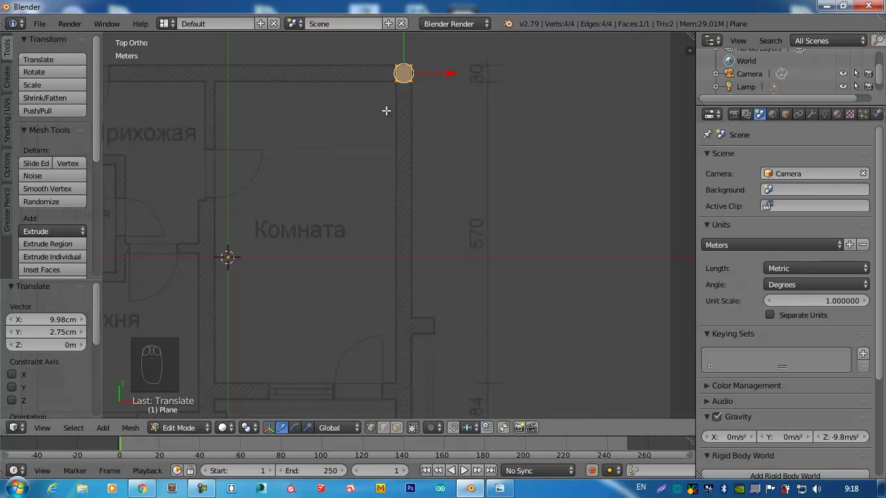
- Select the corner square's end vertices and extrude the first wall section along the top wall
drag(407, 89, 387, 430)
click(387, 430)
drag(416, 247, 399, 121)
click(400, 174)
drag(398, 132, 407, 135)
key(e)
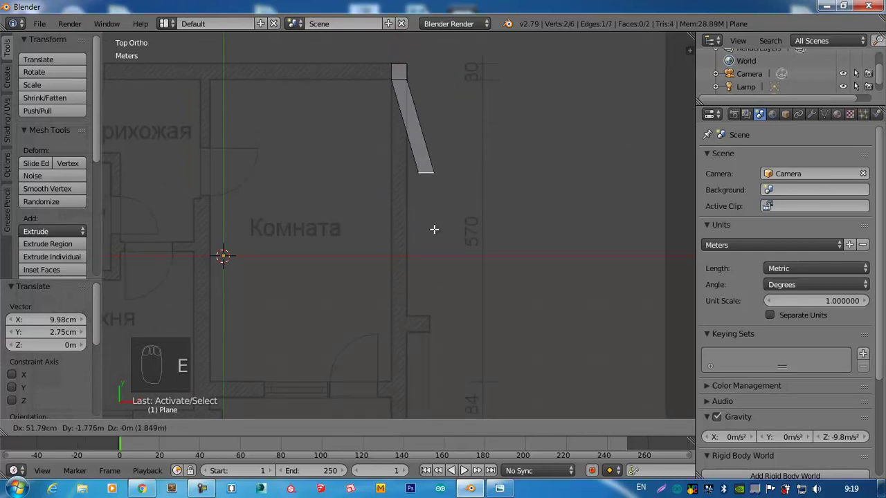
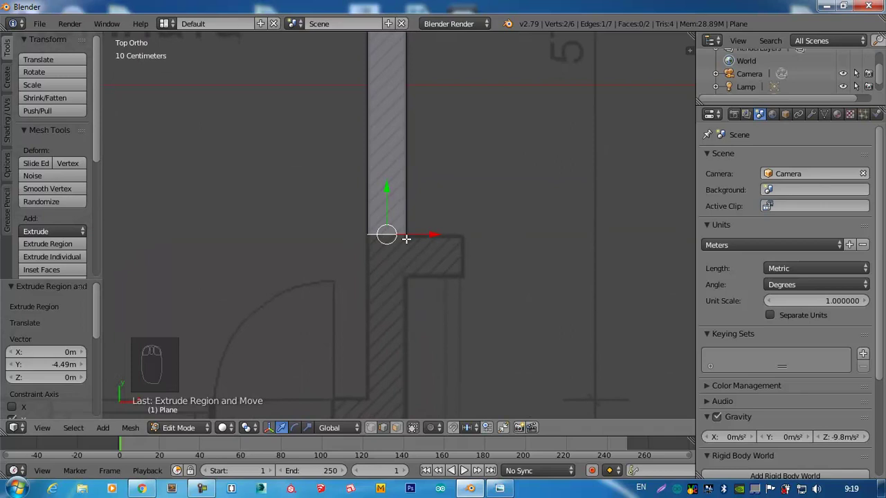
- Extrude four more wall sections downward following the plan's outer wall
key(e)
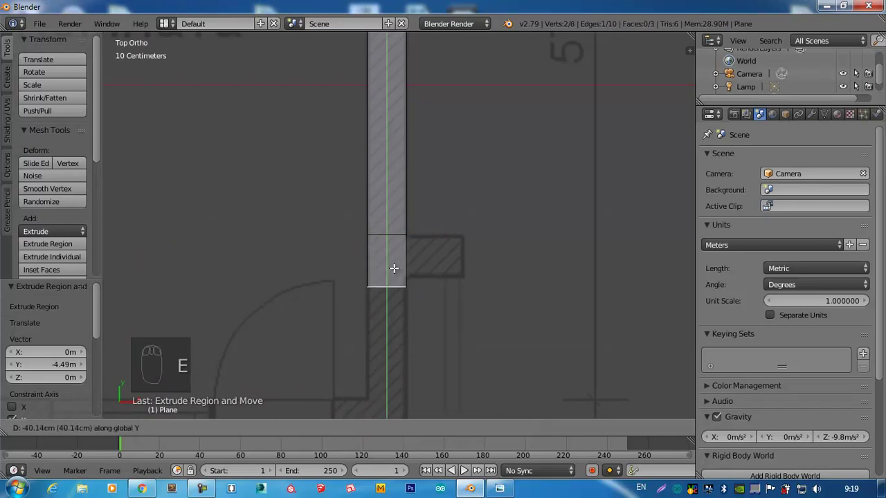
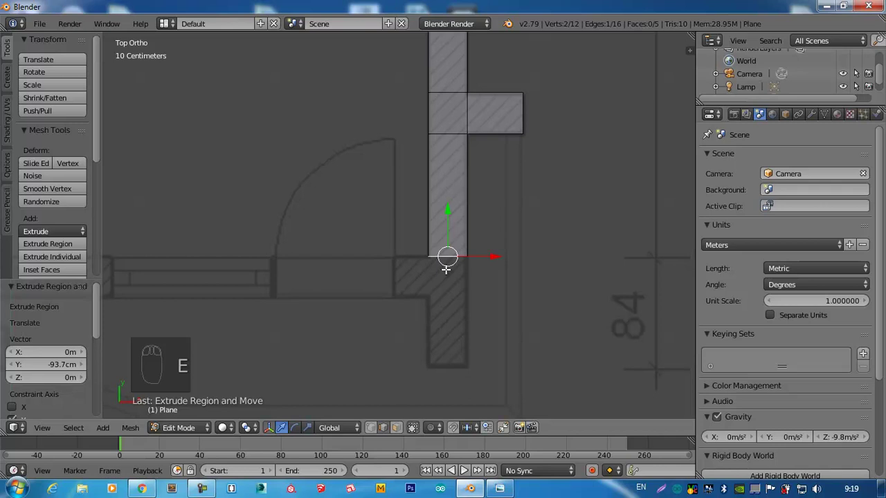
key(e)
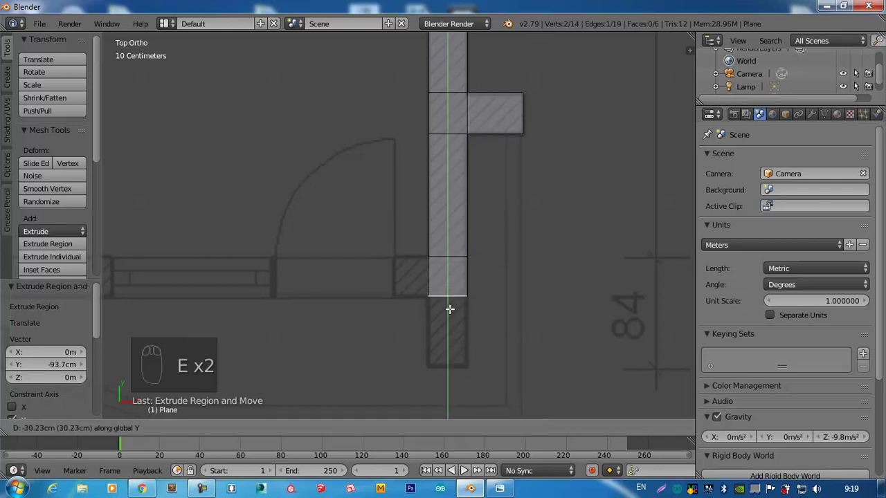
key(e)
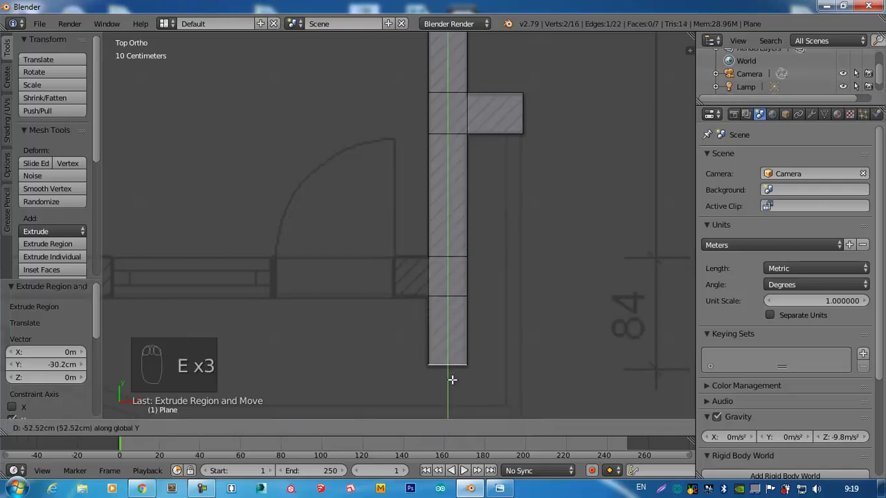
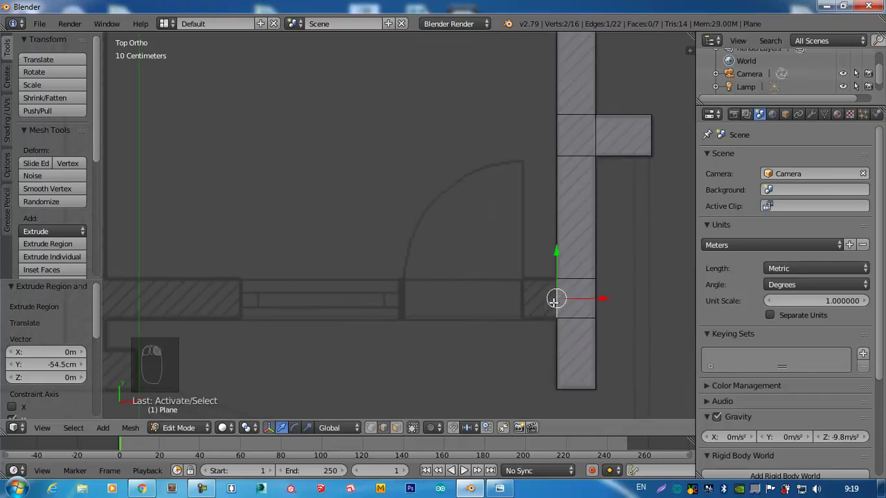
key(e)
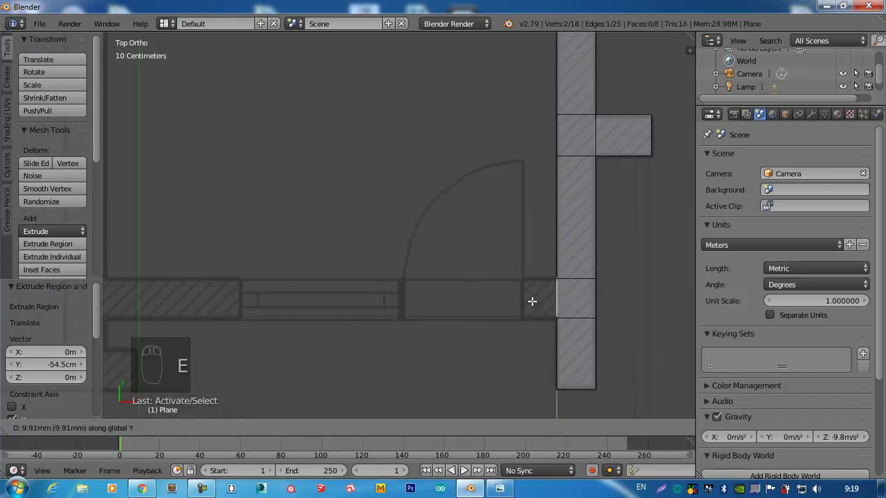
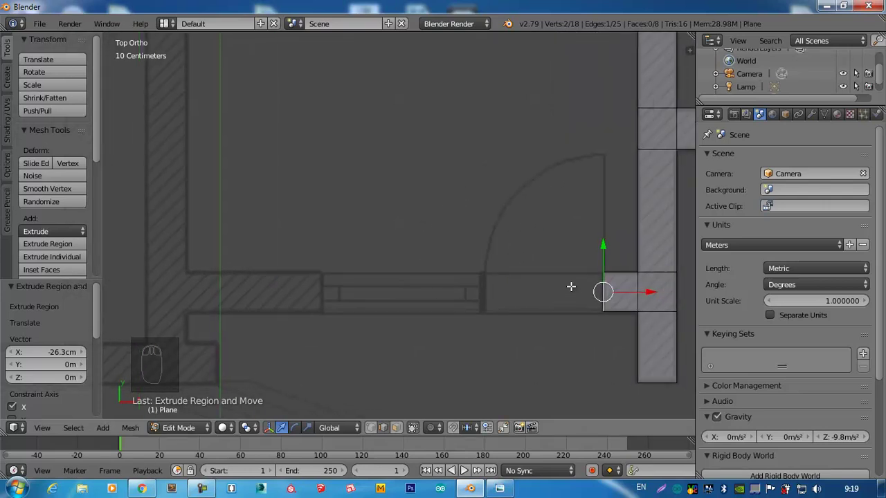
- Start a new wall piece near the doorway and extrude it left across the lower wall
key(shift+d)
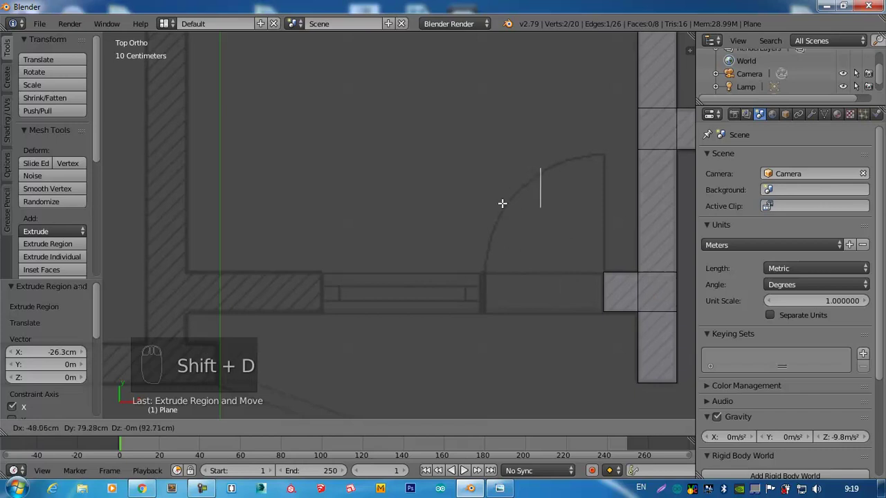
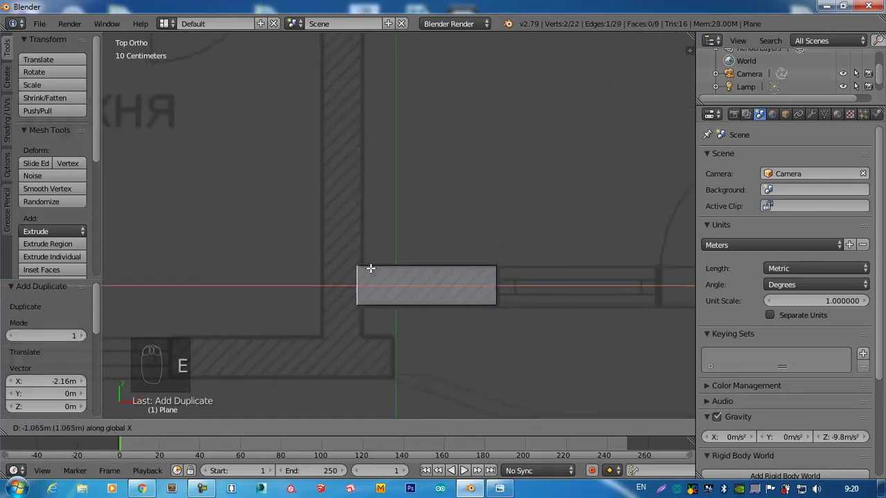
key(e)
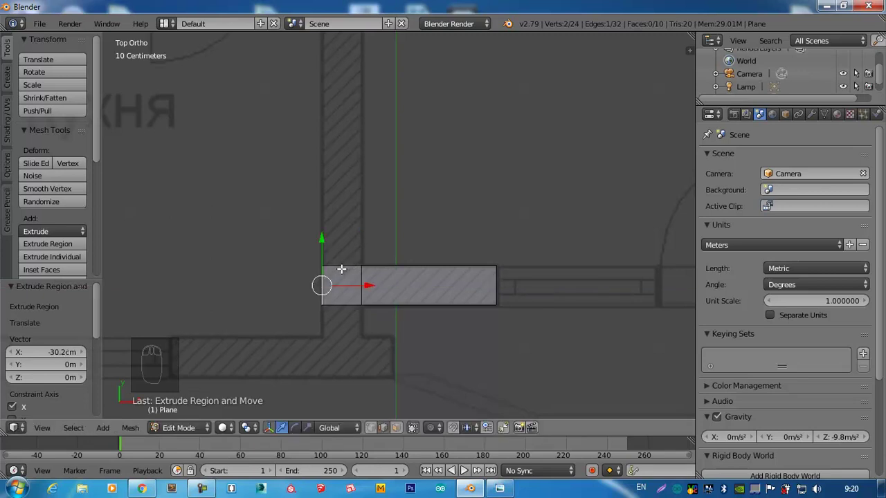
drag(352, 288, 353, 292)
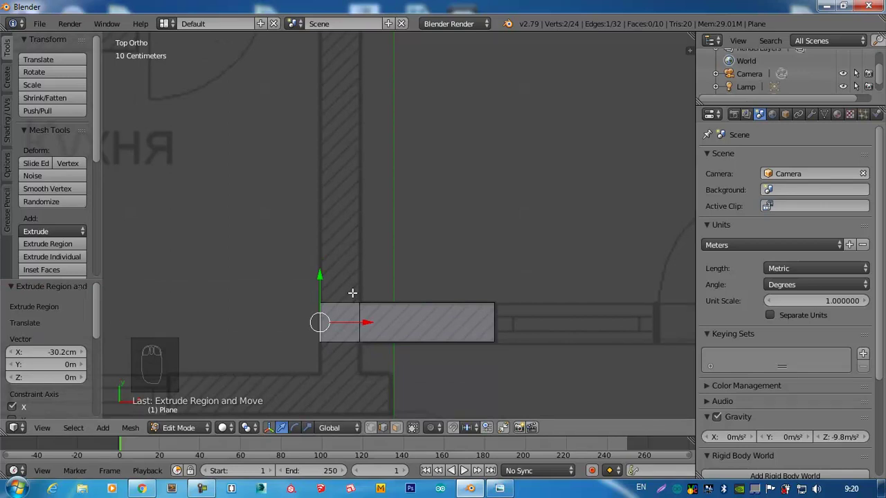
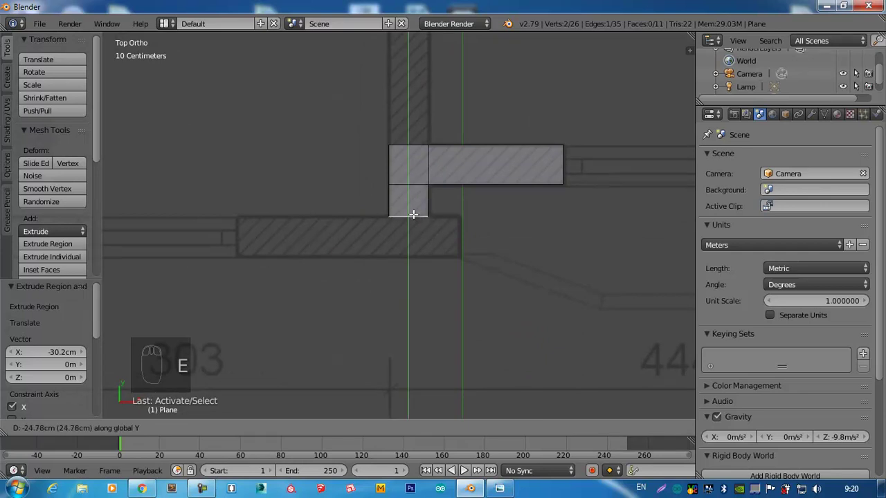
key(e)
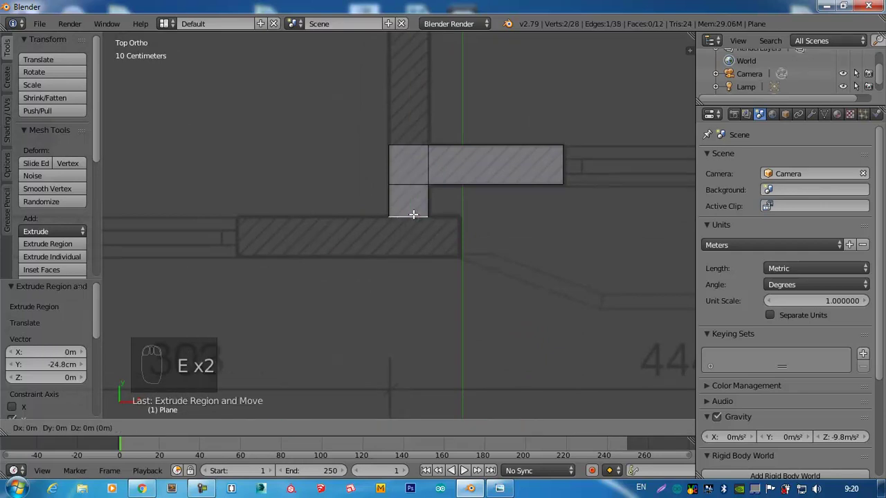
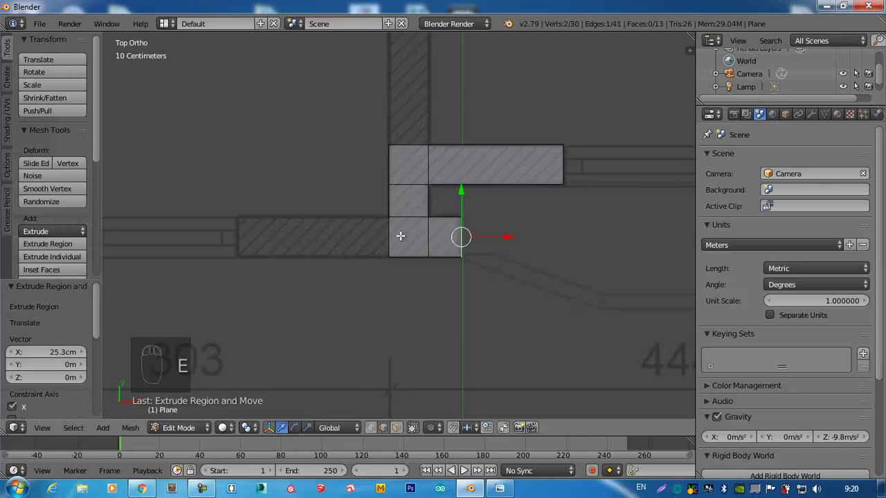
drag(392, 232, 243, 237)
key(e)
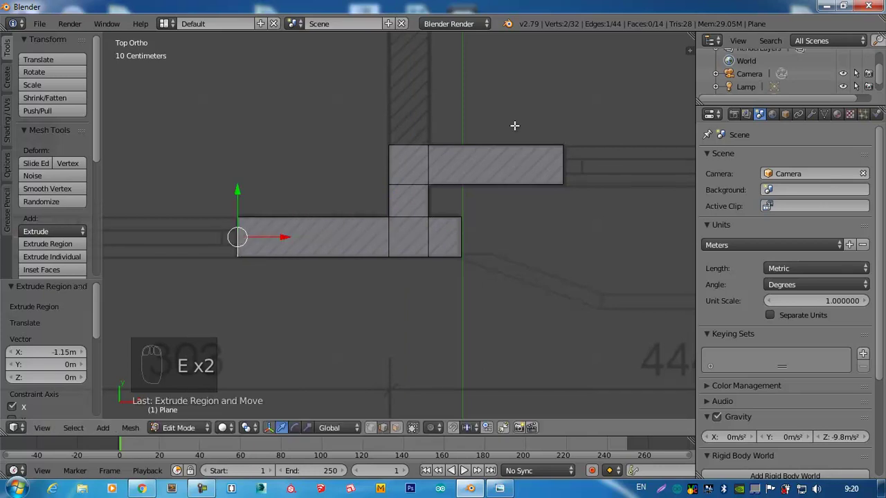
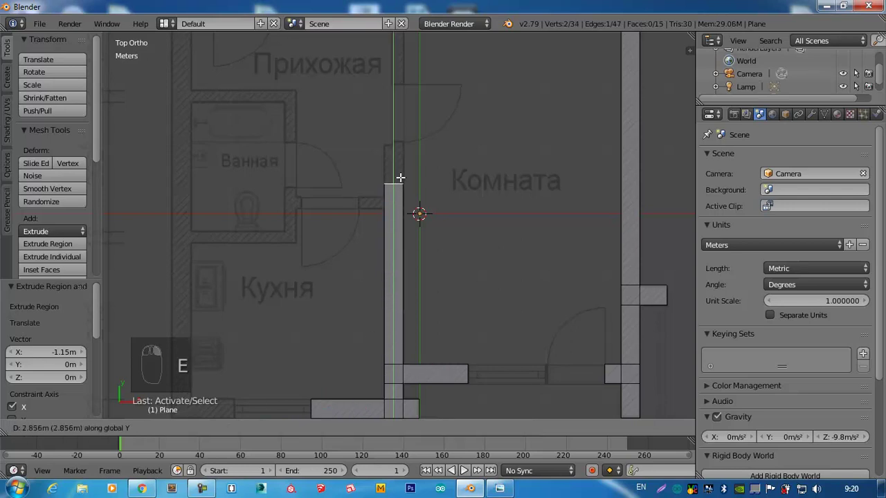
- Stretch the new interior wall strip upward and extrude it past the kitchen
drag(397, 198, 406, 169)
drag(406, 169, 407, 148)
key(e)
key(e)
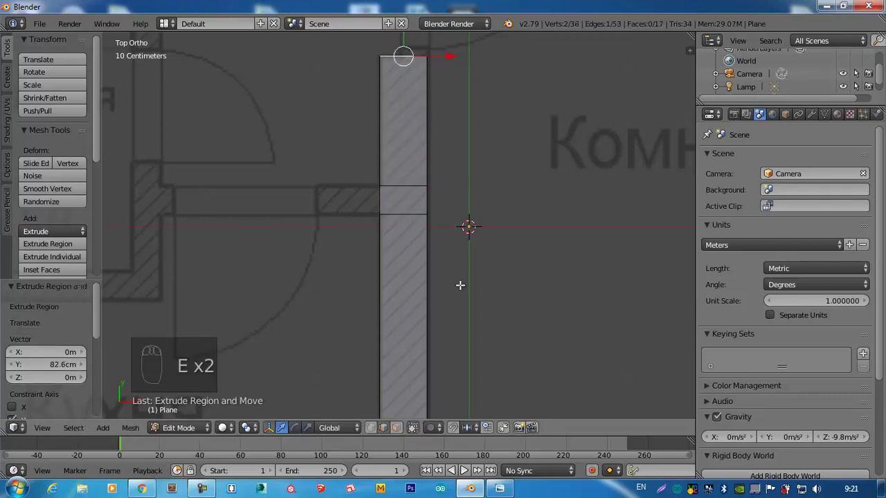
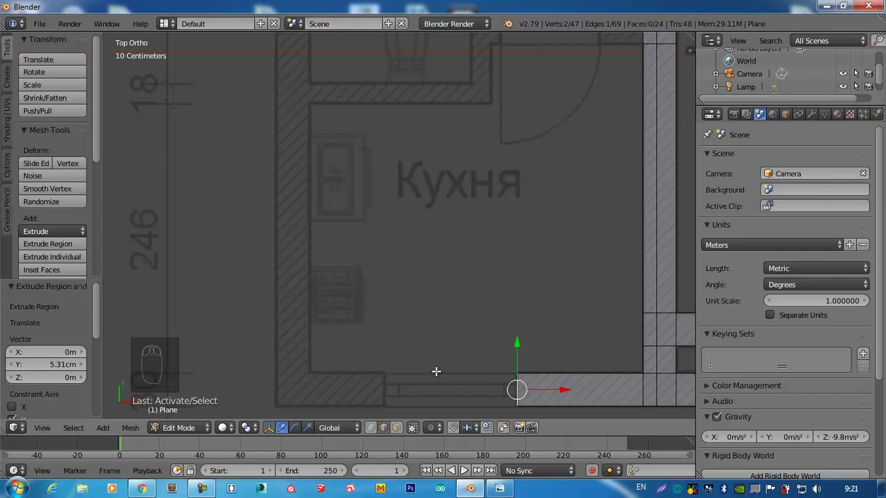
- Duplicate the wall's end edge, fill the gap as a face and extrude another segment
key(shift+d)
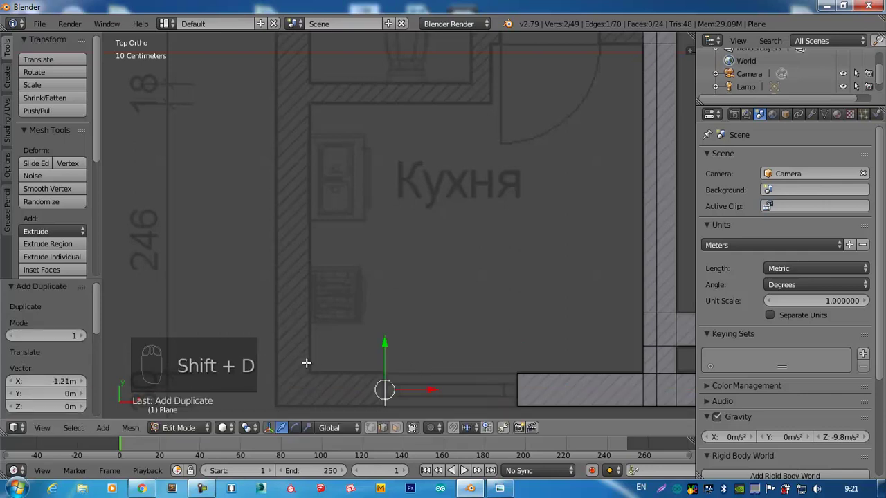
key(e)
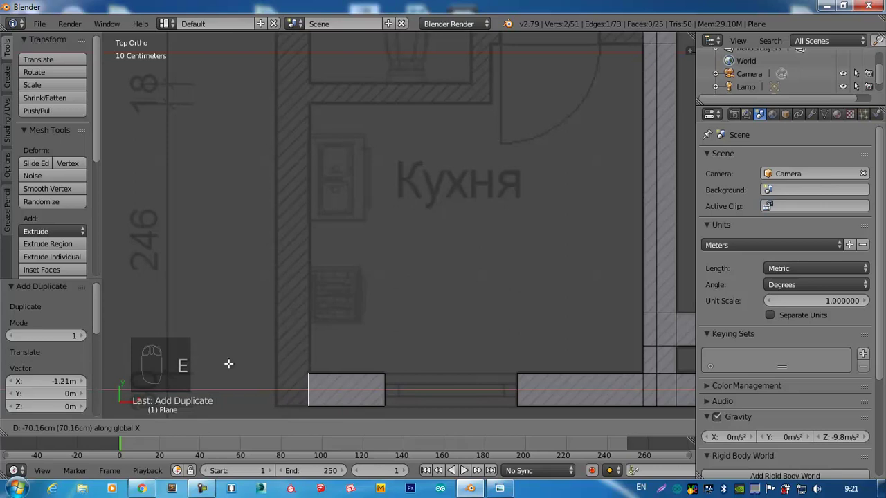
key(e)
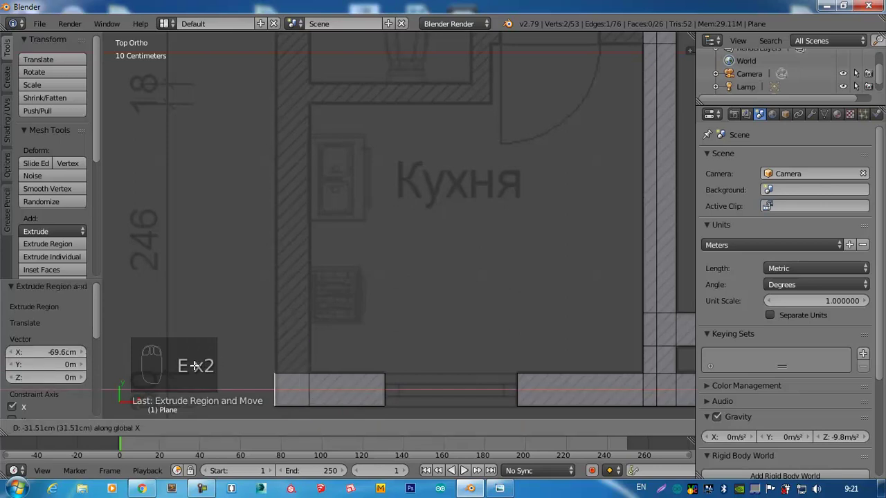
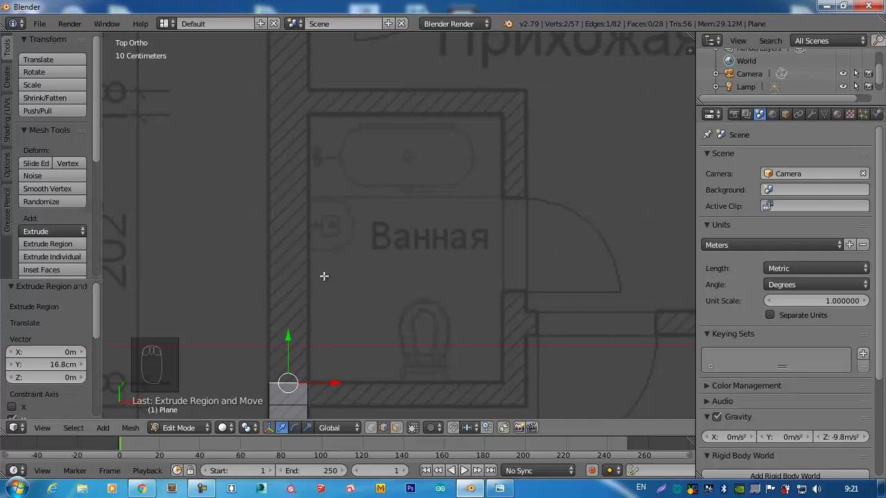
- Extrude the bathroom's outer wall upward in two segments and position its top edge at the hallway
key(e)
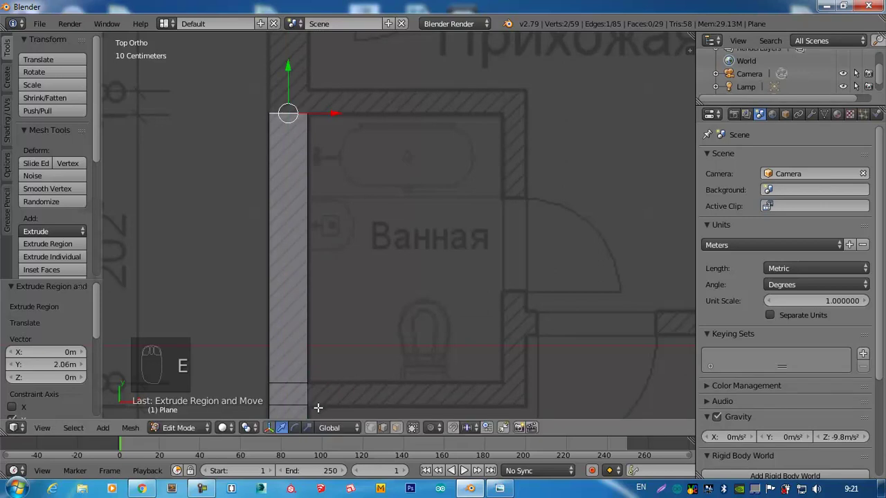
key(e)
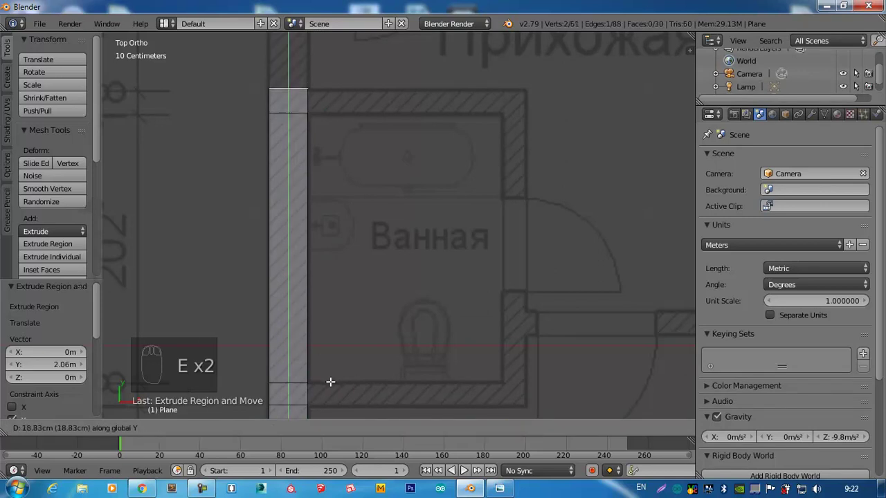
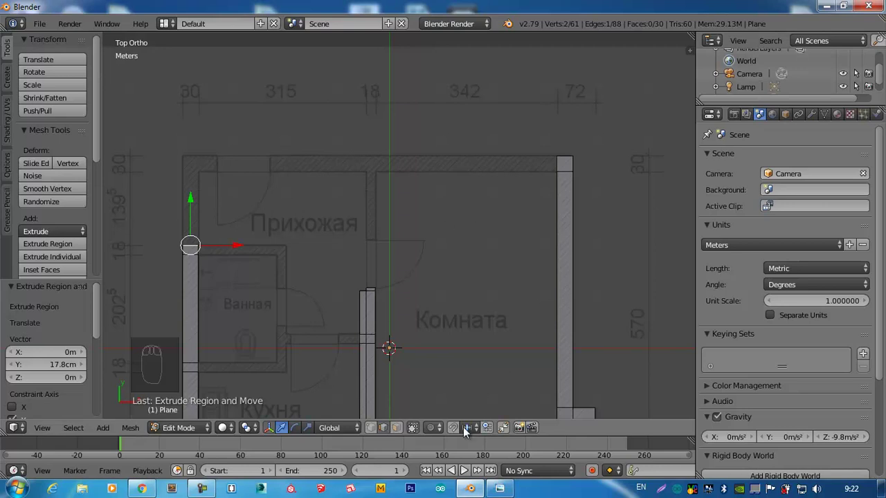
drag(471, 432, 476, 410)
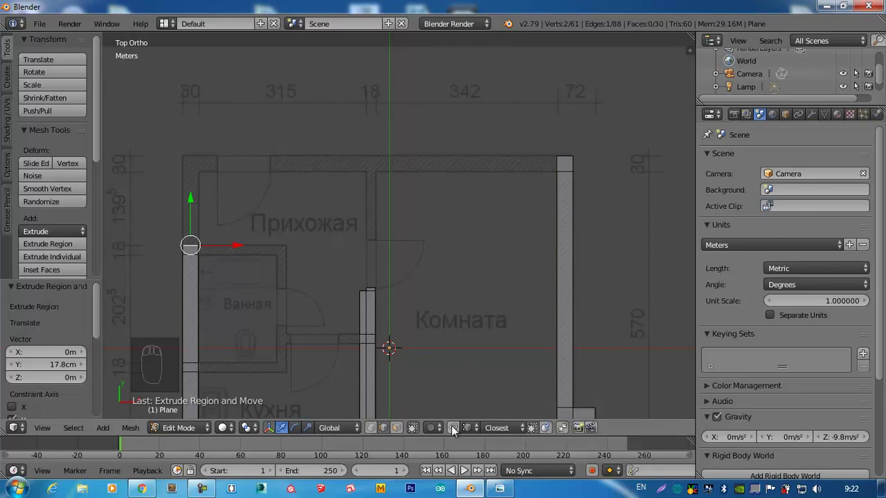
drag(456, 431, 376, 285)
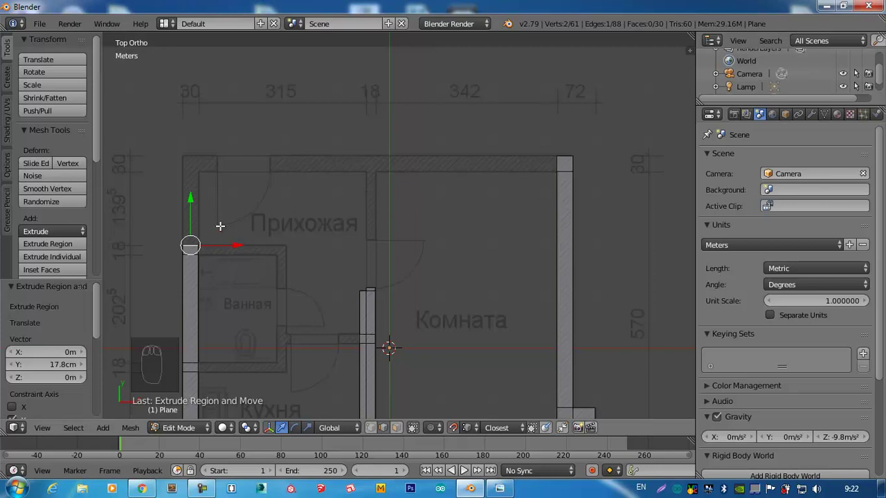
key(g)
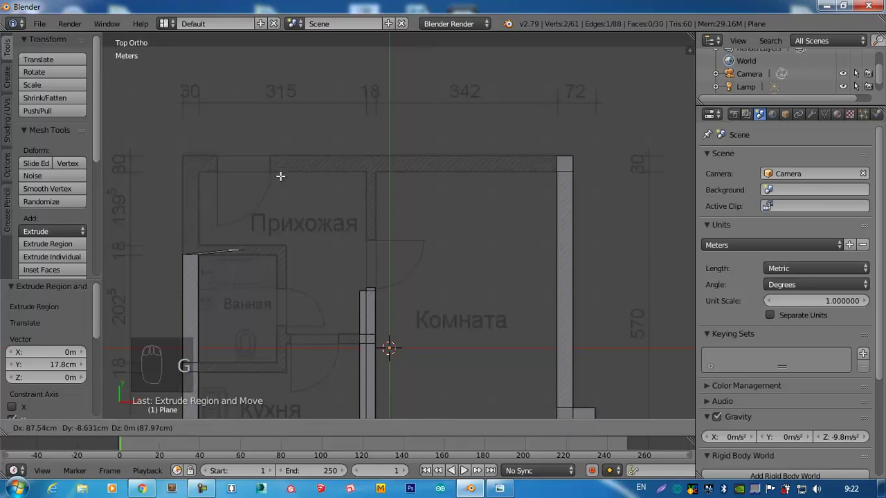
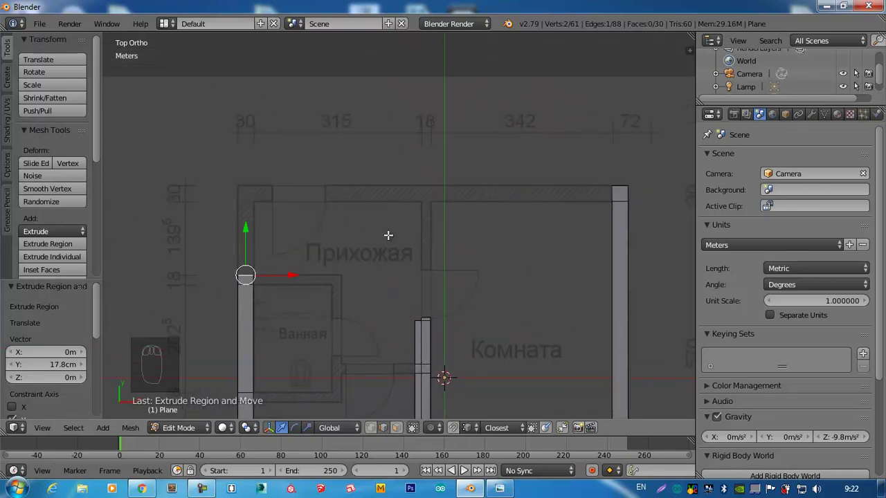
- Extrude the wall straight up the hallway's left side and turn the corner onto the top wall
key(e)
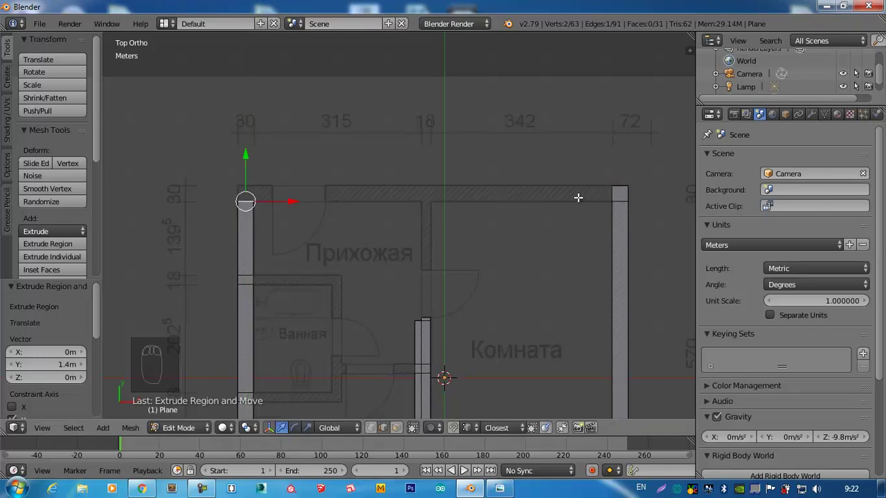
key(e)
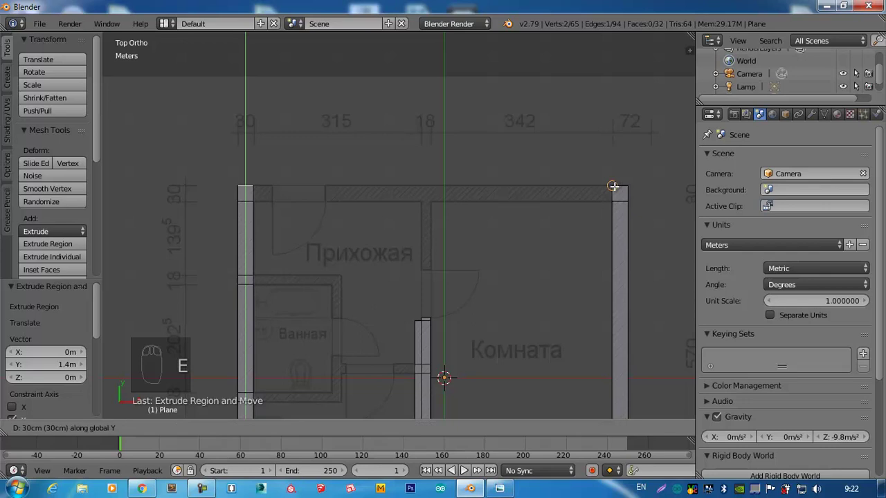
drag(262, 207, 251, 190)
drag(251, 190, 308, 194)
- Extend the top wall horizontally to the right and select its far end edge
key(e)
key(e)
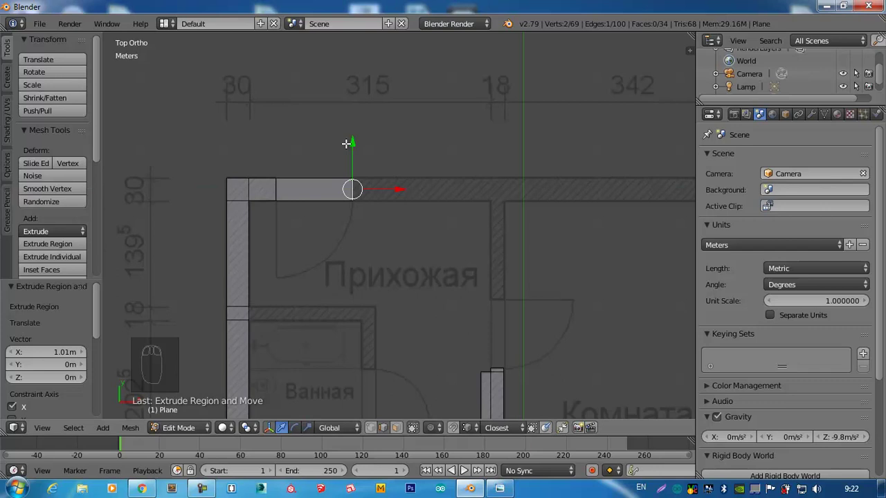
drag(265, 176, 200, 195)
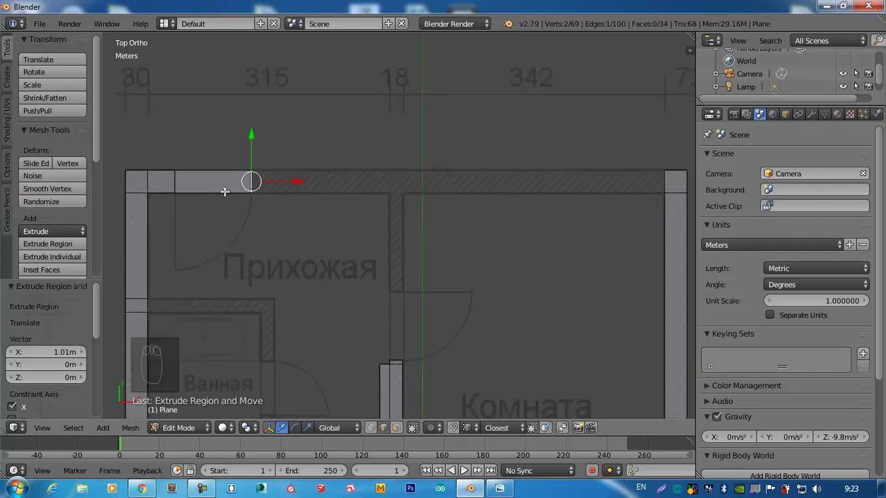
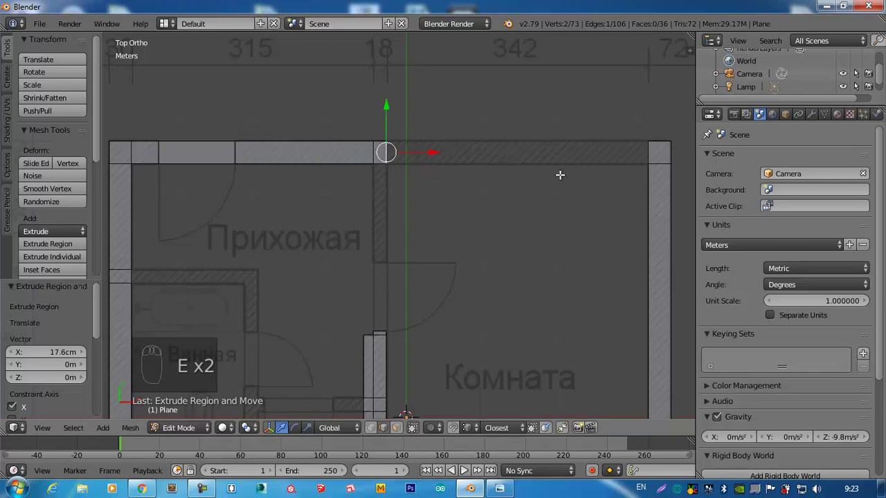
drag(650, 150, 133, 433)
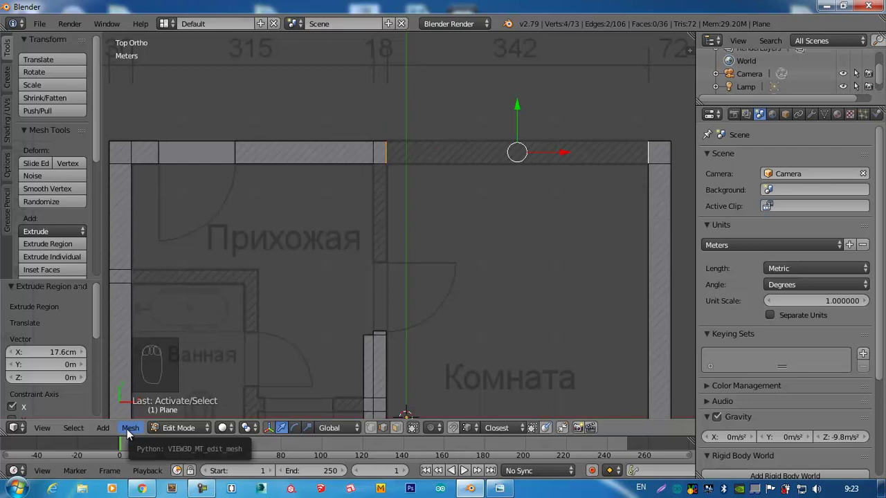
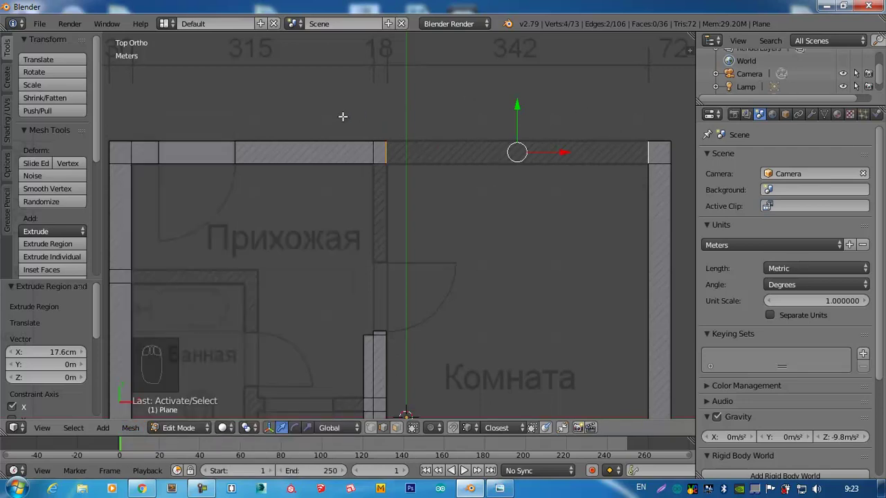
- Bridge the top-wall gap with Bridge Edge Loops and extrude the partition downward
key(ctrl+e)
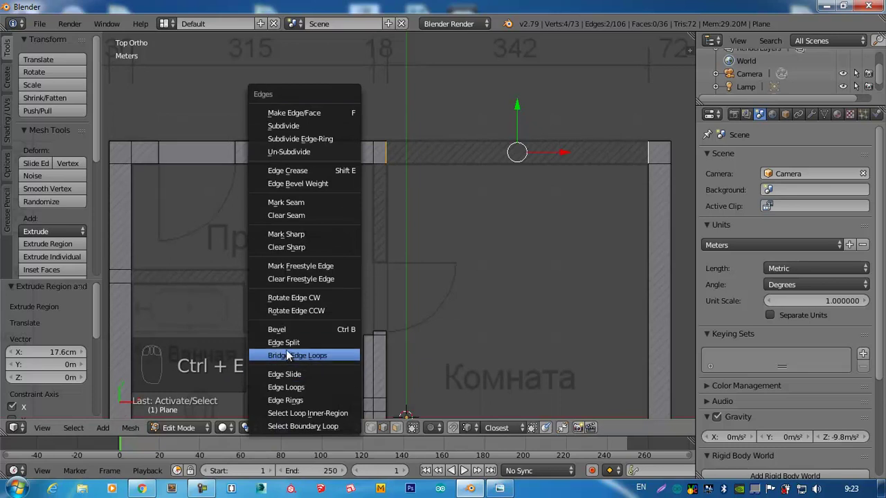
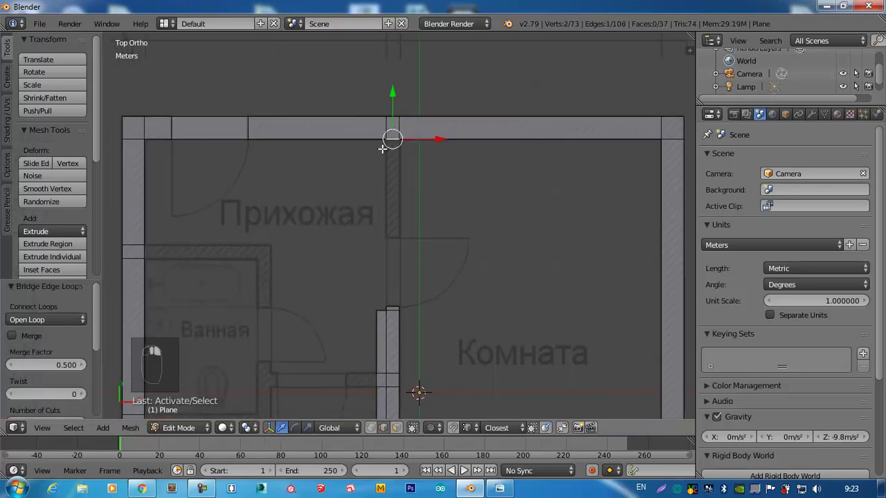
key(e)
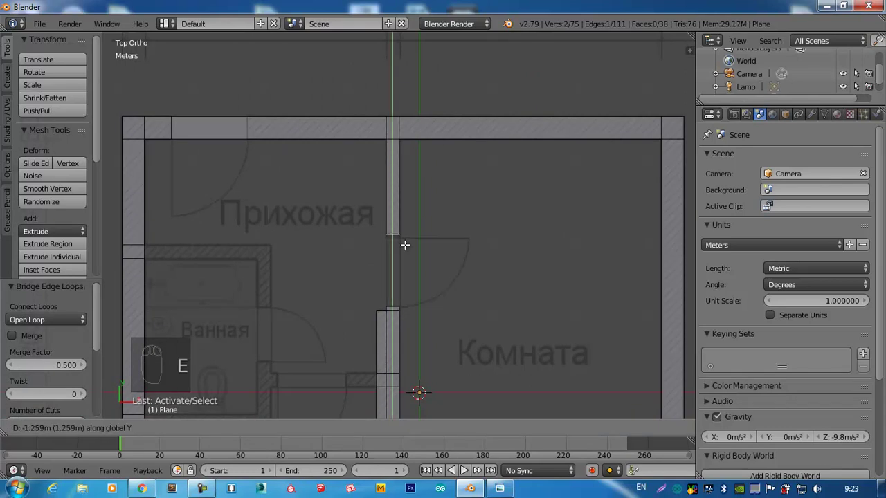
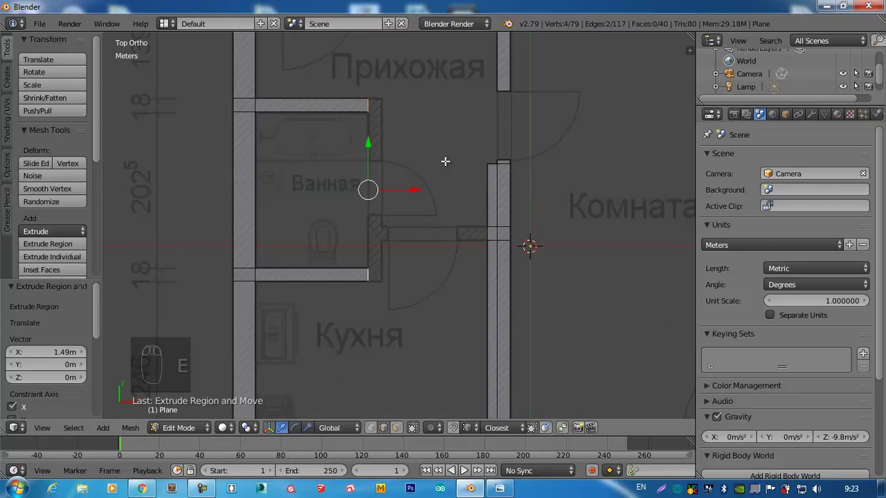
- Extrude the bathroom's top and bottom walls, then trace its right wall strips around the doorway
key(e)
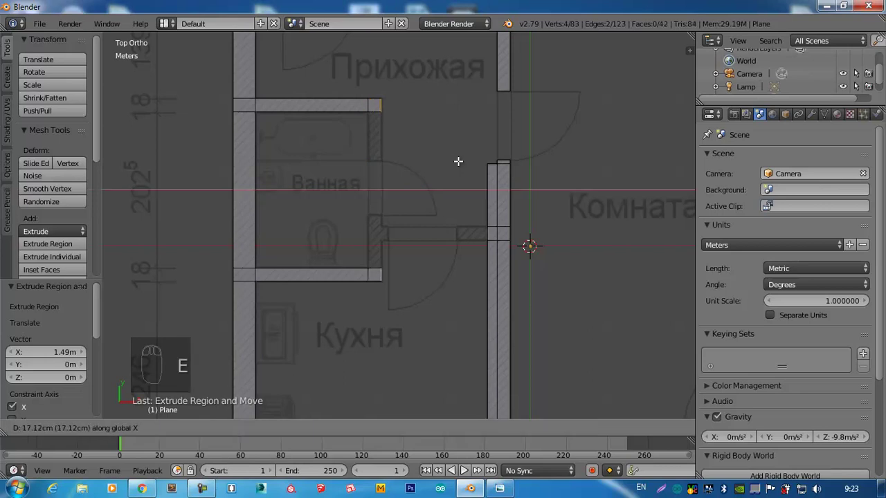
drag(376, 110, 377, 159)
key(e)
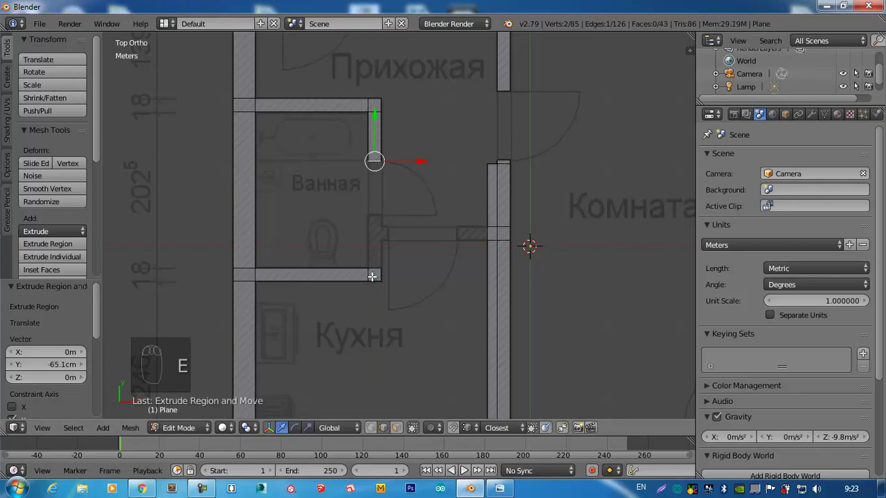
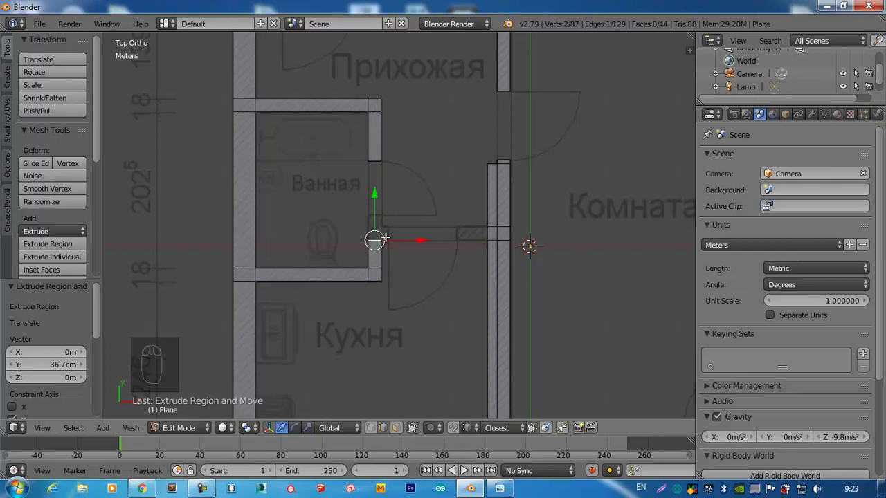
key(e)
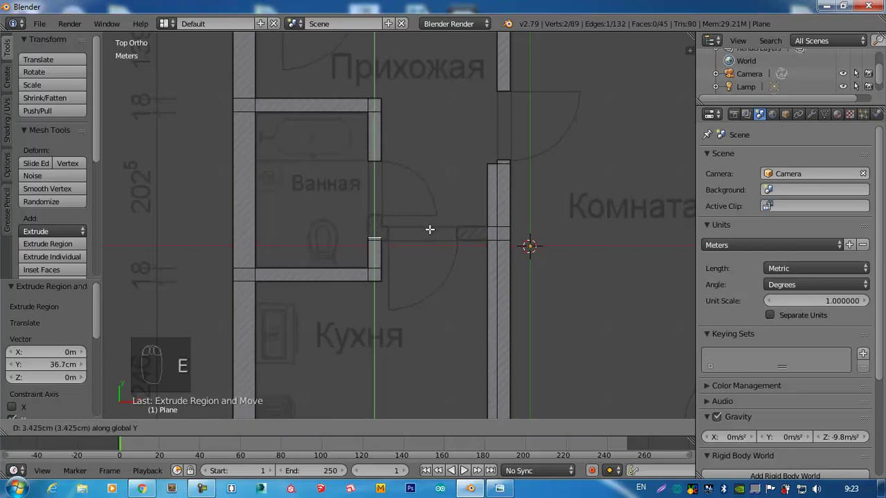
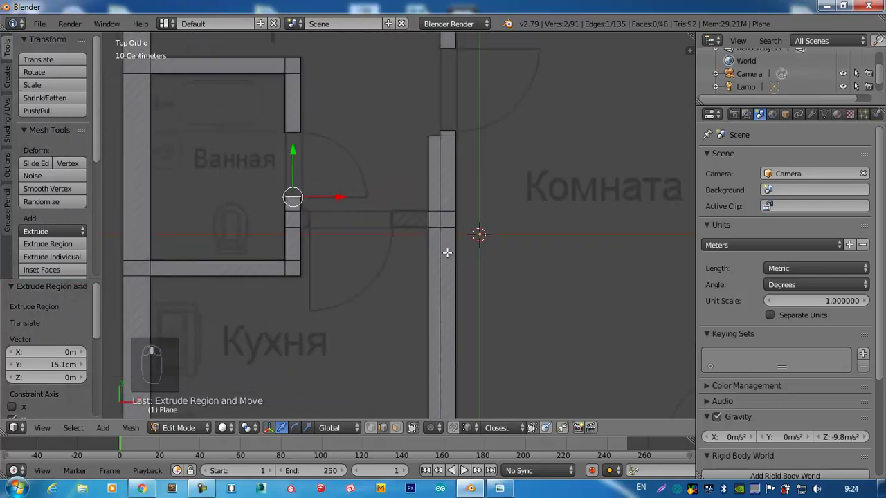
- Extrude an 18.2 cm wall stub beside the bathroom door using Edge Length readouts, then view the outline in perspective
key(n)
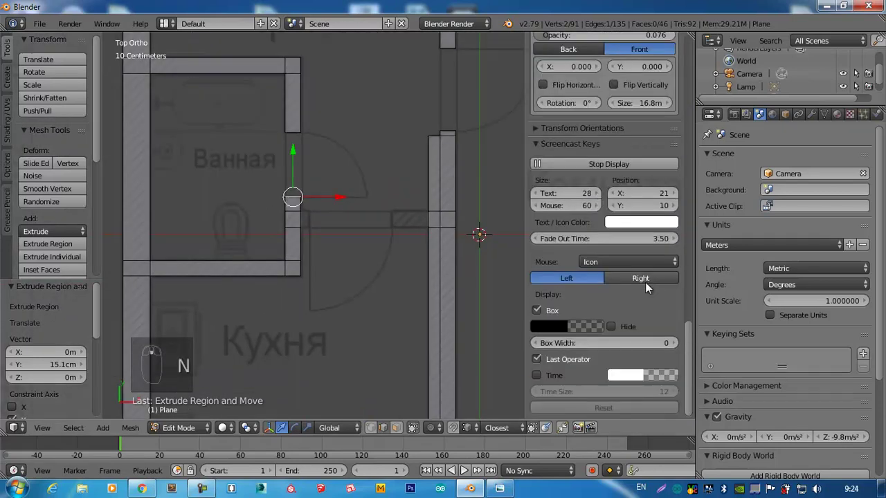
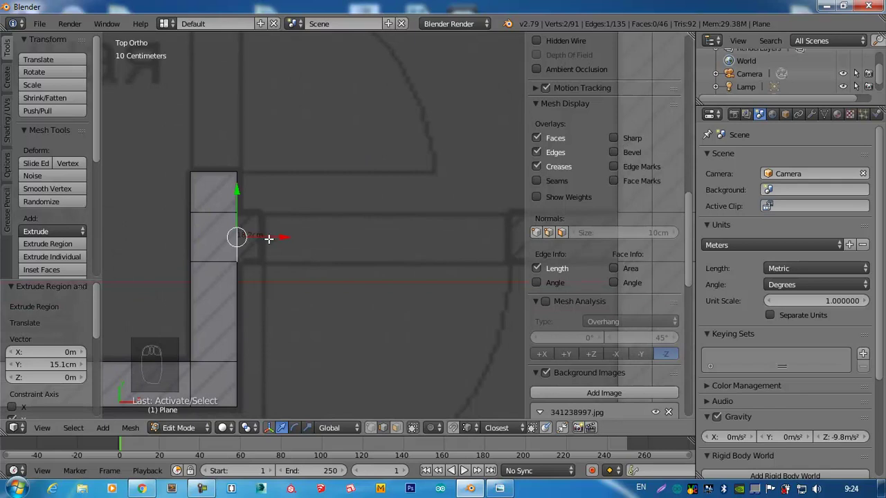
key(e)
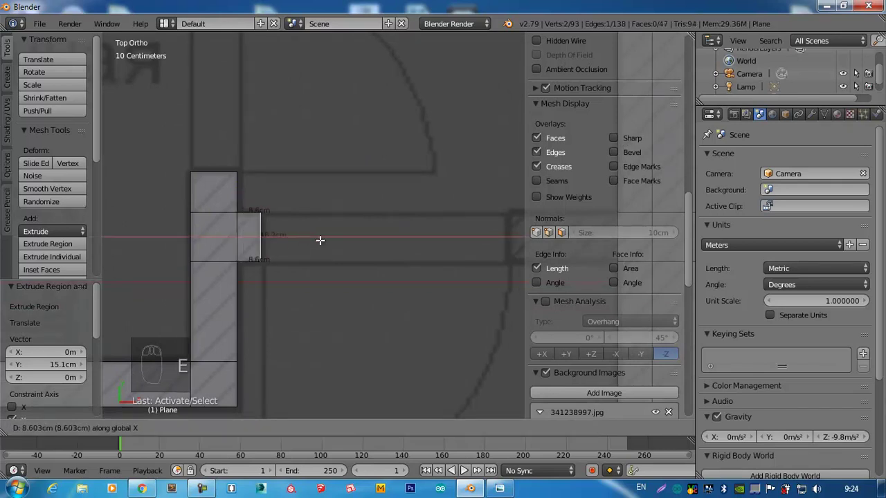
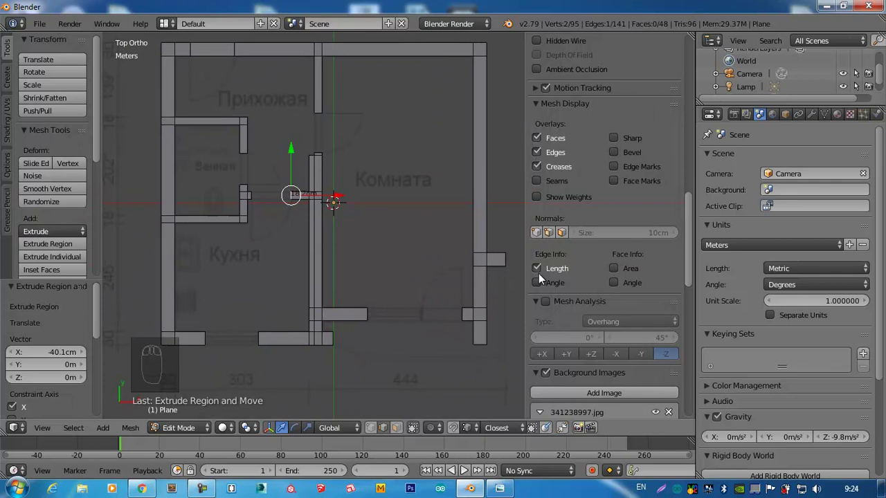
drag(541, 276, 384, 216)
drag(385, 216, 397, 248)
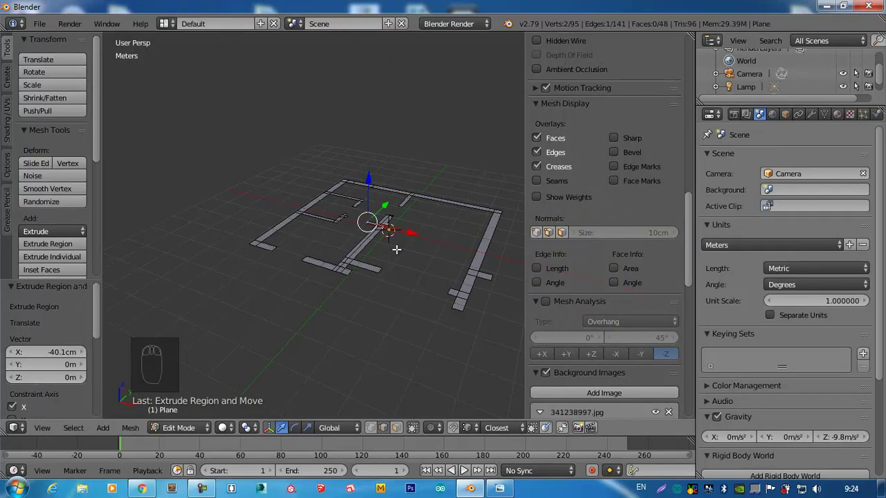
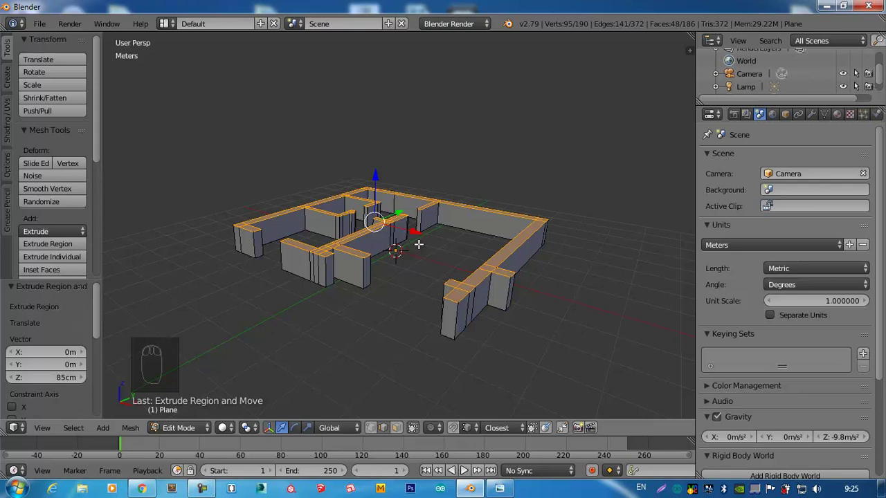
- Extrude the wall tops upward in stages, orbiting to check the height
drag(416, 244, 402, 226)
key(e)
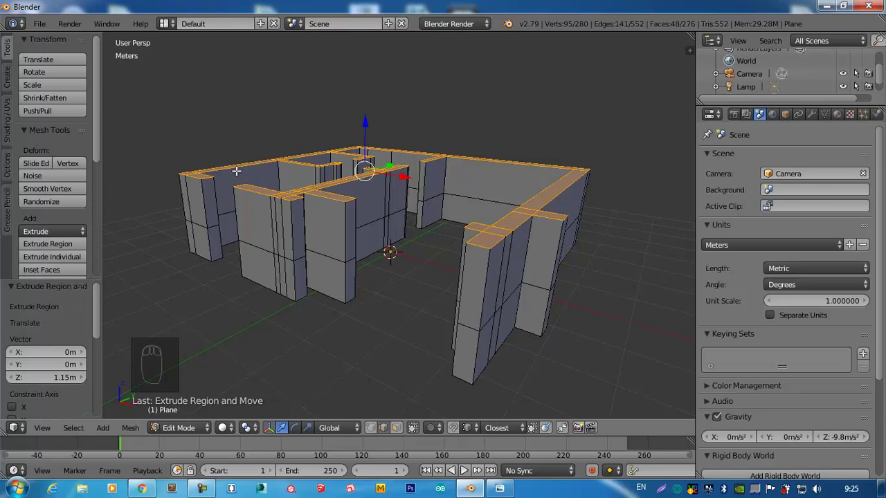
drag(263, 195, 263, 197)
key(e)
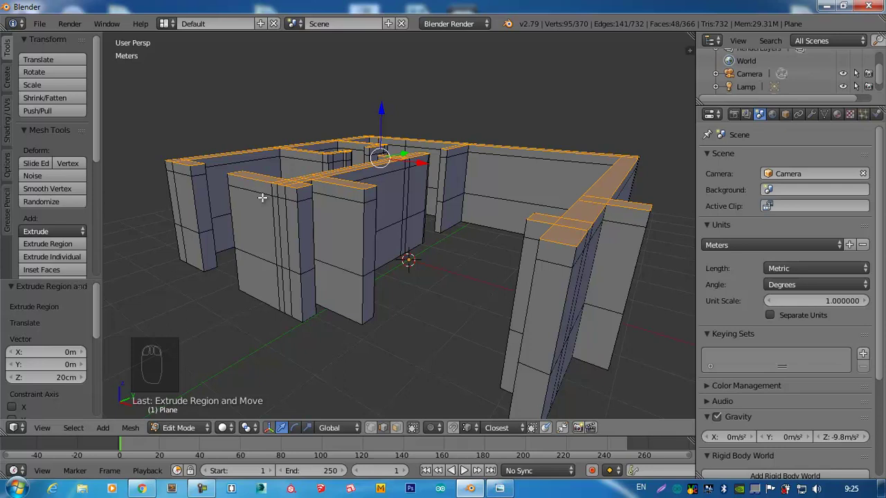
- Extrude the walls to full height and switch to vertex selection at a wall corner
key(e)
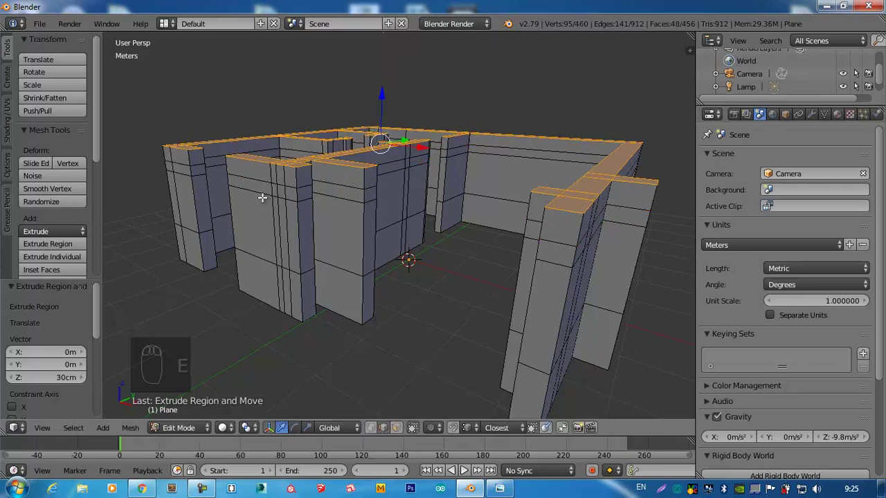
drag(333, 224, 285, 211)
drag(356, 233, 364, 311)
key(ctrl+Tab)
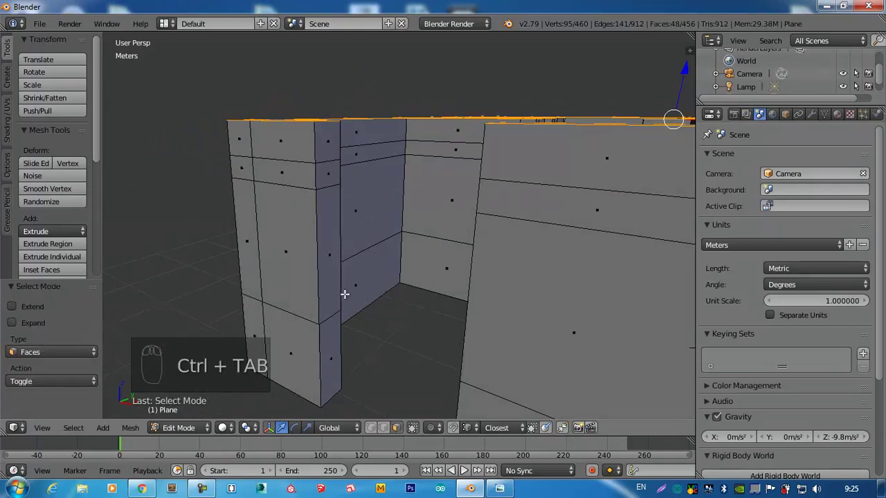
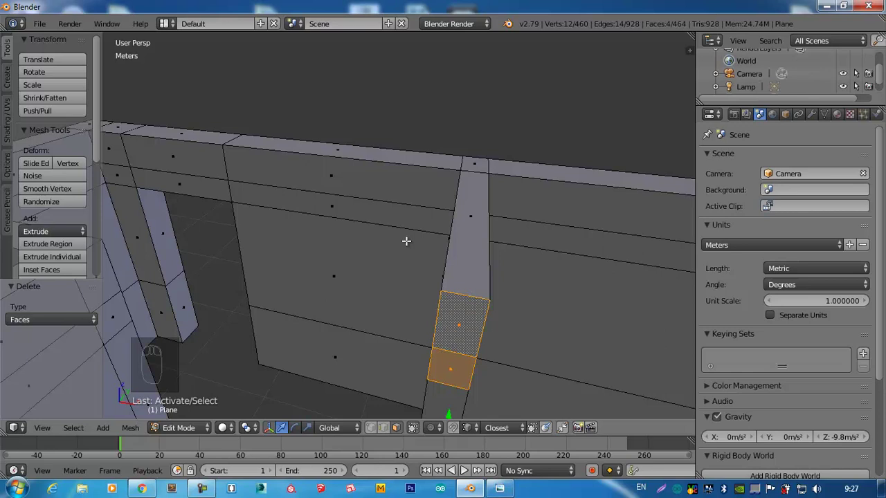
- Bridge the edge loops above the wall opening, then look straight down on the walls
key(ctrl+e)
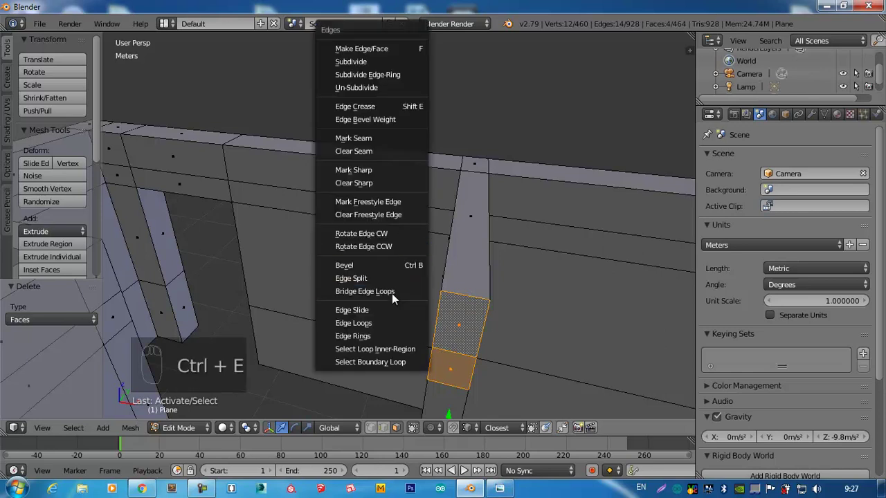
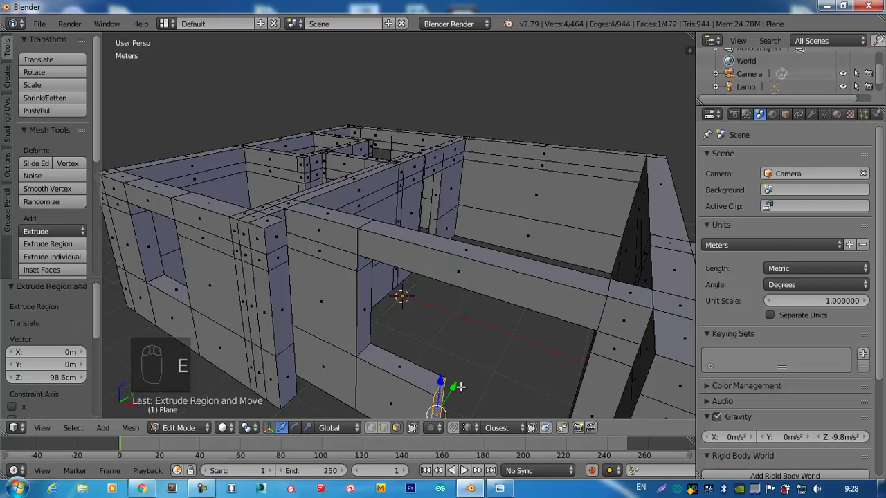
key(KP_7)
drag(477, 191, 512, 214)
key(z)
- Move the stray edge at the wall end into line with the wall and leave Edit Mode
click(513, 213)
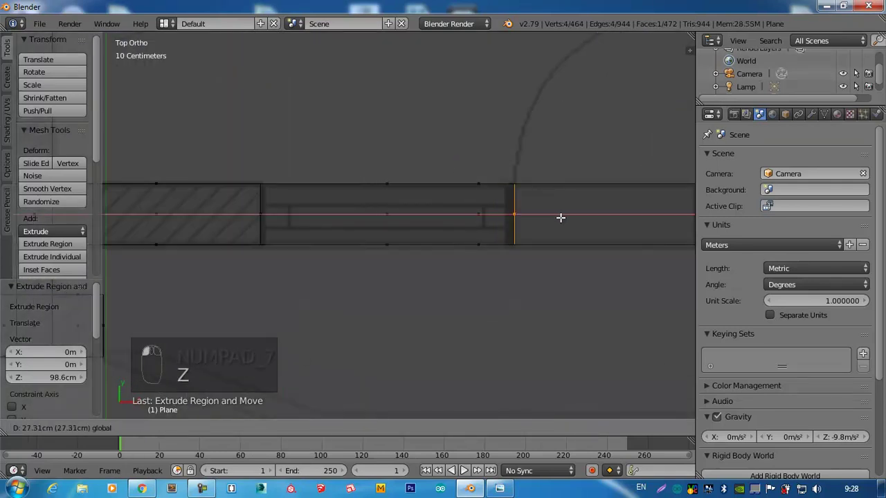
click(562, 217)
drag(527, 258, 420, 239)
key(z)
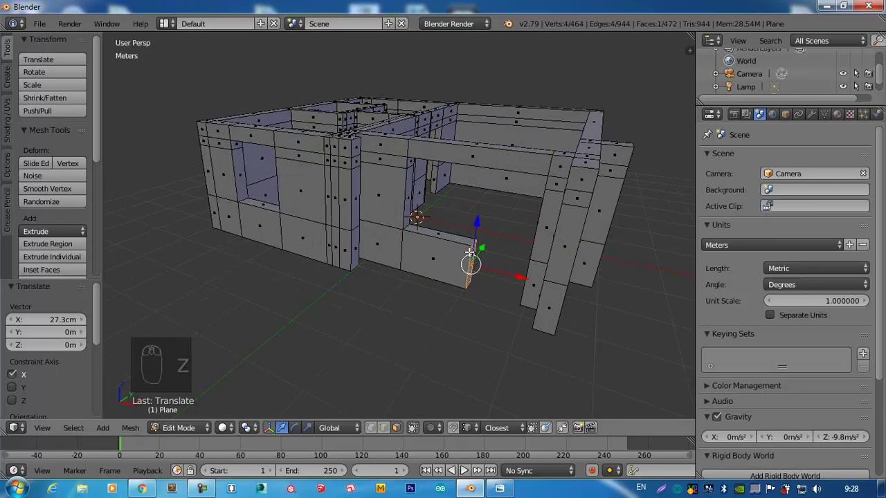
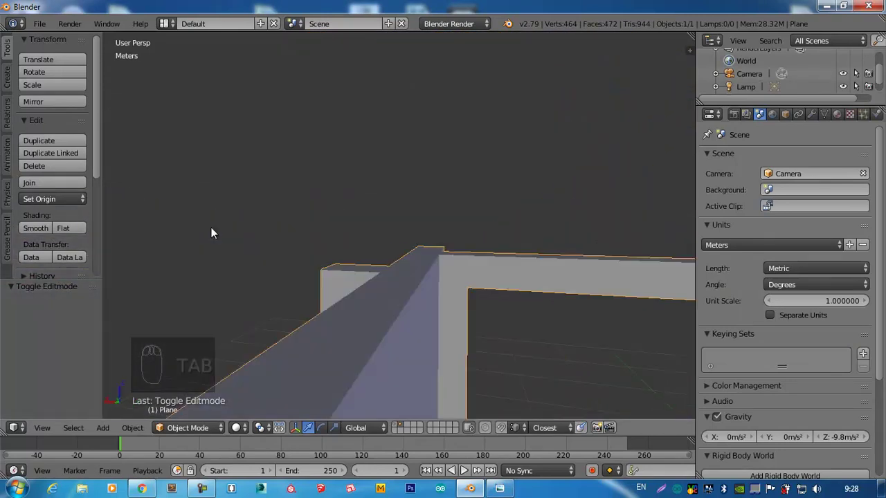
drag(339, 266, 432, 209)
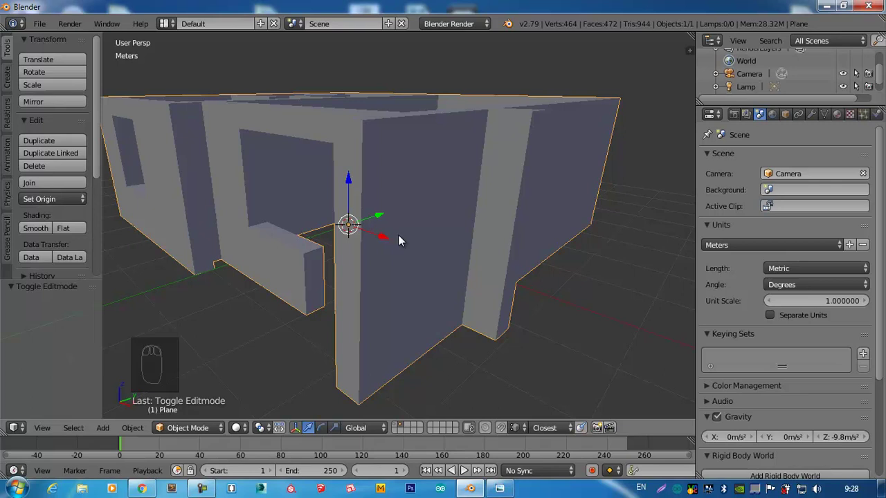
drag(384, 282, 383, 283)
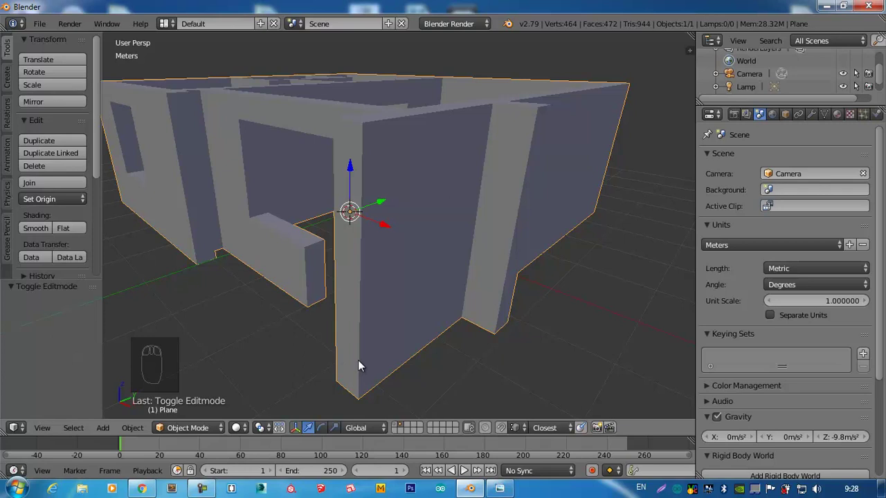
key(KP_7)
scroll(down, 3)
drag(342, 227, 515, 172)
scroll(up, 3)
scroll(down, 3)
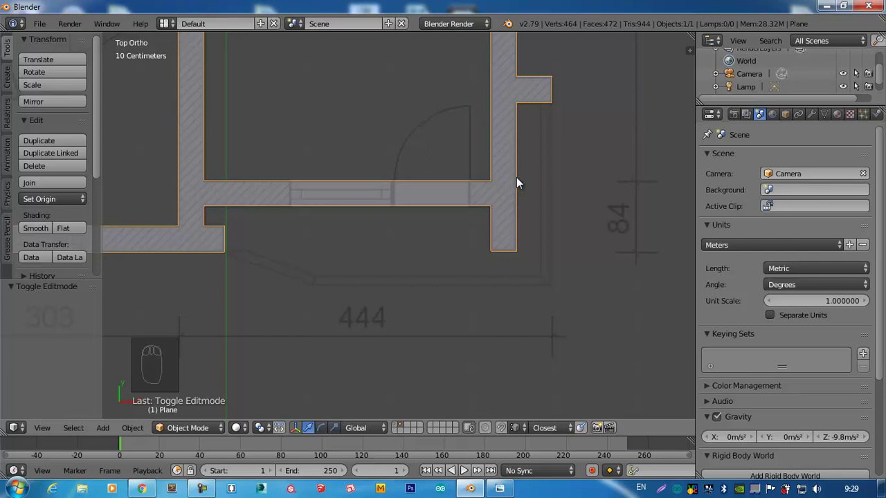
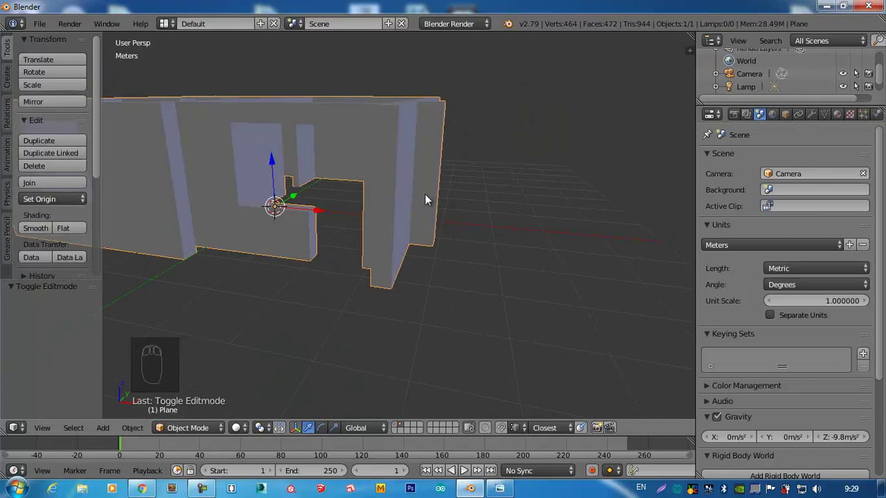
- Add a mesh plane in top view, move it over the right wall's stub and scale it to a small square
key(KP_7)
drag(396, 234, 443, 184)
key(shift+a)
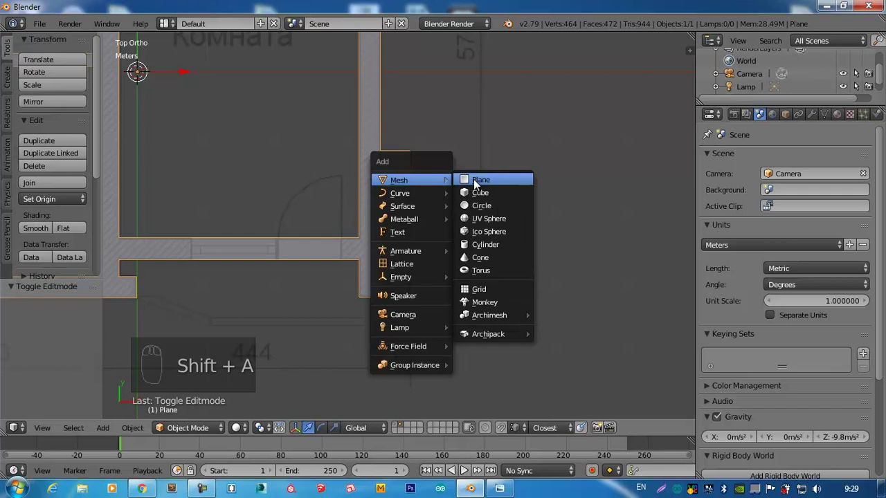
key(g)
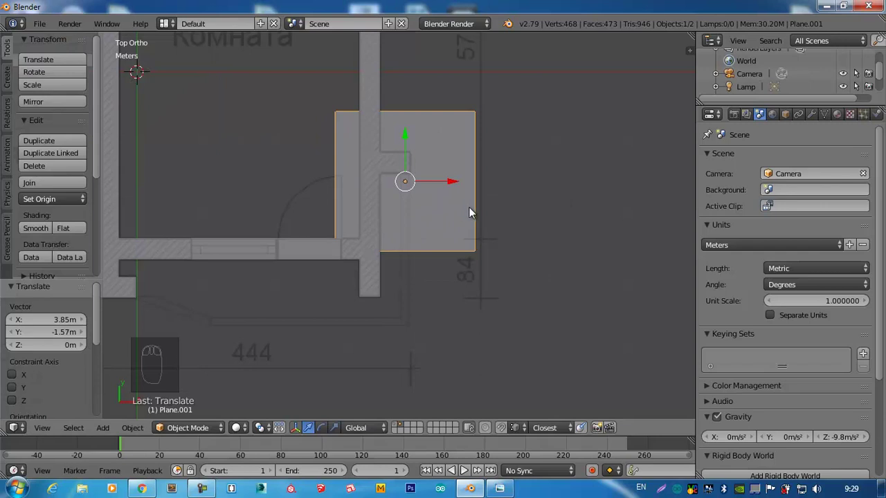
key(Tab)
key(s)
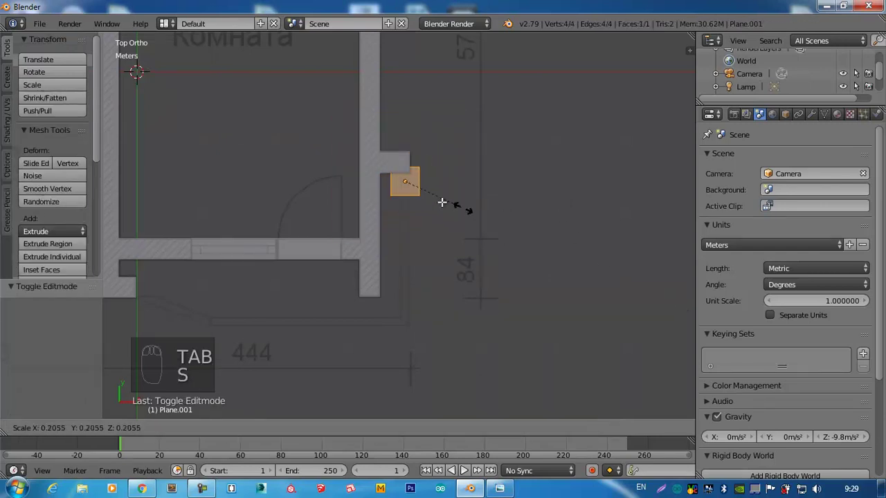
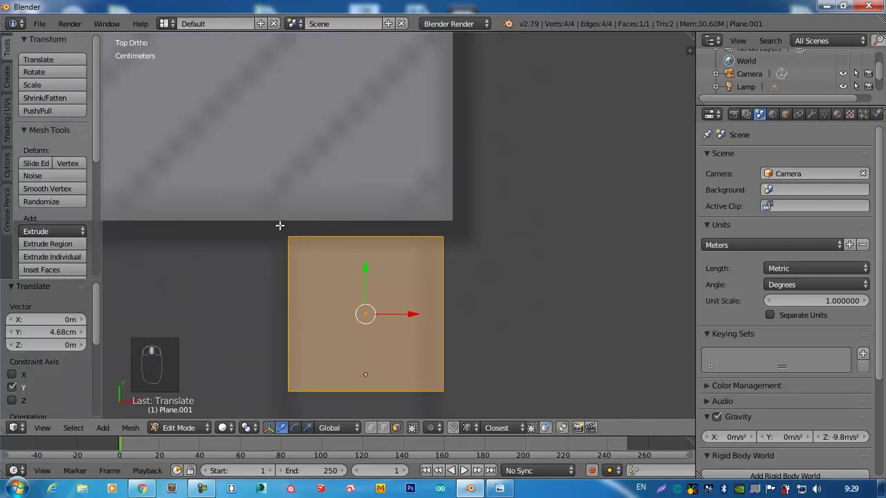
- Shift the small plane leftward so it lines up just beneath a wall edge on the floor plan
key(ctrl+Tab)
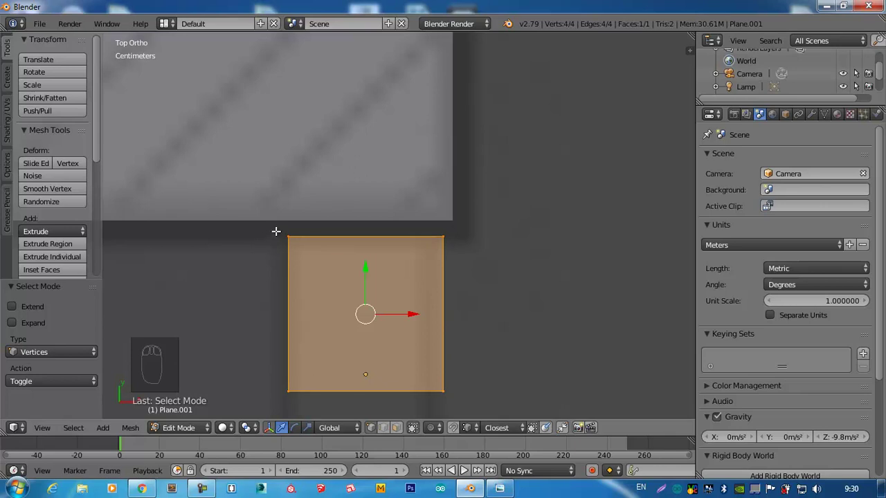
key(g)
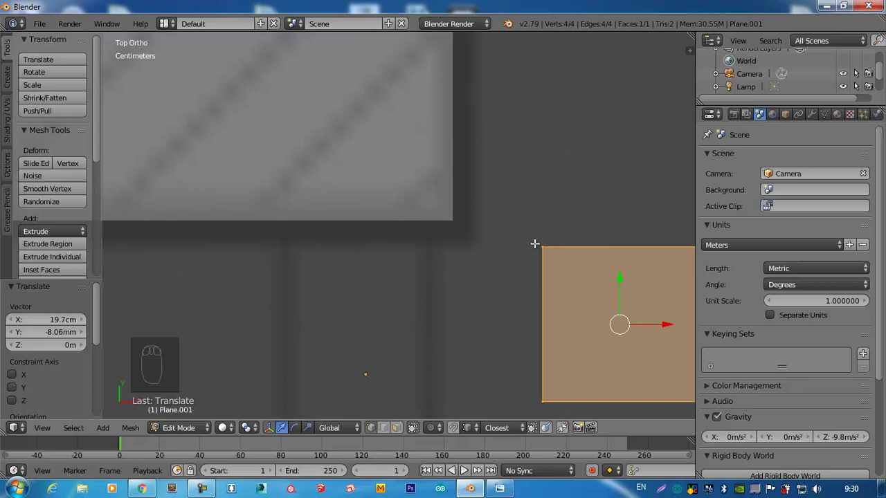
key(g)
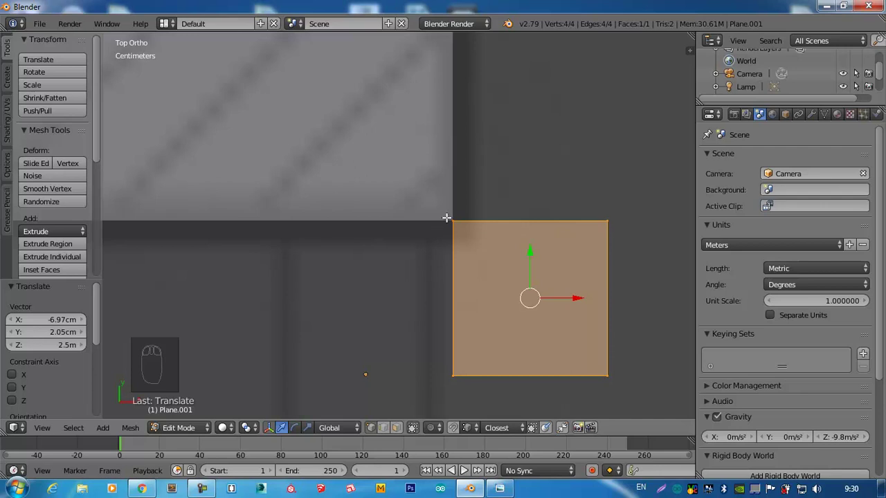
key(g)
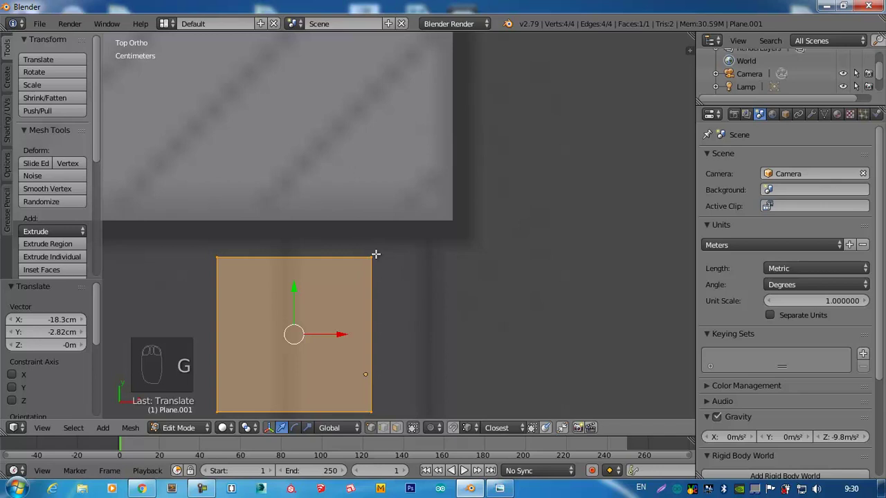
key(g)
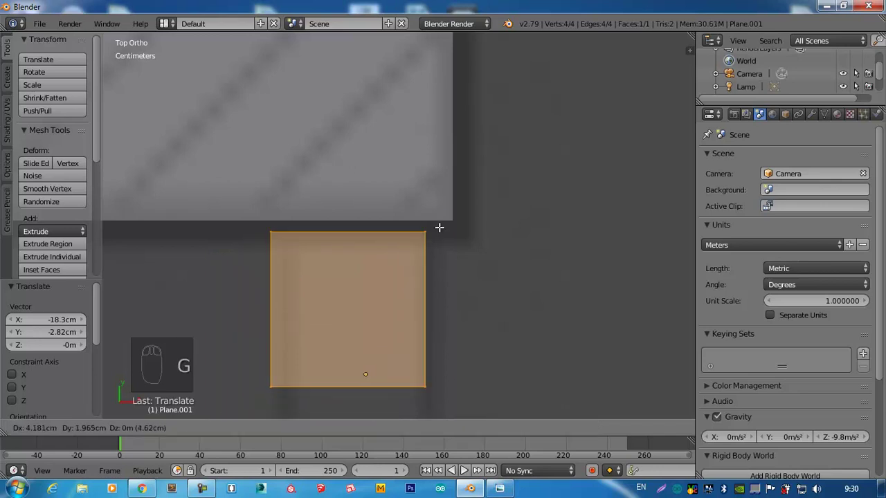
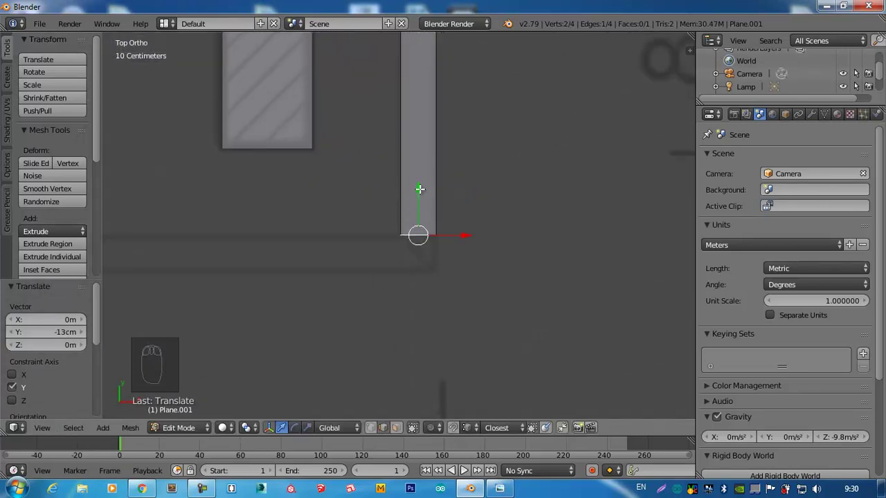
- Undo the trial extrusion of the wall edge and switch to vertex selection on the strip's corner
key(e)
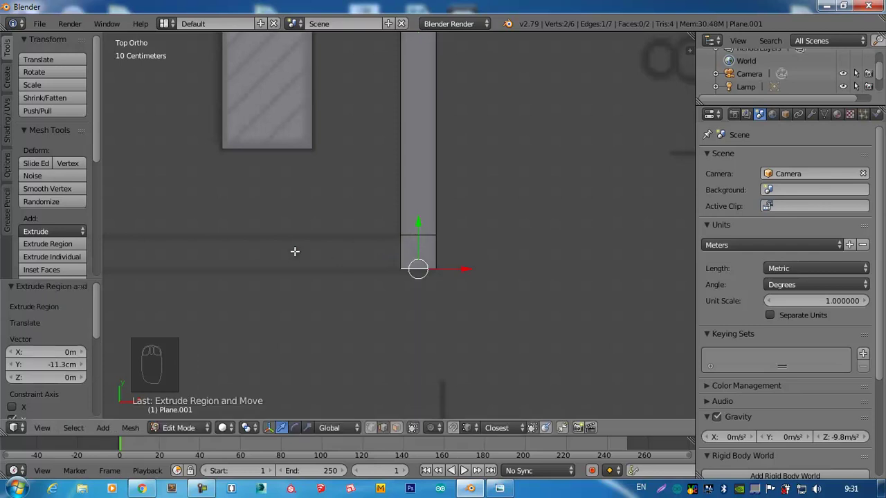
key(ctrl+z)
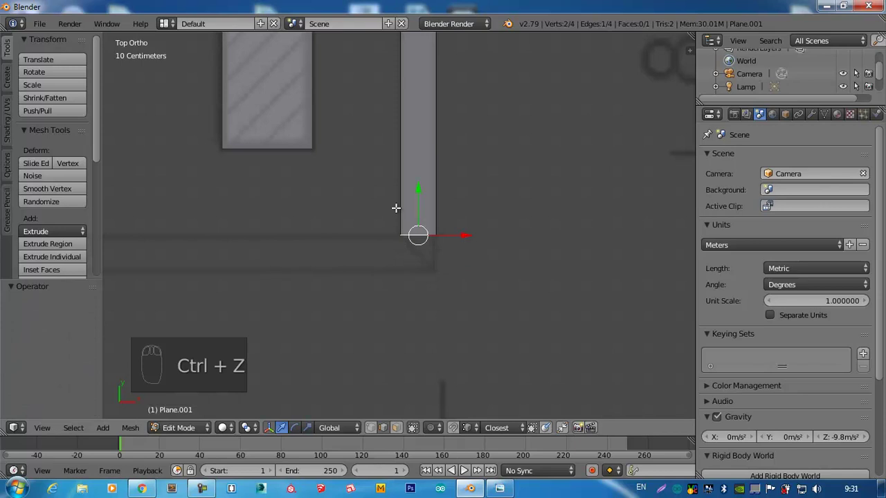
drag(434, 241, 425, 224)
key(ctrl+Tab)
drag(418, 216, 418, 215)
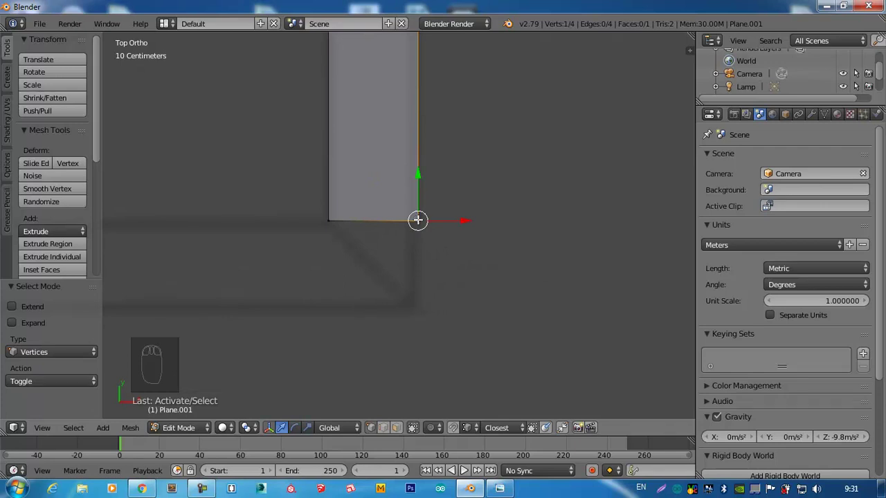
- Move the strip's corner point and level its end edge horizontally along the plan wall
key(g)
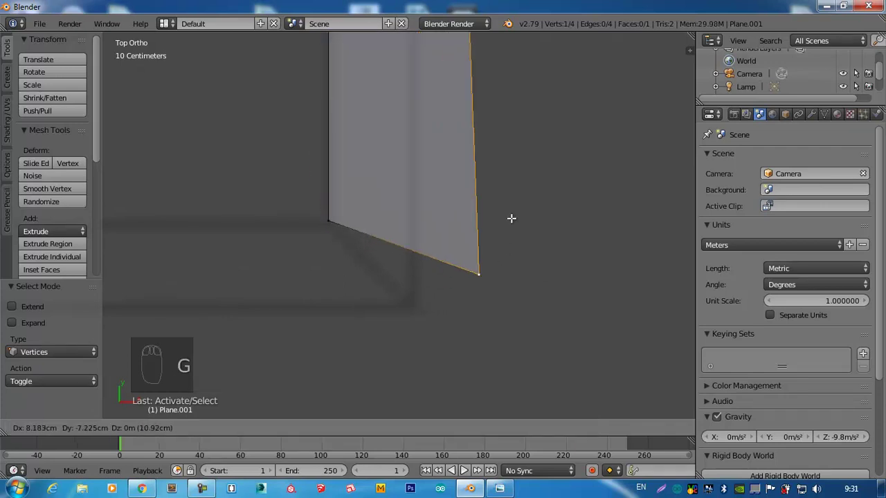
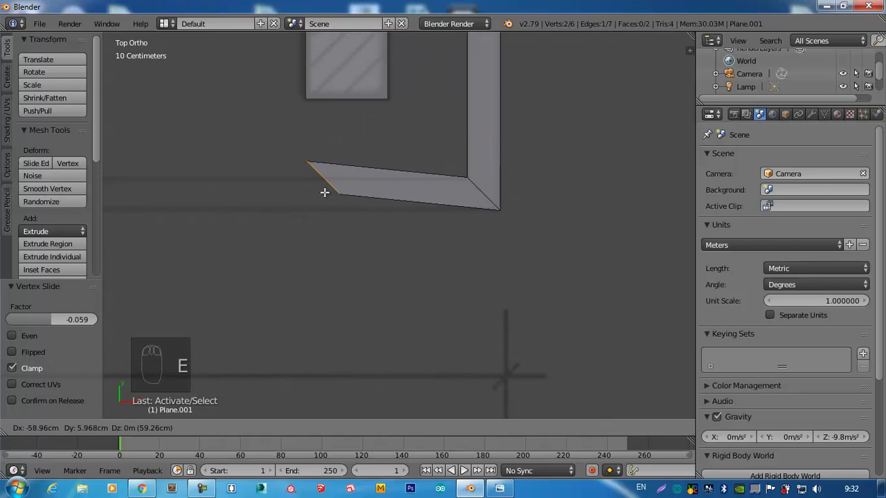
drag(338, 196, 288, 212)
key(ctrl+Tab)
drag(280, 151, 330, 132)
key(g)
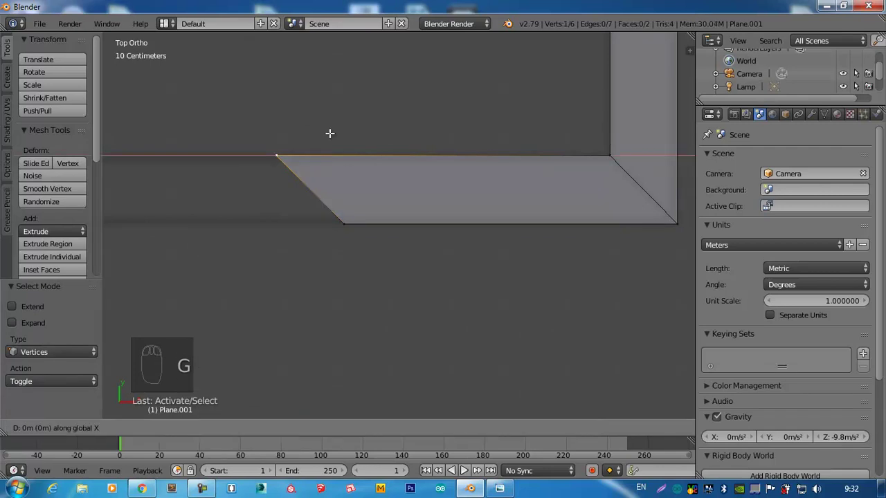
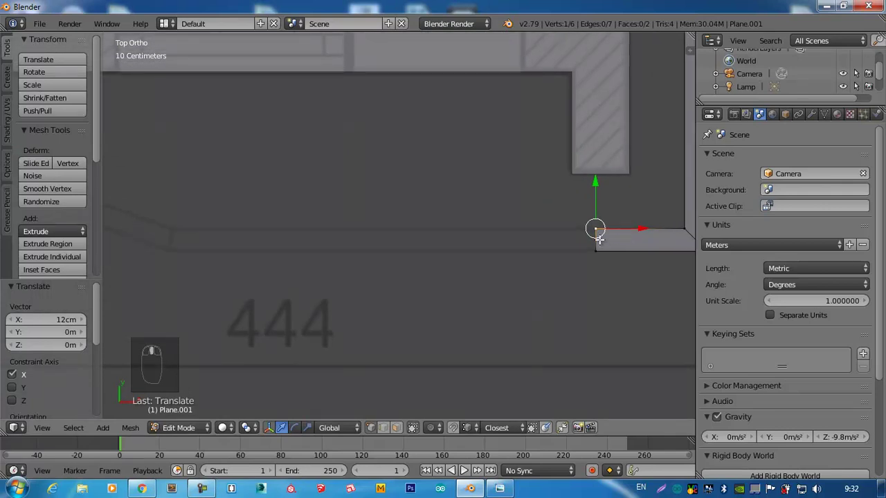
- Extrude further vertices tracing the slanted edge to the wall corner and a short edge leftward
key(ctrl+Tab)
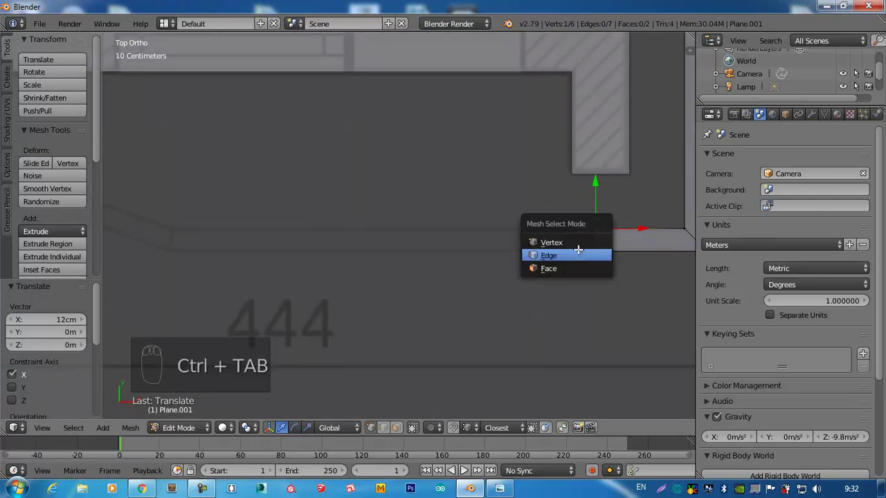
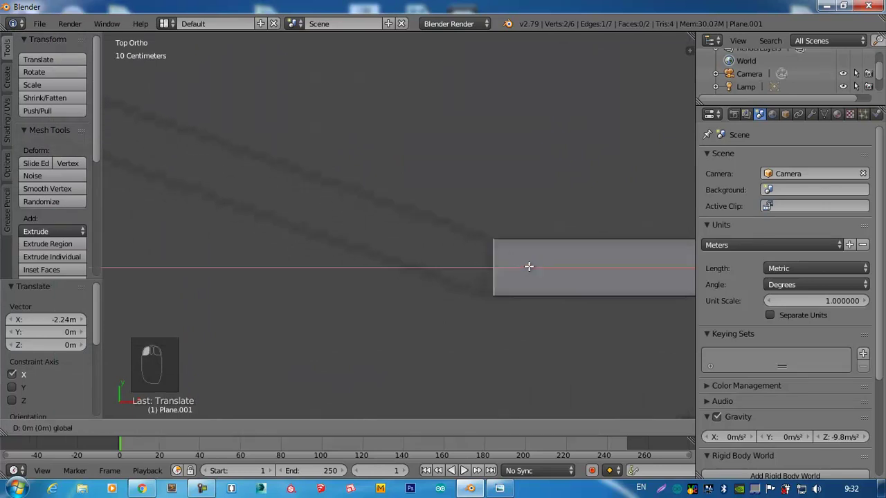
key(ctrl+Tab)
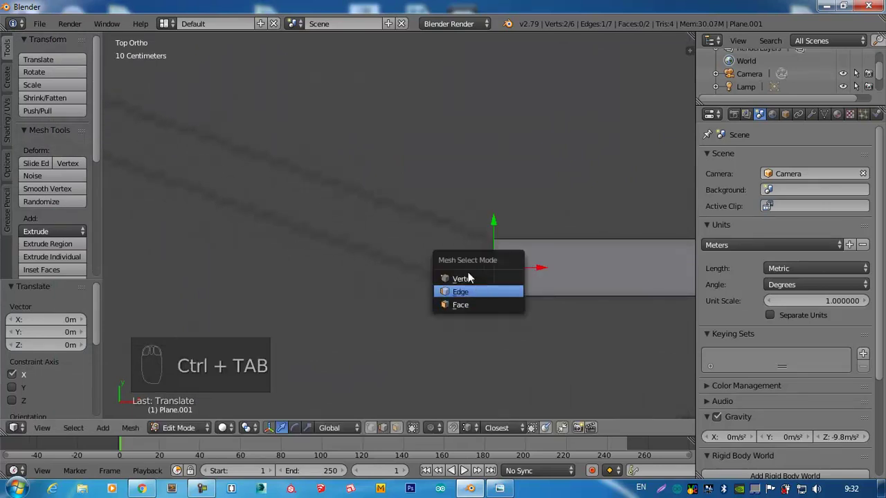
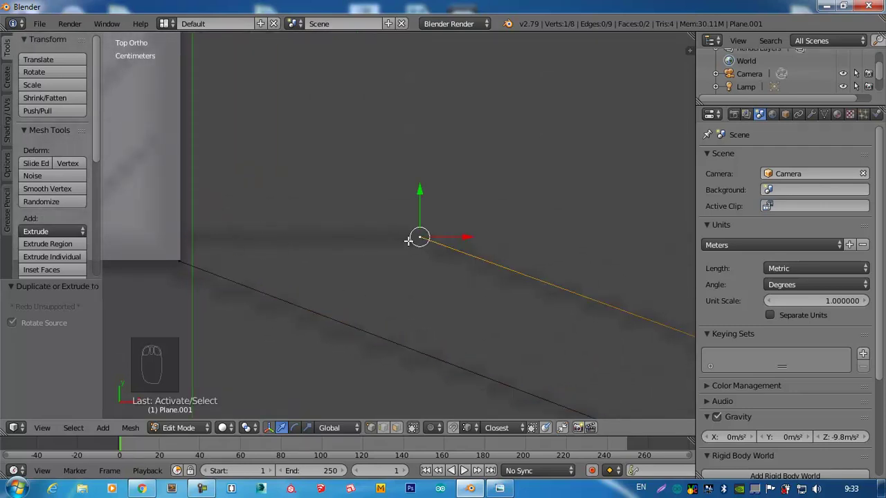
key(e)
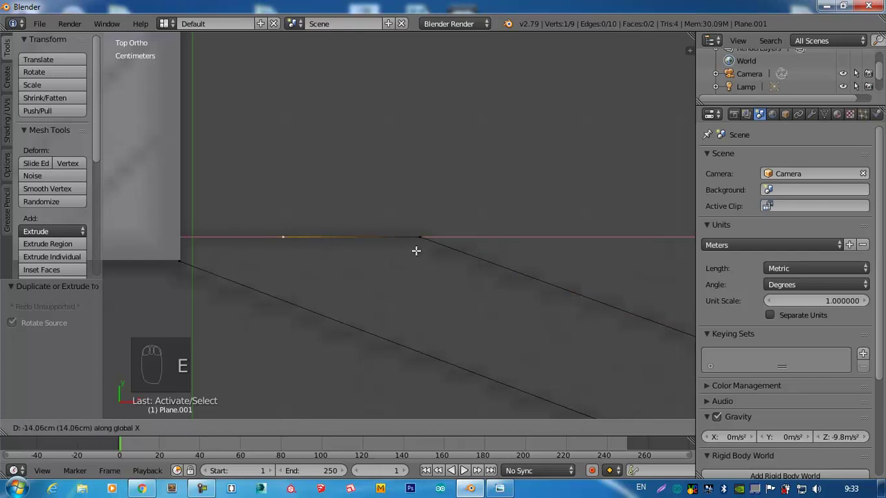
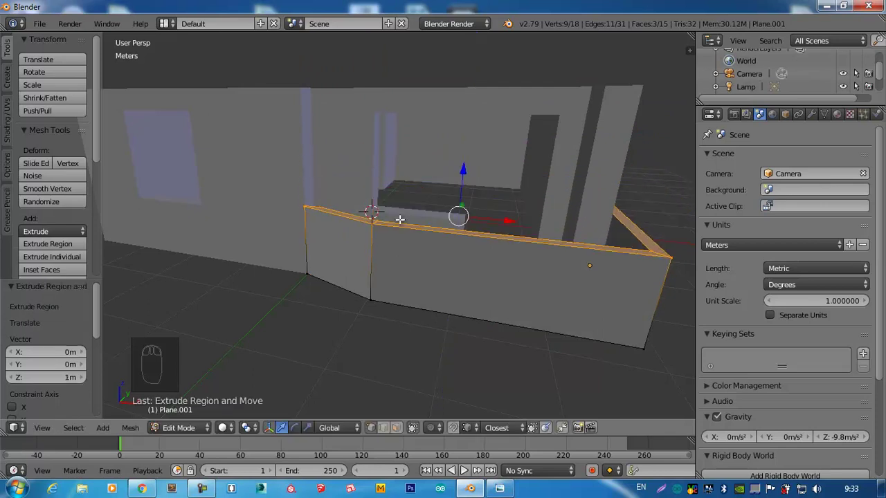
- Stand the traced outline up as a tall wall with its angled bend, leave Edit Mode and orbit around it
drag(531, 282, 383, 319)
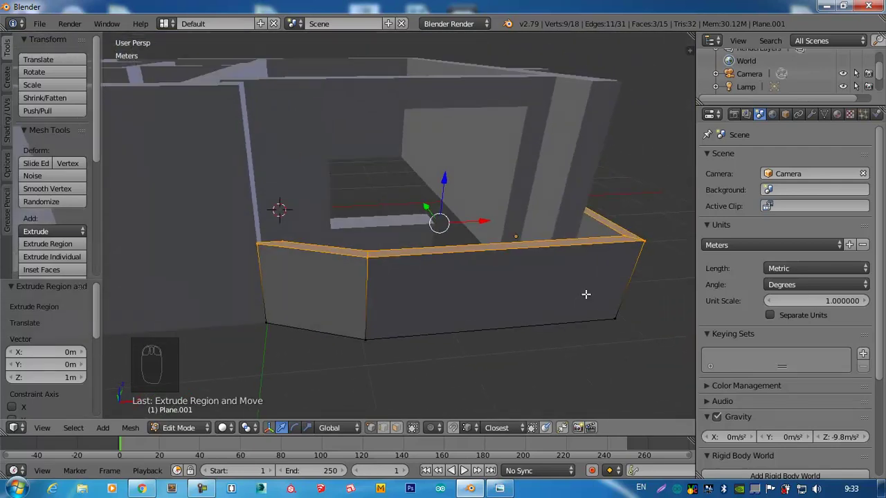
key(Tab)
drag(467, 273, 439, 292)
drag(391, 255, 349, 345)
drag(347, 247, 343, 327)
drag(459, 327, 519, 308)
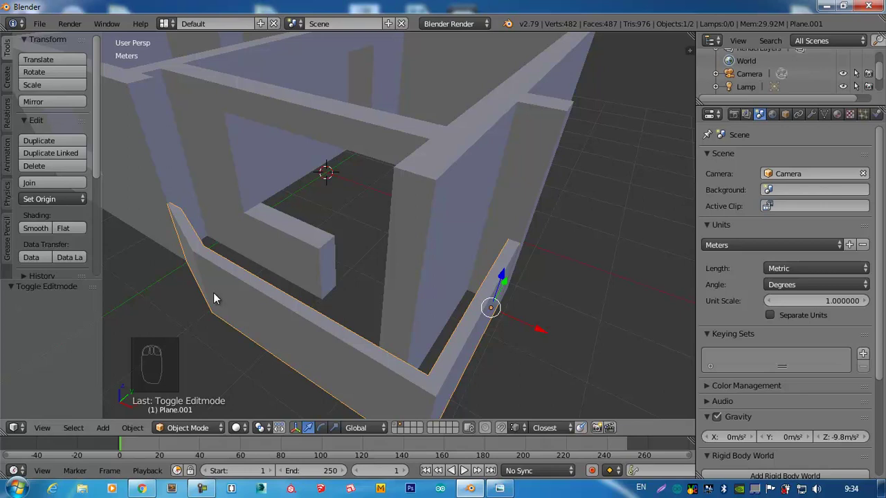
- Inspect the house from around, then select everything and delete it, leaving an empty scene
drag(373, 248, 269, 254)
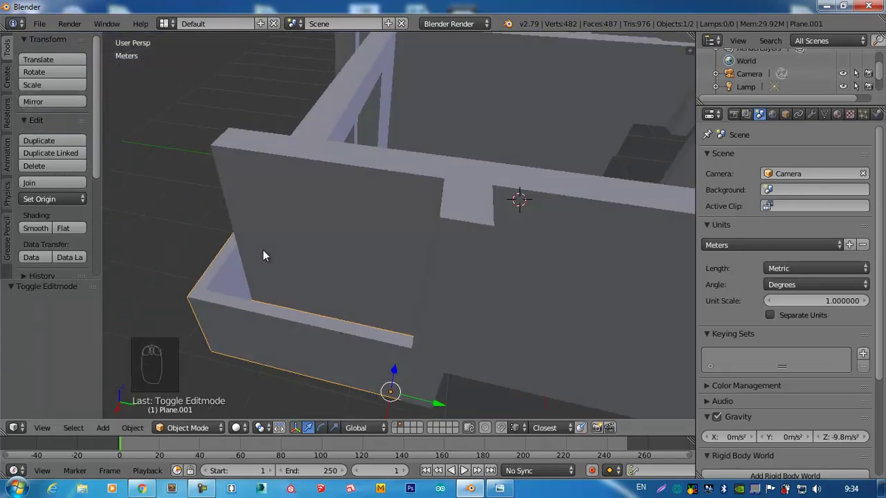
scroll(up, 3)
scroll(up, 3)
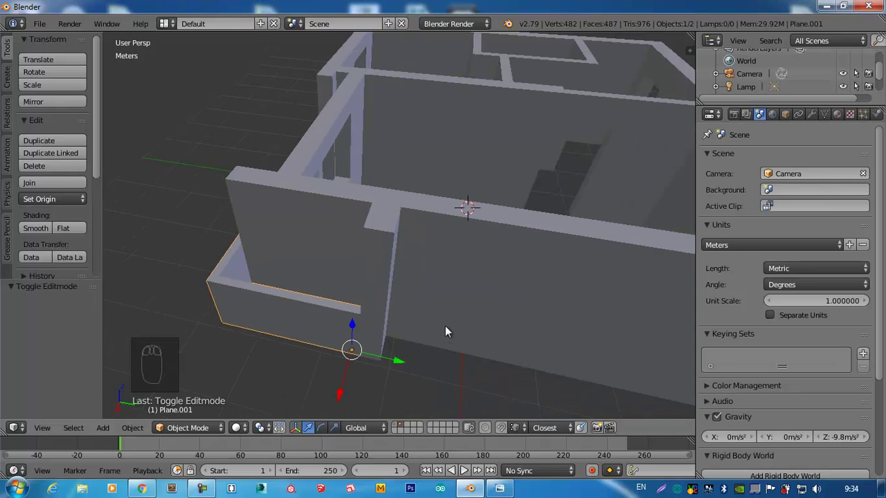
drag(462, 298, 509, 272)
key(Tab)
key(Tab)
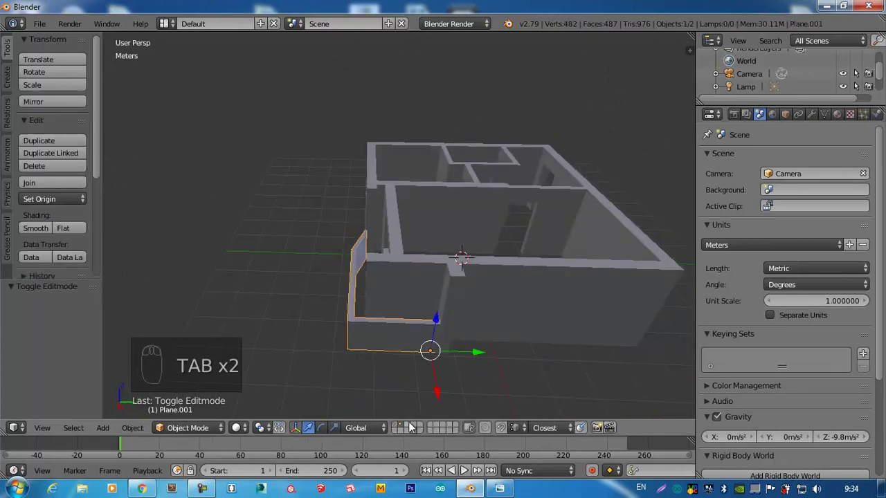
drag(412, 426, 720, 112)
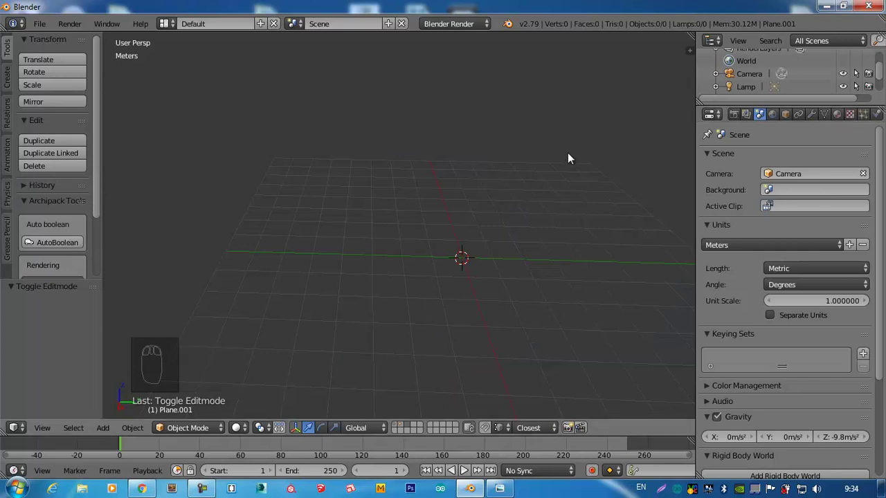
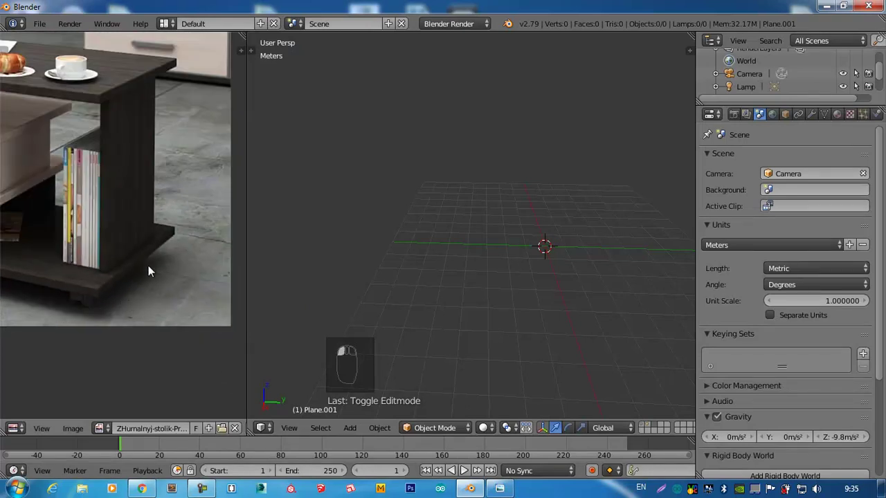
- Sketch the coffee table's dimensions onto the reference photo with Grease Pencil strokes
key(d)
key(d)
key(d)
key(d)
key(d)
key(d)
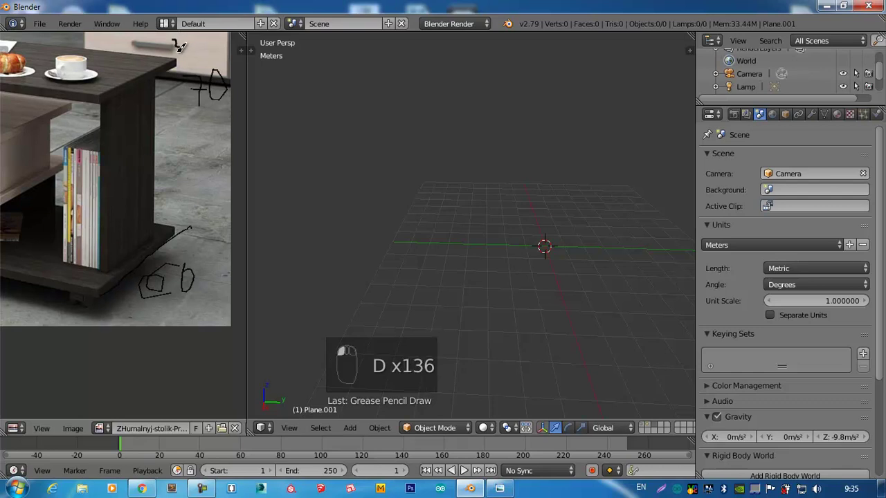
key(d)
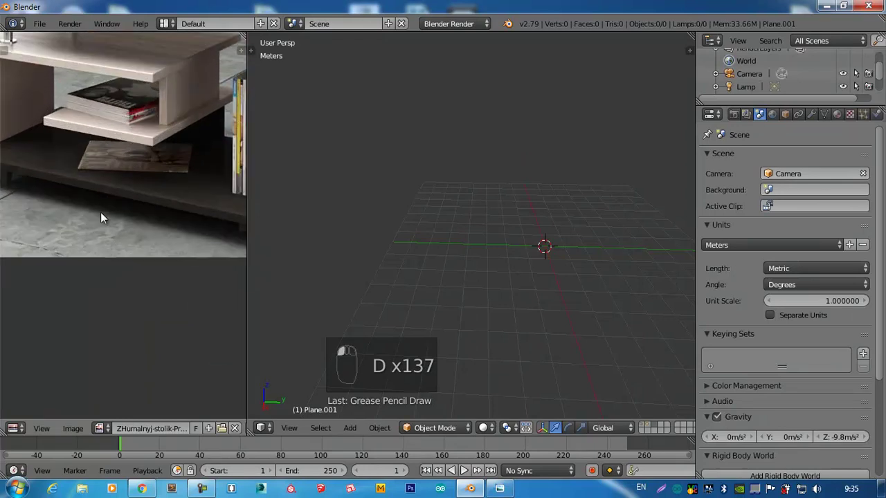
key(d)
key(d)
key(d)
key(d)
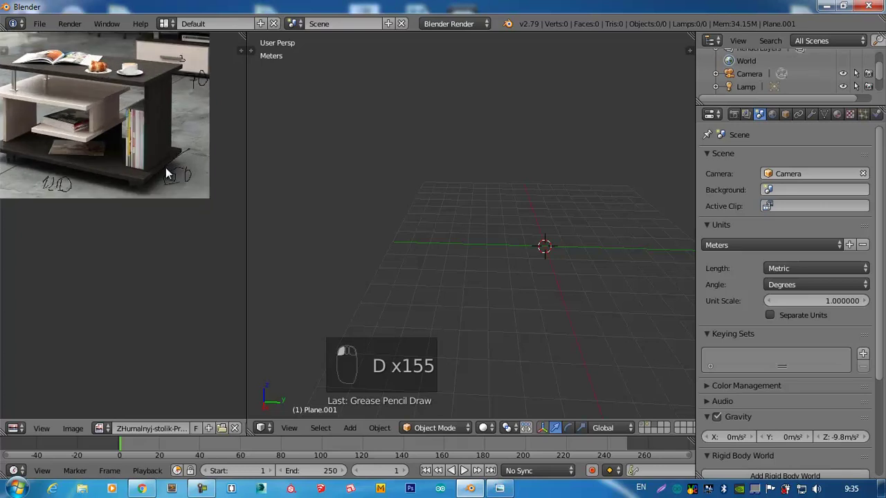
- Show the 3D view's side panel with the Background Images settings
drag(528, 253, 481, 266)
key(n)
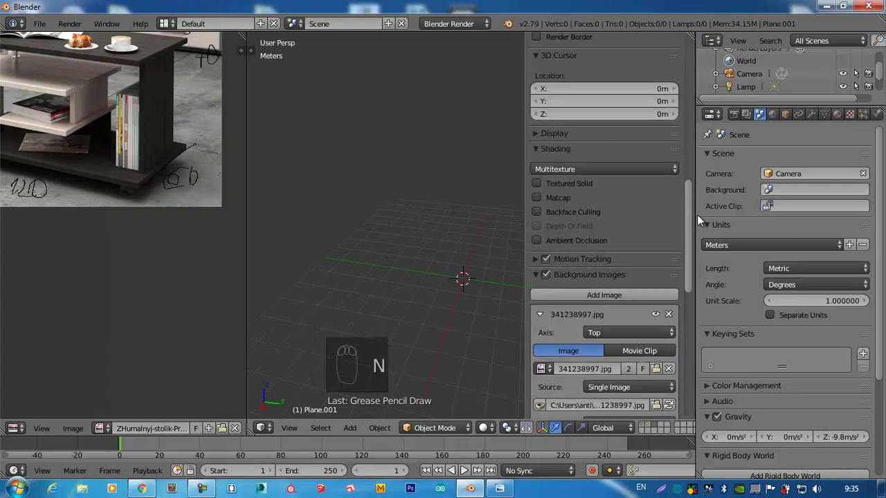
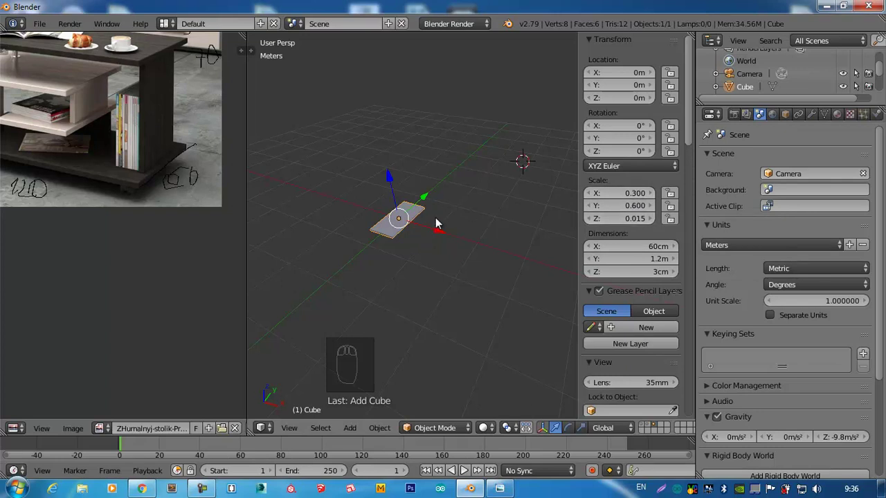
- Orbit the view around the board before editing its mesh from the front
drag(418, 219, 459, 227)
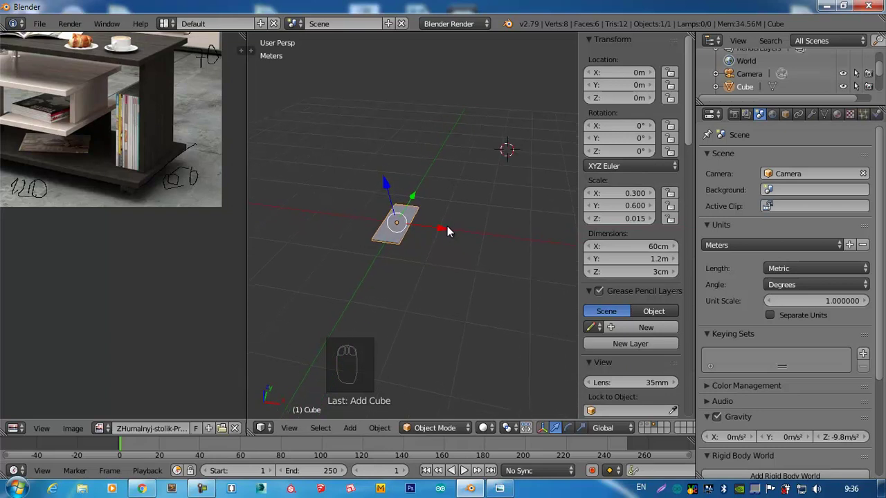
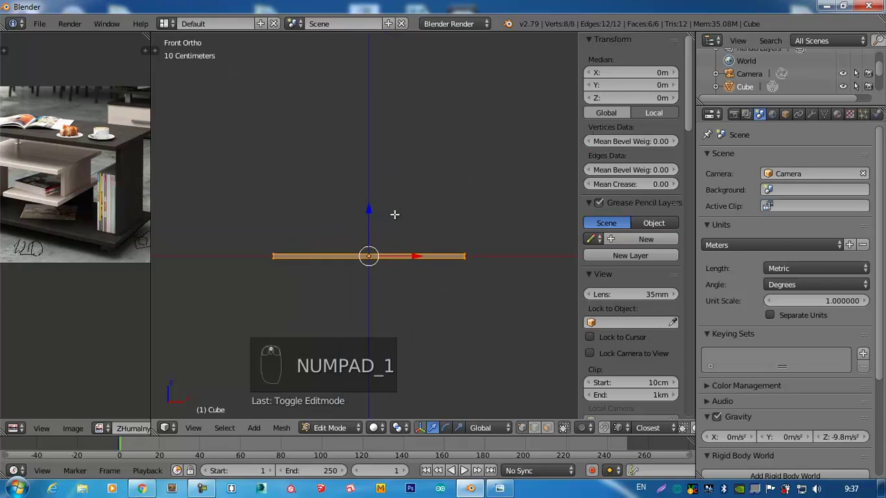
- Duplicate the board up to 70 cm as the top, then stand another copy upright as the right side panel resting on the bottom board
key(shift+d)
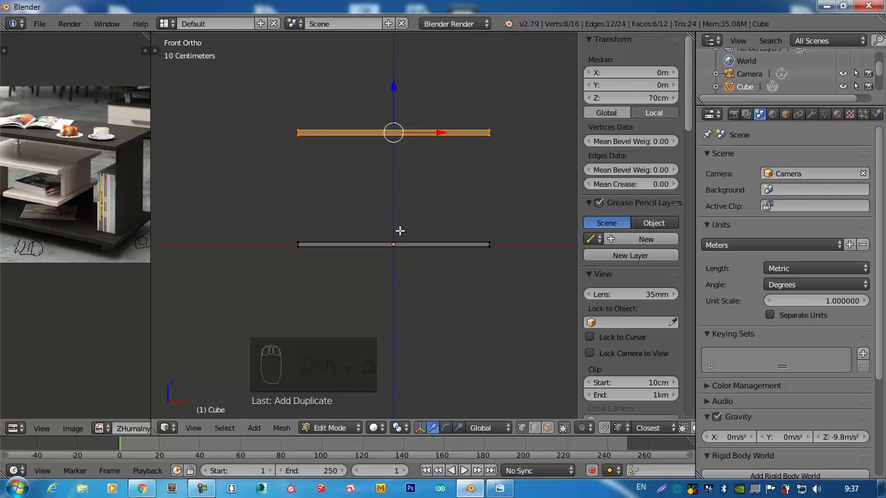
key(shift+d)
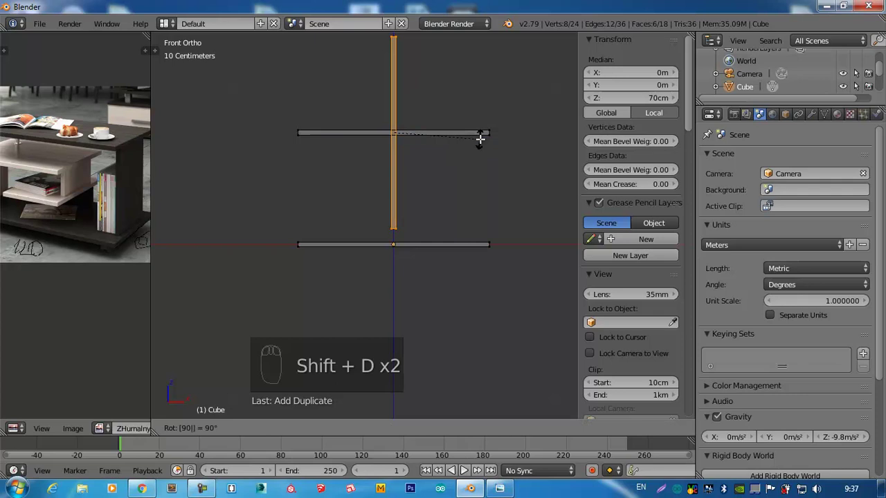
drag(417, 79, 495, 173)
key(g)
drag(476, 160, 460, 154)
key(g)
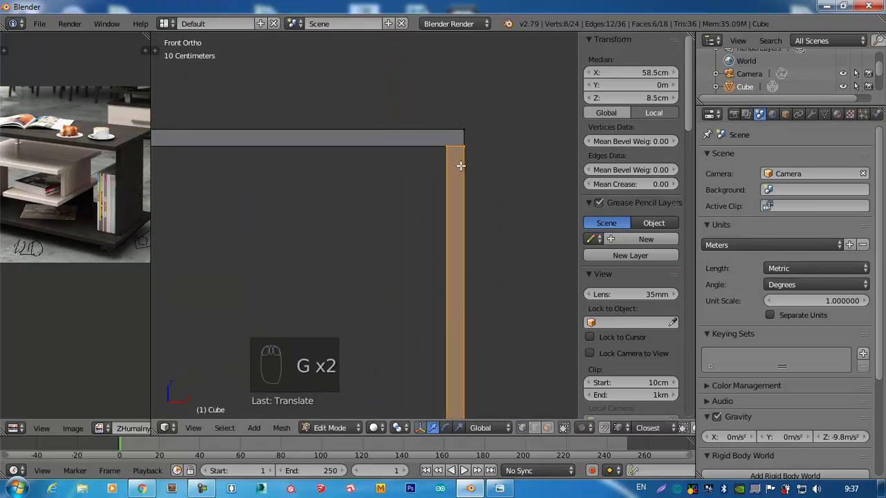
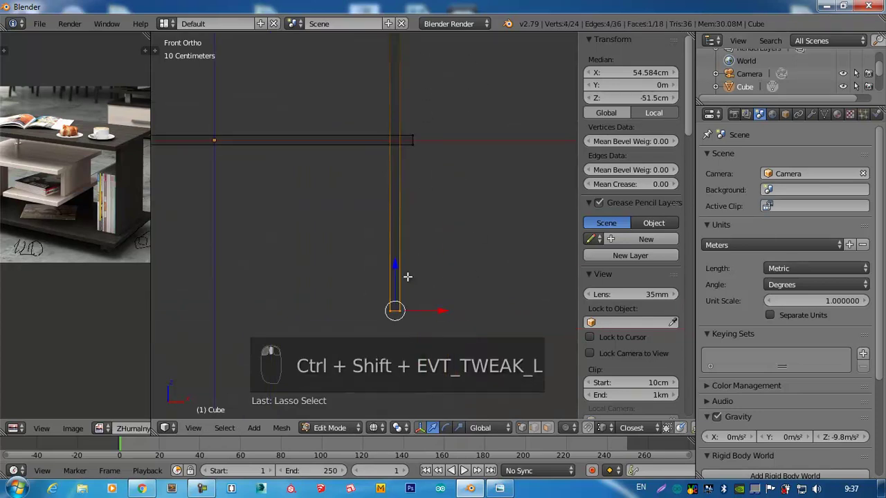
key(g)
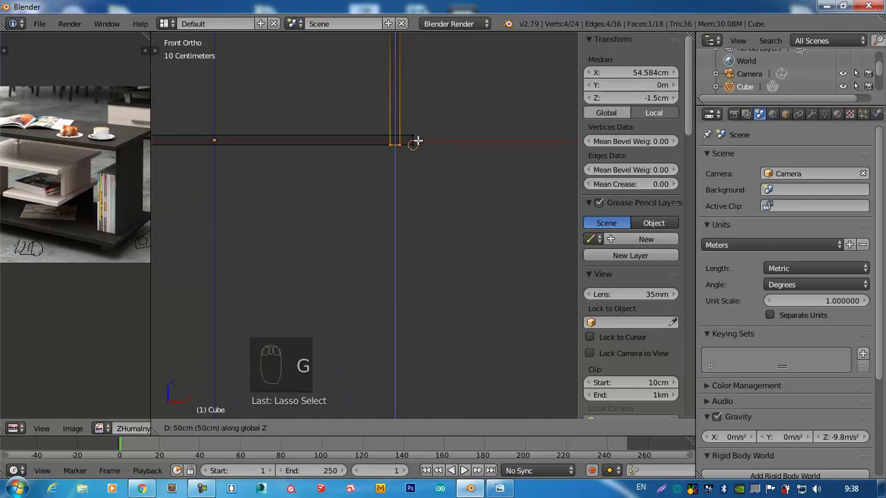
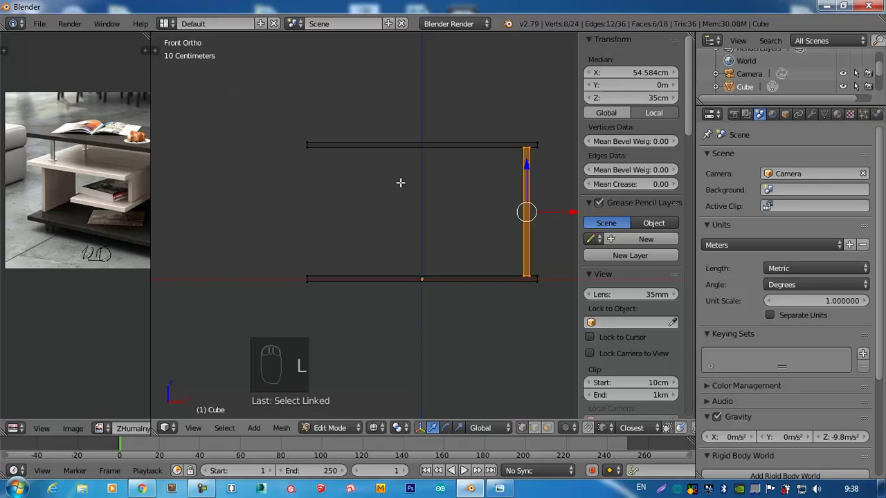
- Duplicate the side panel for the other side, then copy the small shelf piece upright as an inner divider
drag(417, 211, 476, 232)
key(shift+d)
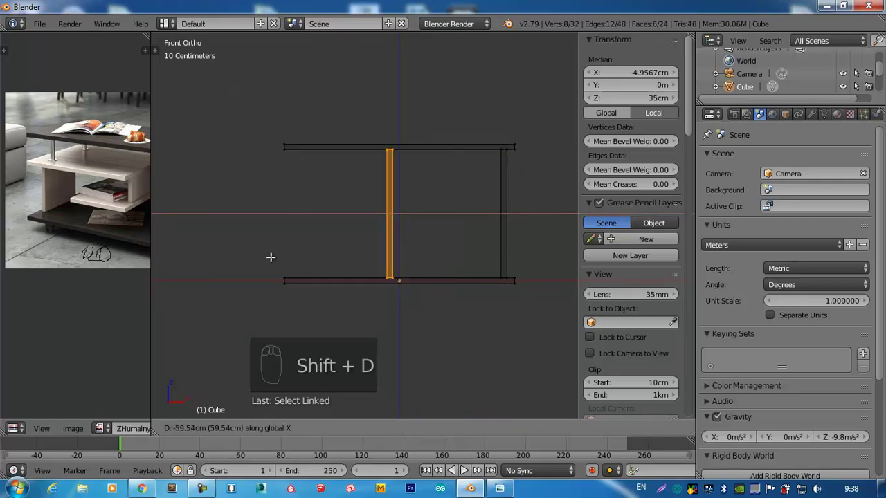
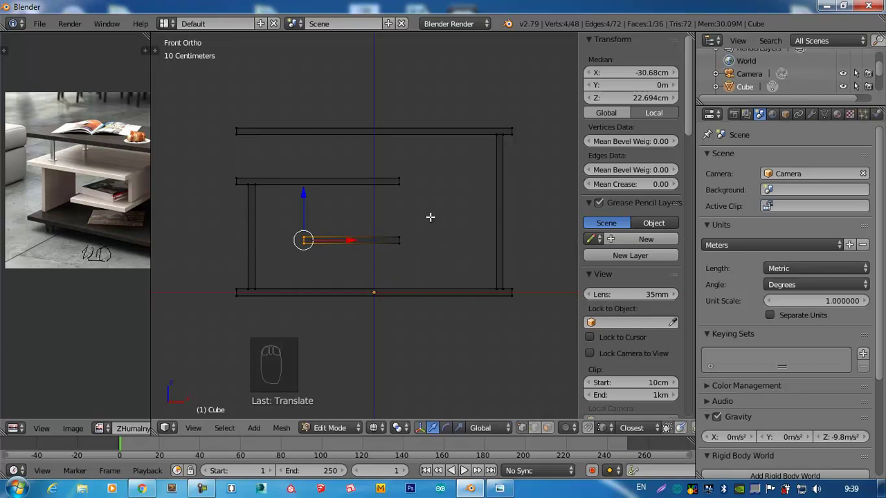
key(l)
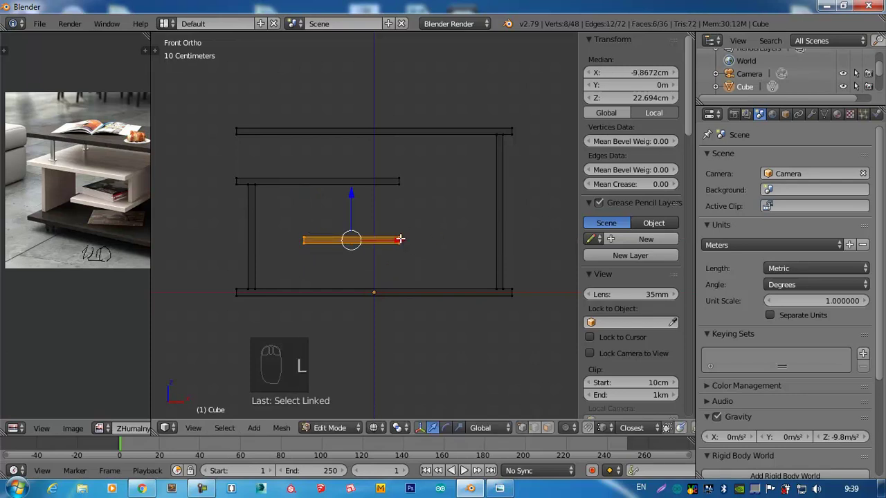
key(shift+d)
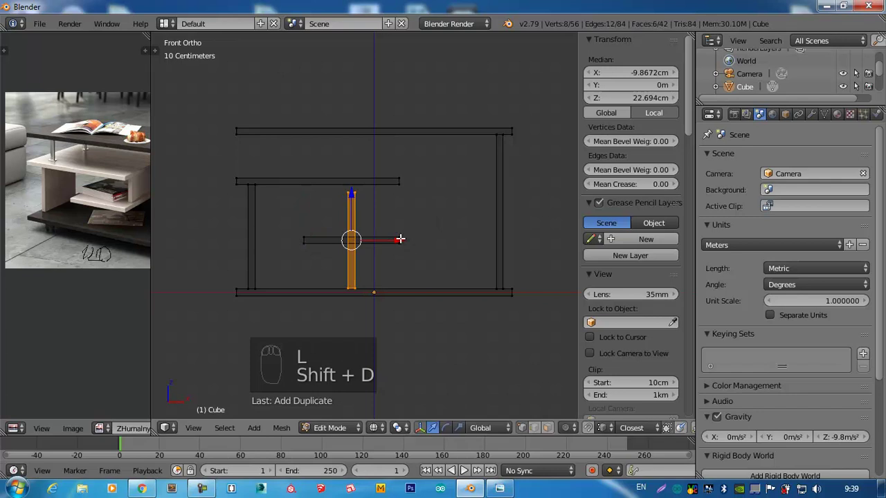
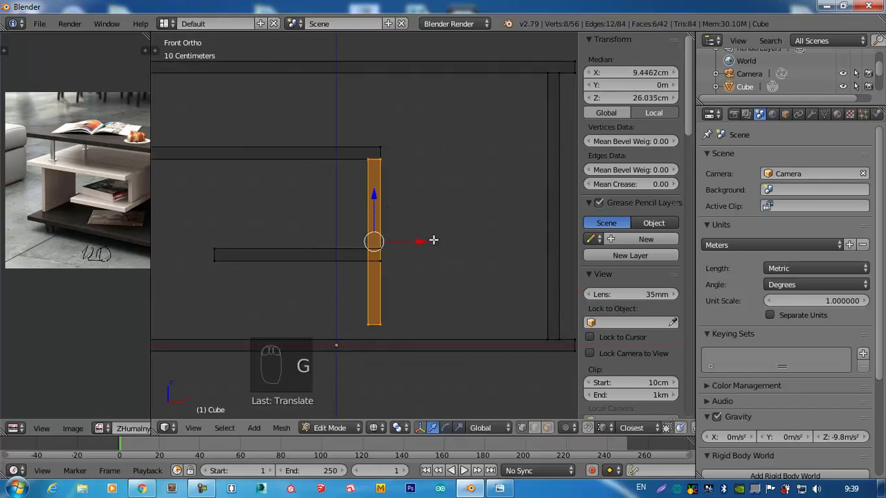
drag(425, 239, 387, 318)
key(g)
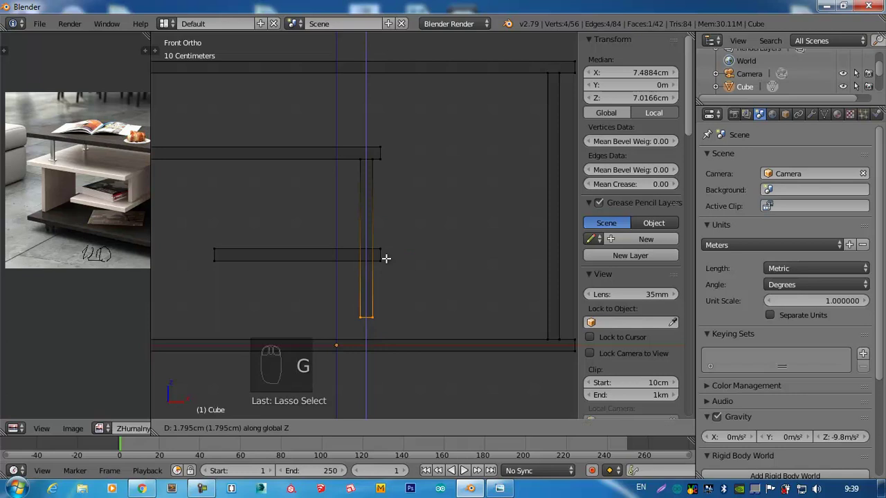
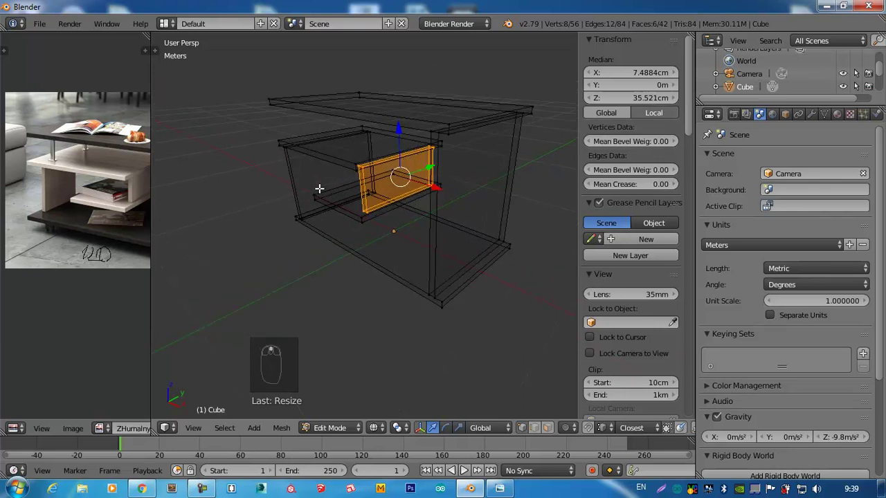
- Select both side panels and scale their depth down to match the boards
scroll(up, 3)
key(a)
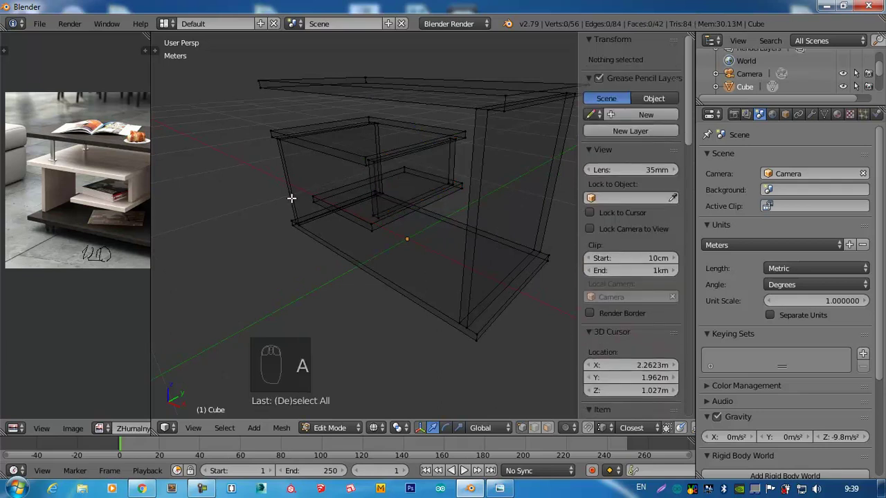
key(l)
key(l)
key(s)
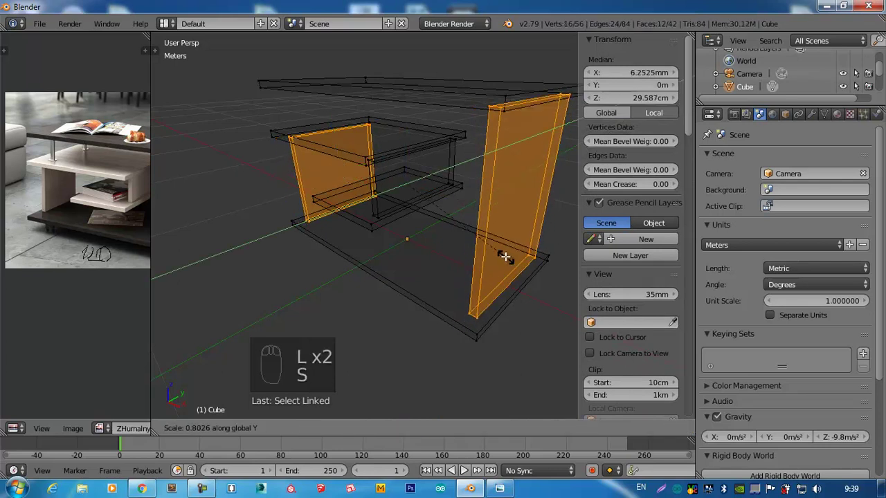
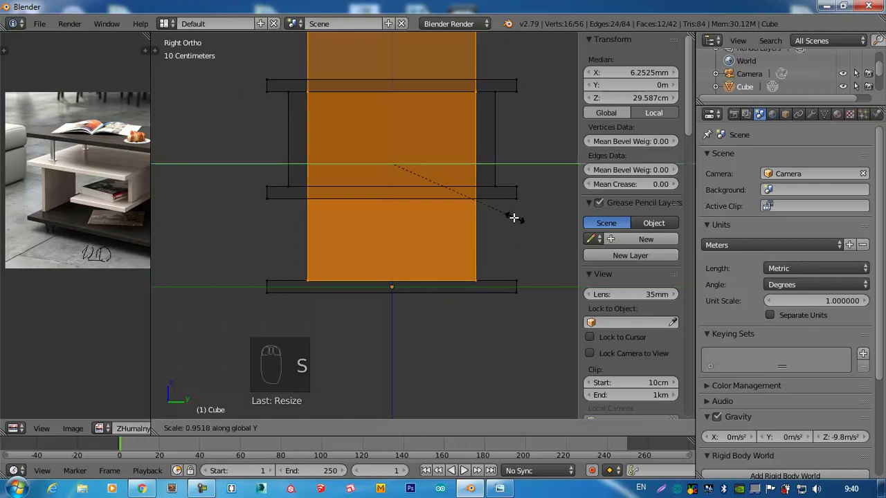
drag(413, 253, 367, 266)
key(Tab)
- Back in Object Mode, add a new cylinder to become a table leg
drag(388, 254, 490, 326)
key(KP_1)
key(shift+a)
drag(477, 307, 460, 203)
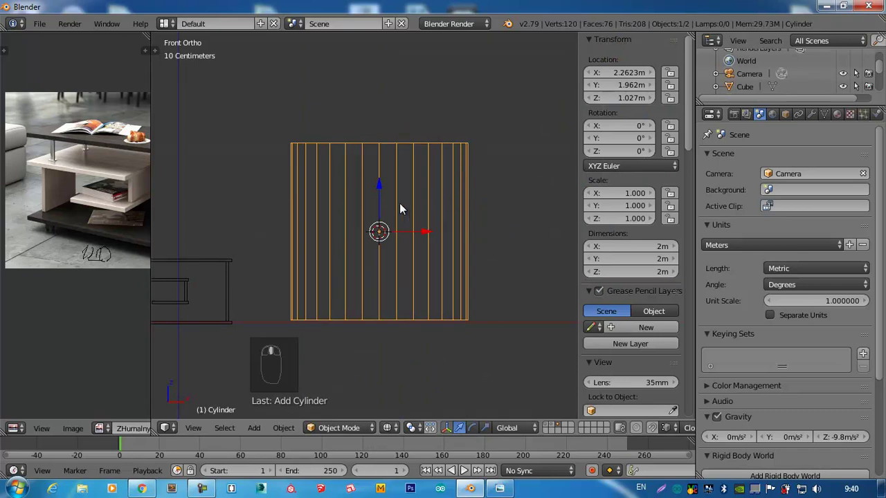
- Set the new cylinder to 6 cm radius and 65 cm depth in its operator settings
key(t)
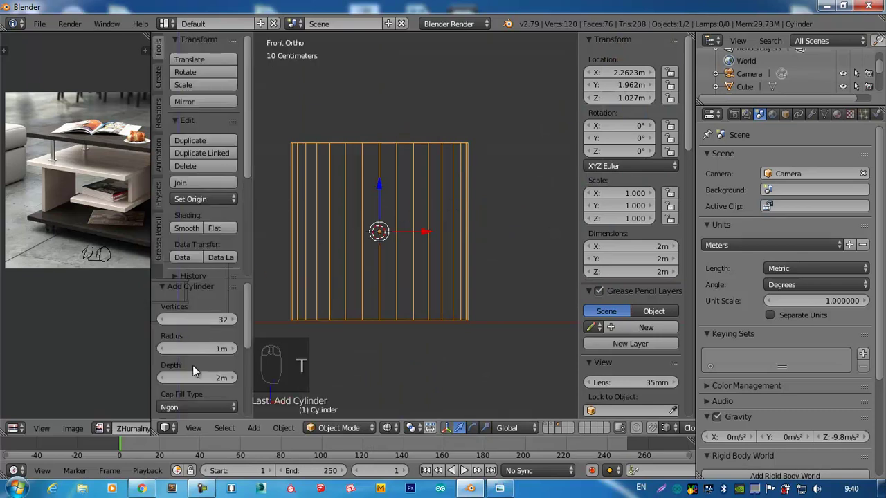
key(t)
scroll(up, 3)
key(F6)
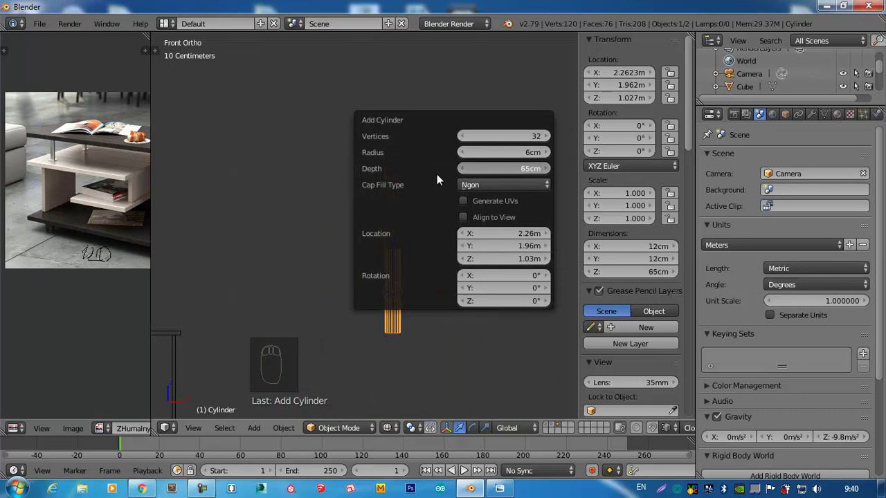
drag(470, 239, 196, 312)
- Move the cylinder beneath the left of the top board and shrink it into a thin post about 3.5 cm wide and 20 cm tall
key(g)
drag(268, 310, 322, 314)
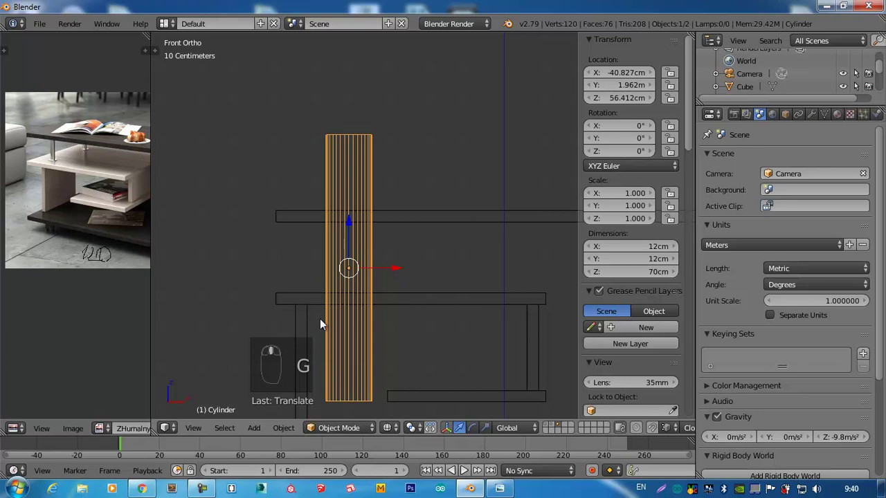
key(s)
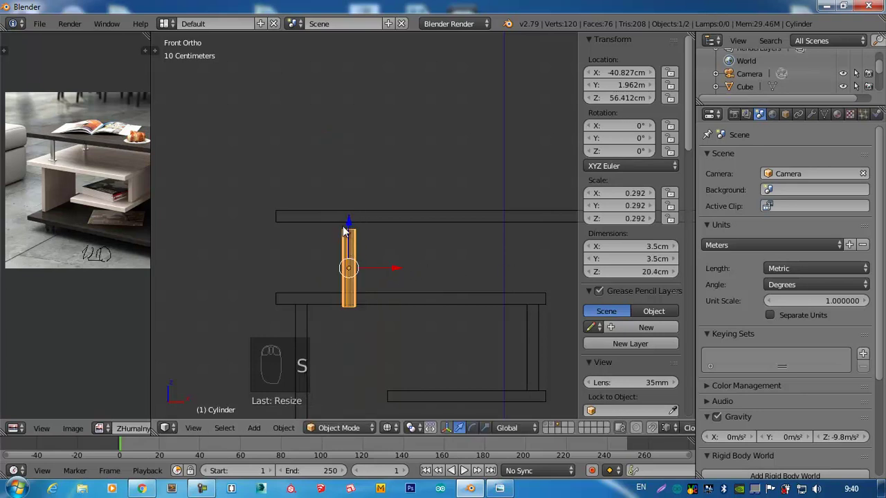
drag(354, 225, 357, 254)
middle_click(358, 254)
drag(446, 224, 419, 207)
key(s)
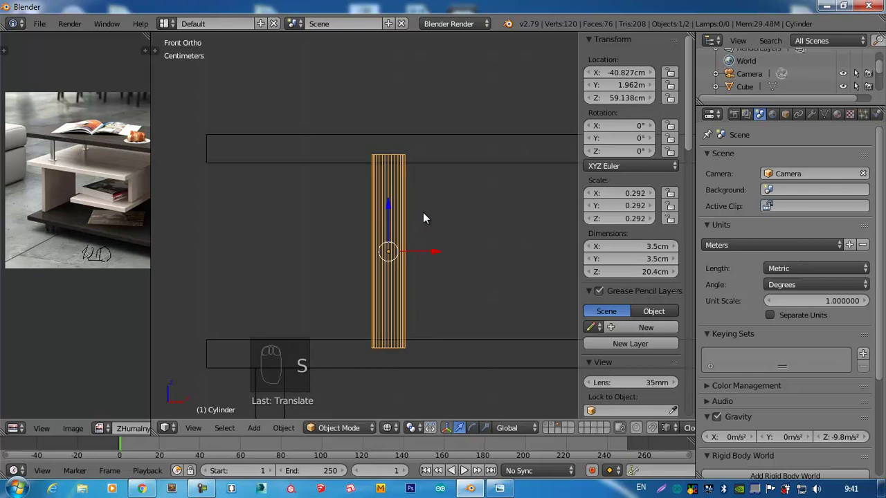
key(ctrl+a)
- In Edit Mode, extrude the leg to give it a wider foot ring and a middle edge loop
key(Tab)
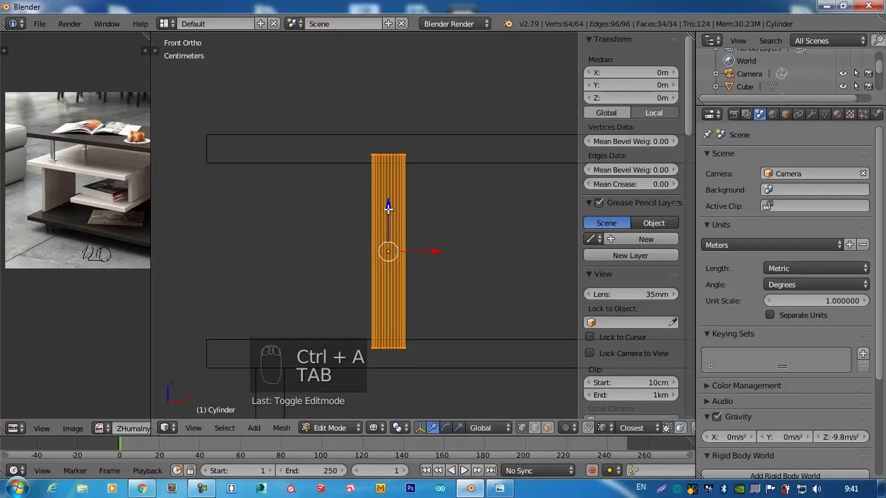
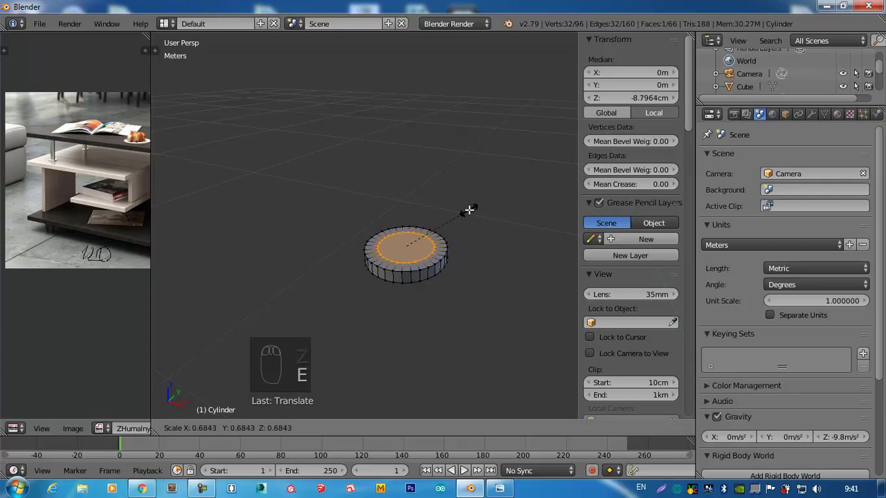
key(KP_1)
key(e)
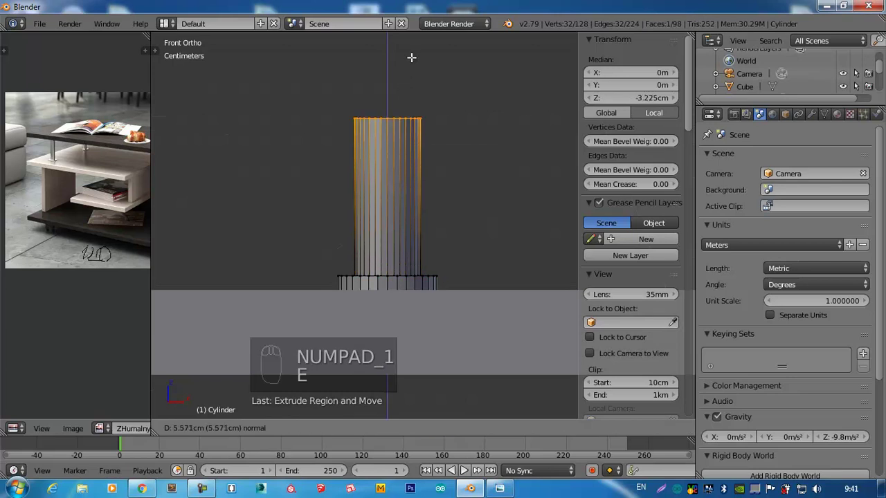
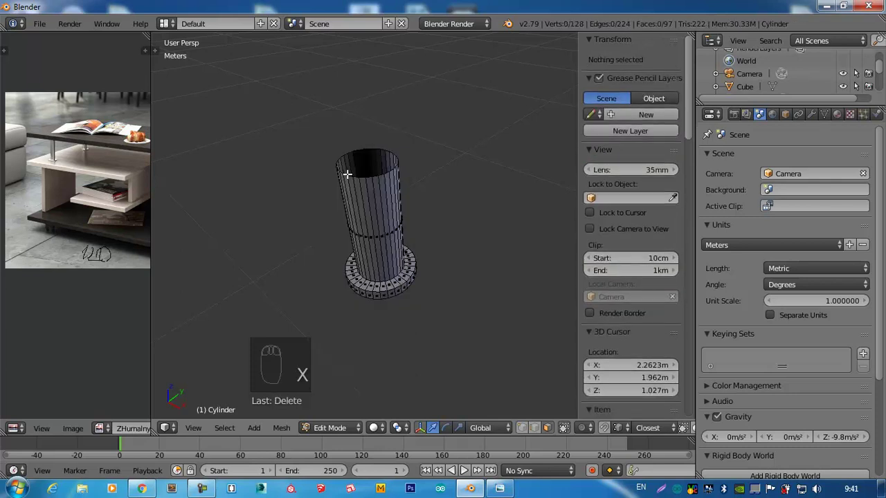
drag(359, 187, 389, 191)
- From front view, select the leg's upper section and duplicate it upward to form the collar
key(l)
key(KP_1)
drag(384, 152, 379, 184)
key(shift+d)
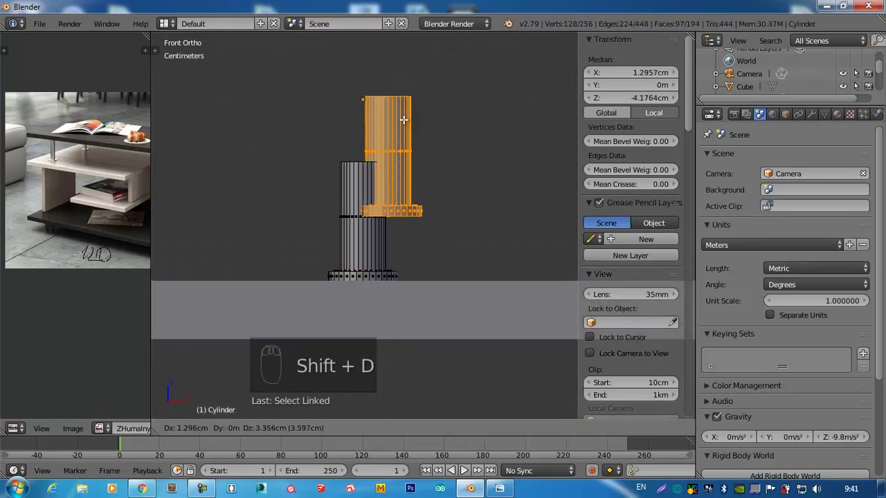
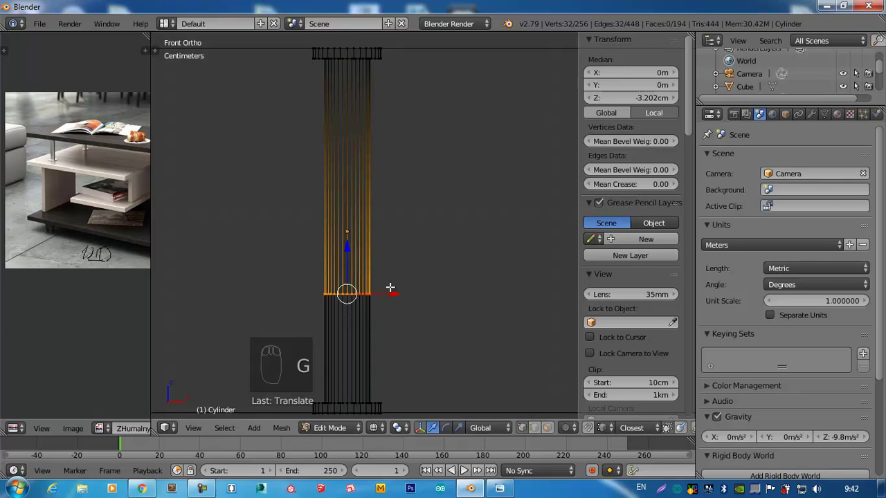
- Select all the post's vertices, merge the overlapping ones with Remove Doubles, and leave Edit Mode
key(a)
key(a)
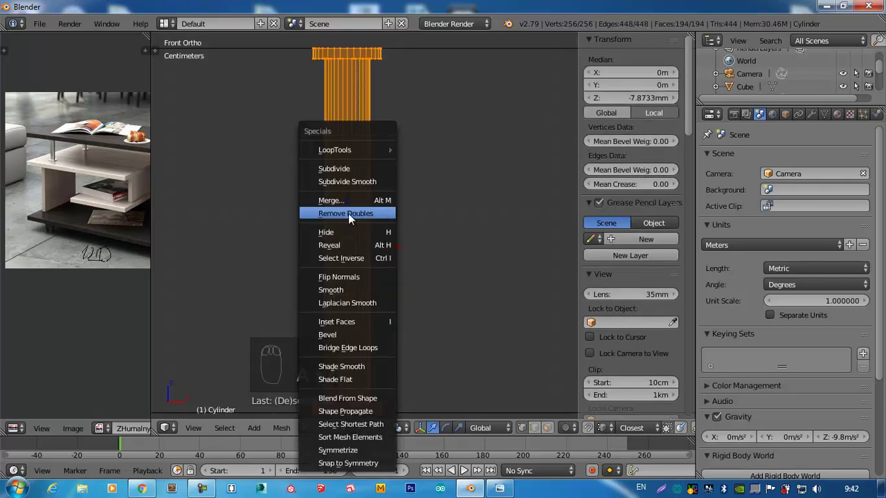
key(a)
key(w)
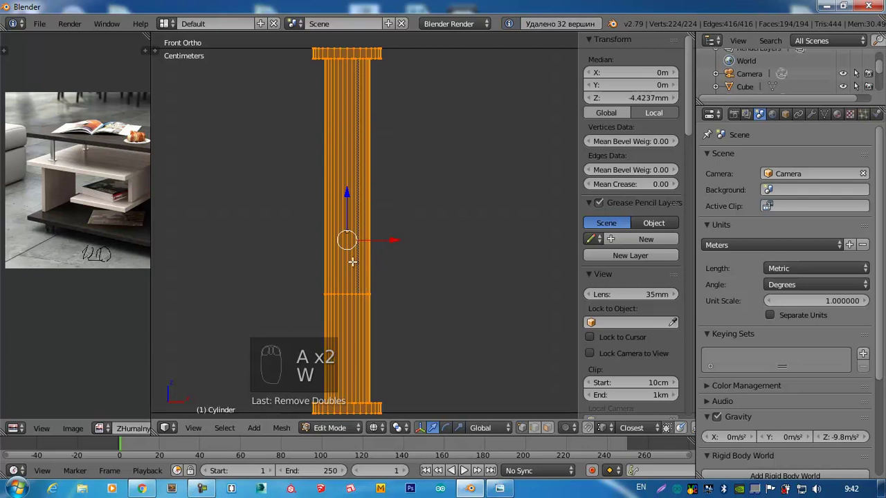
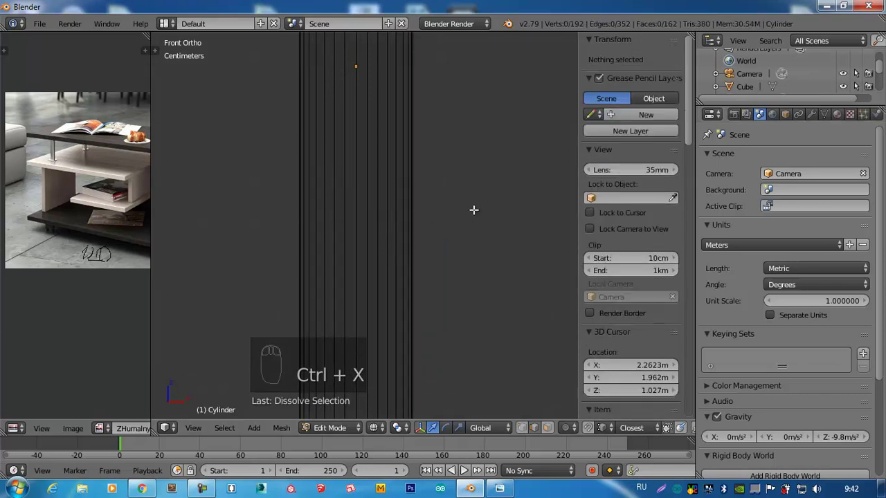
drag(421, 209, 425, 216)
key(Tab)
- In top view, move the finished 18.7 cm post into the table's outline near a corner
key(KP_7)
drag(425, 218, 399, 158)
drag(399, 157, 442, 220)
middle_click(399, 198)
key(shift+c)
drag(468, 194, 390, 199)
- From front view, widen the post between the shelves to 4.48 cm and apply the scale
drag(390, 198, 390, 203)
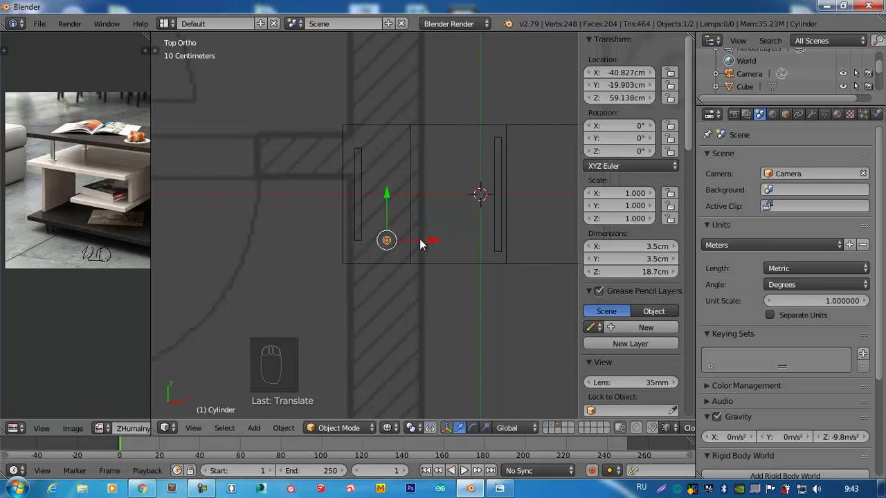
drag(419, 240, 383, 180)
key(KP_1)
drag(383, 181, 424, 150)
key(s)
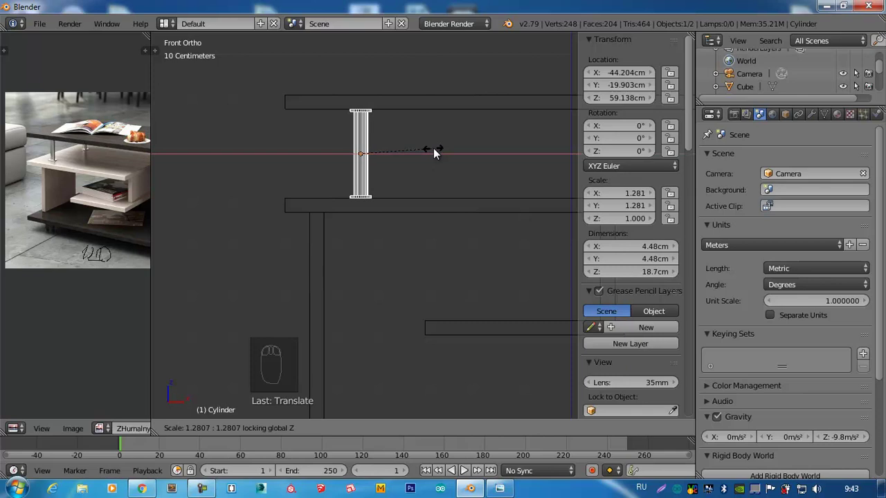
key(ctrl+a)
- Duplicate the post in Edit Mode to the opposite side so both posts are in place
key(Tab)
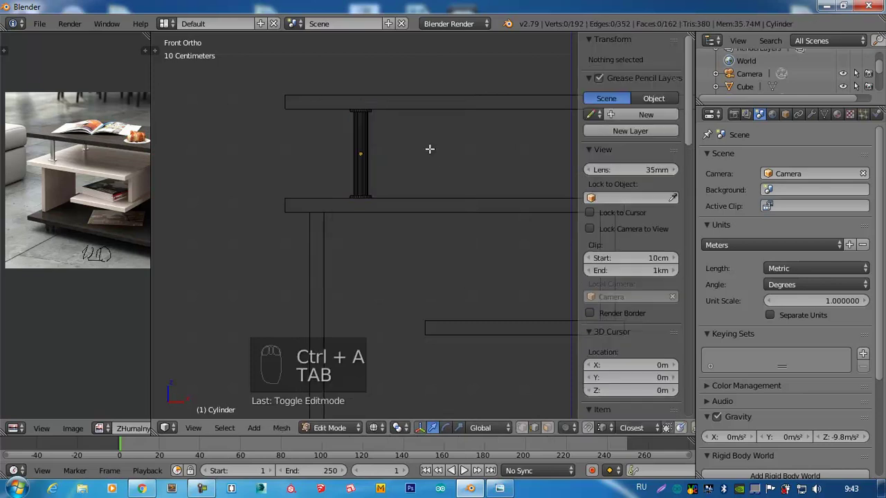
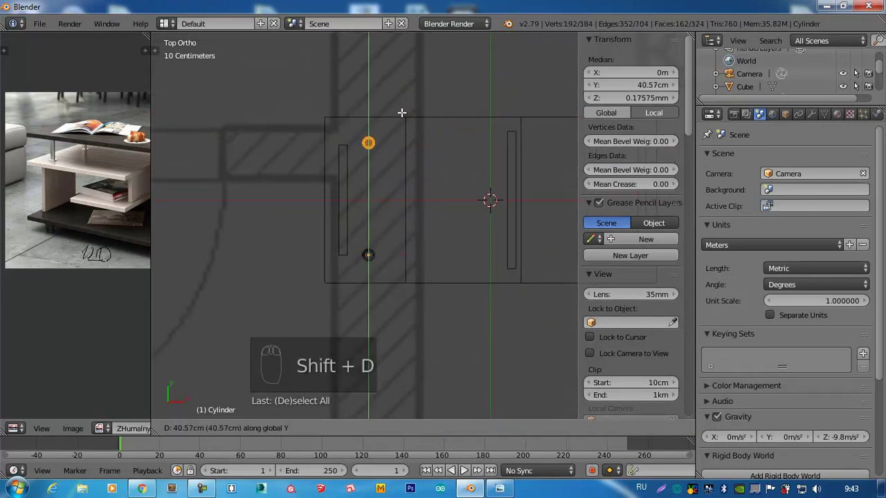
key(Tab)
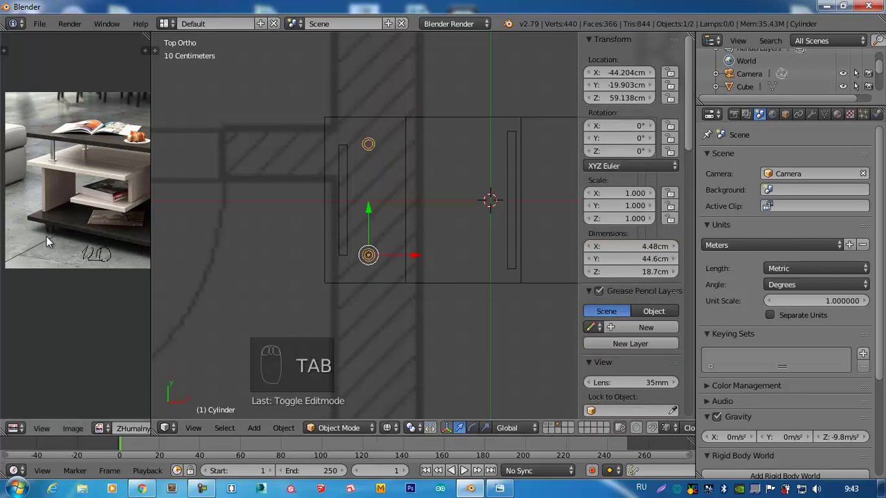
drag(450, 250, 481, 293)
- Add an 8.2 cm wheel cylinder and turn it 90° onto its side facing the front view
key(KP_1)
key(shift+a)
drag(434, 224, 552, 223)
key(F6)
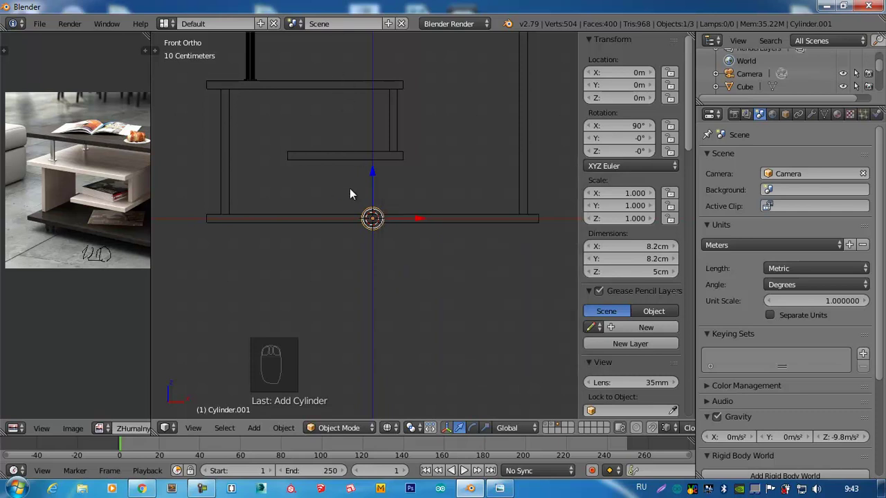
- Isolate the wheel cylinder in Local View and apply its transforms
middle_click(380, 211)
key(KP_Divide)
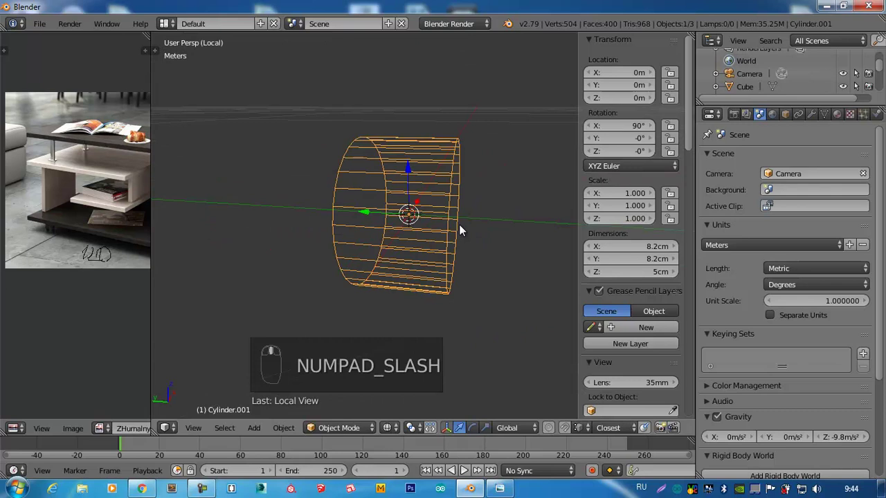
key(Tab)
key(Tab)
middle_click(460, 231)
key(ctrl+a)
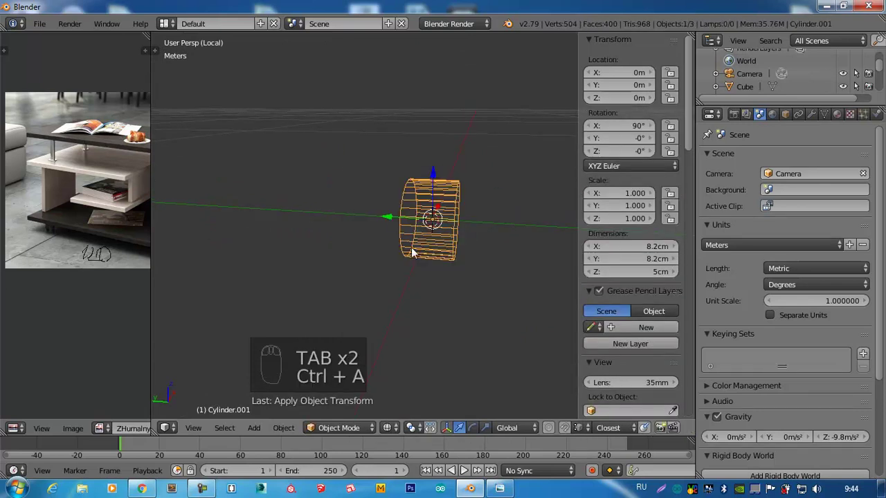
- Enter Edit Mode on the wheel, switch to face select and pick its flat end face
key(Tab)
key(s)
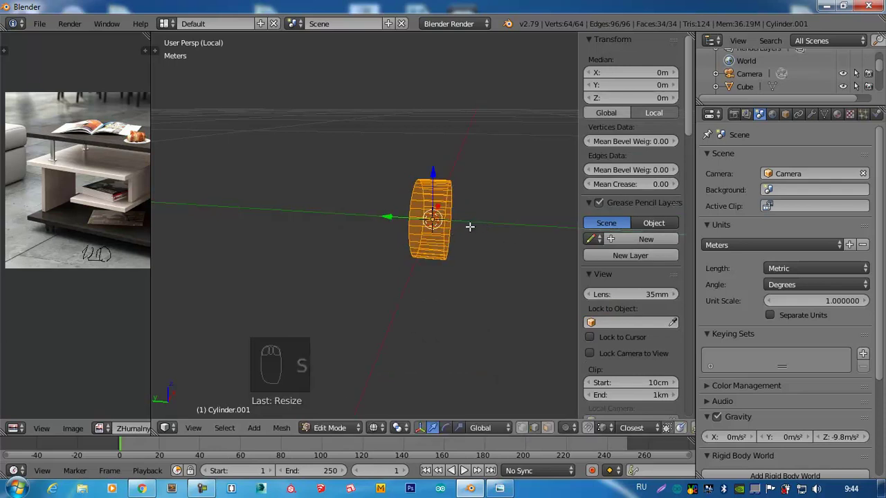
key(KP_7)
middle_click(405, 221)
drag(387, 179, 380, 181)
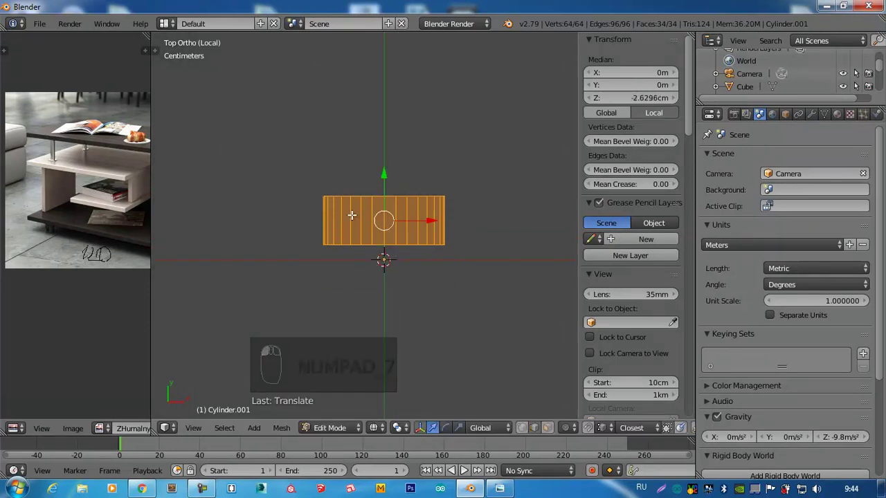
drag(380, 222, 380, 254)
drag(412, 236, 459, 189)
key(z)
drag(459, 189, 496, 169)
- Inset the end face repeatedly into concentric hub rings and extrude the centre inward to recess it
key(e)
middle_click(496, 169)
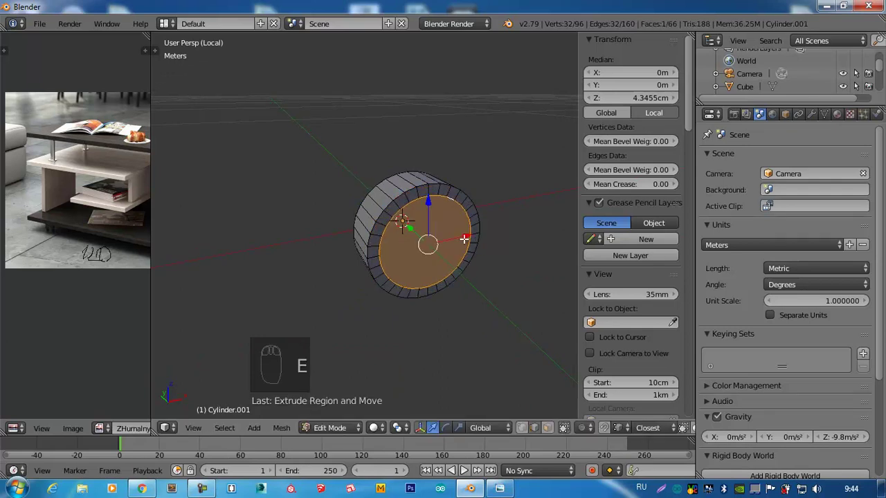
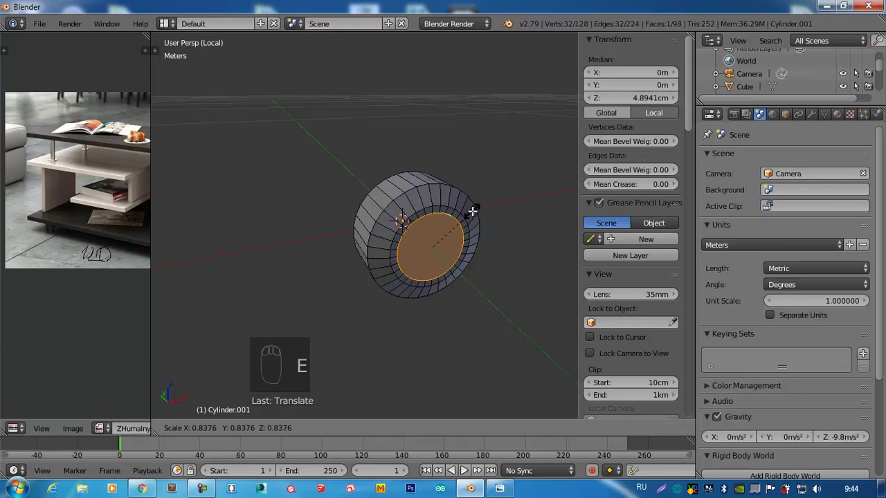
key(e)
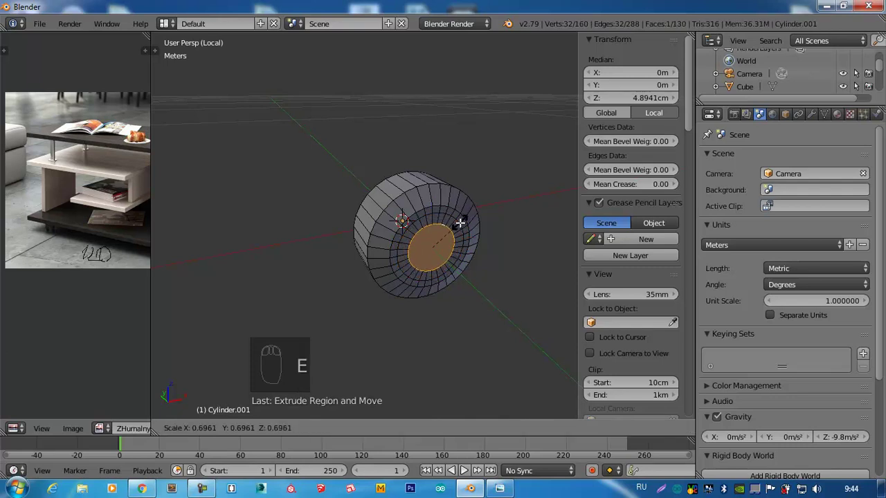
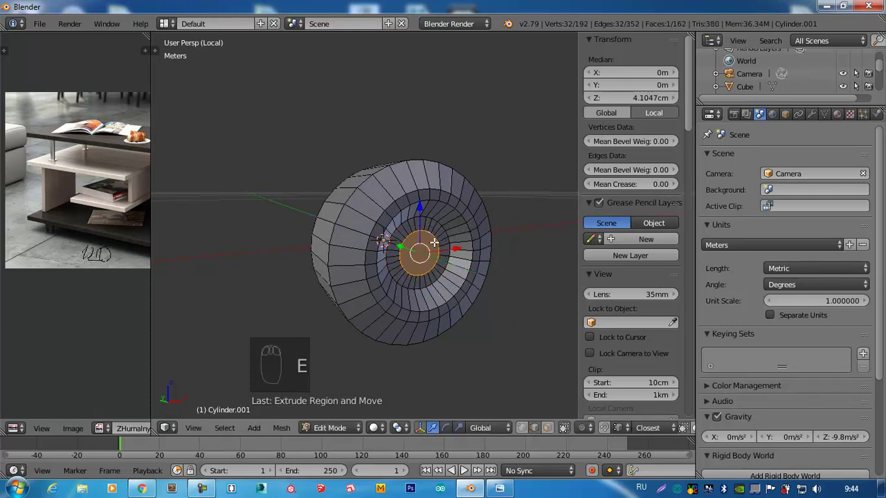
drag(404, 247, 448, 232)
key(e)
key(e)
drag(403, 227, 450, 285)
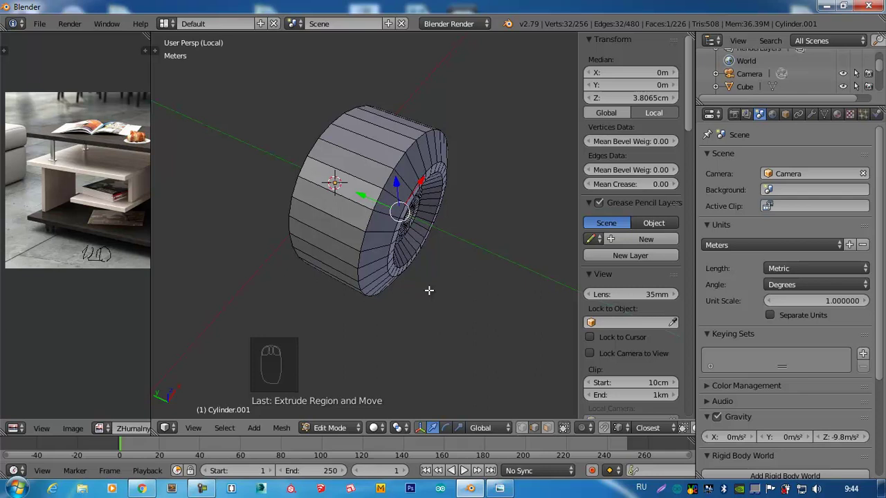
drag(375, 253, 646, 385)
key(KP_0)
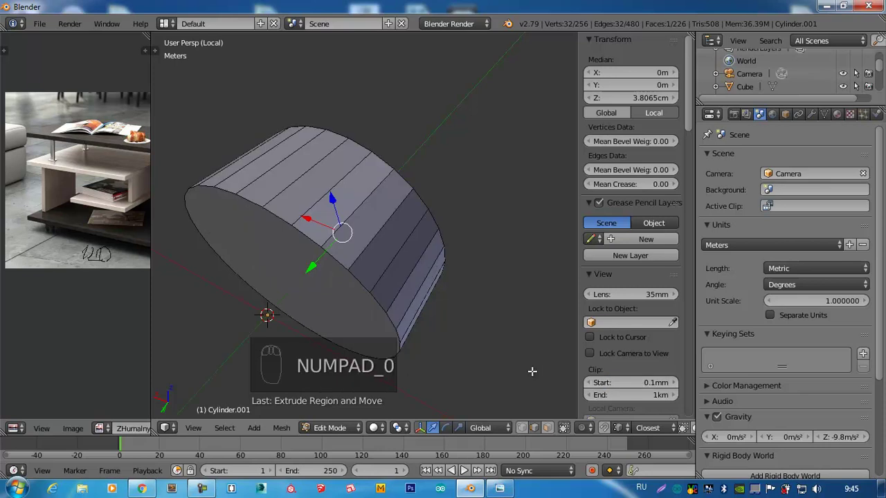
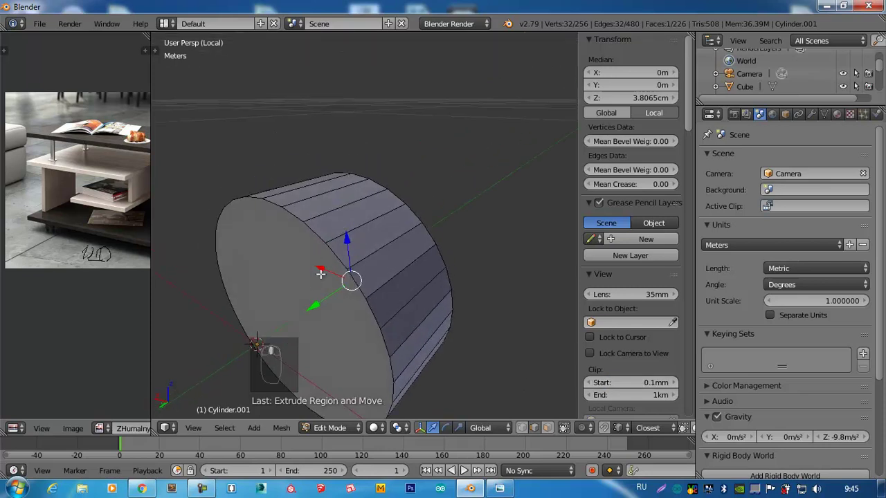
- Switch the mesh select mode to start shaping the wheel's rounded rim profile
key(ctrl+Tab)
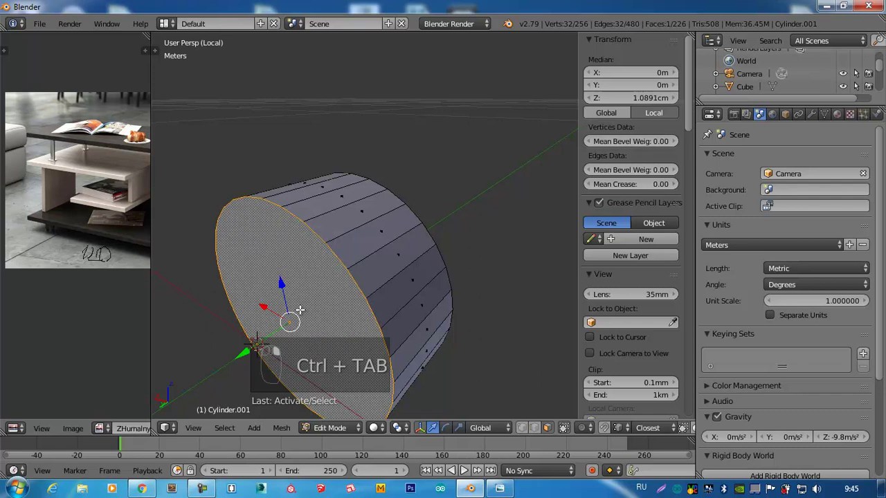
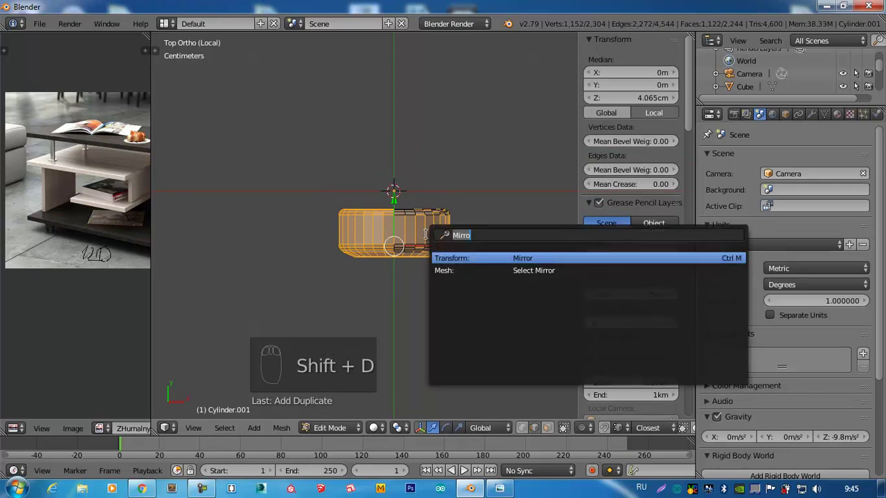
- Mirror the duplicated tyre half and move it apart along Z, leaving two halves with a gap
key(space)
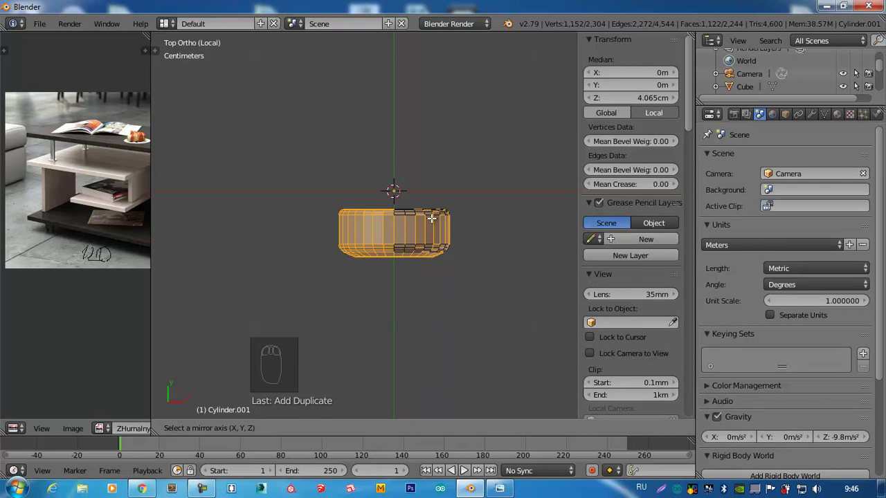
key(ctrl+n)
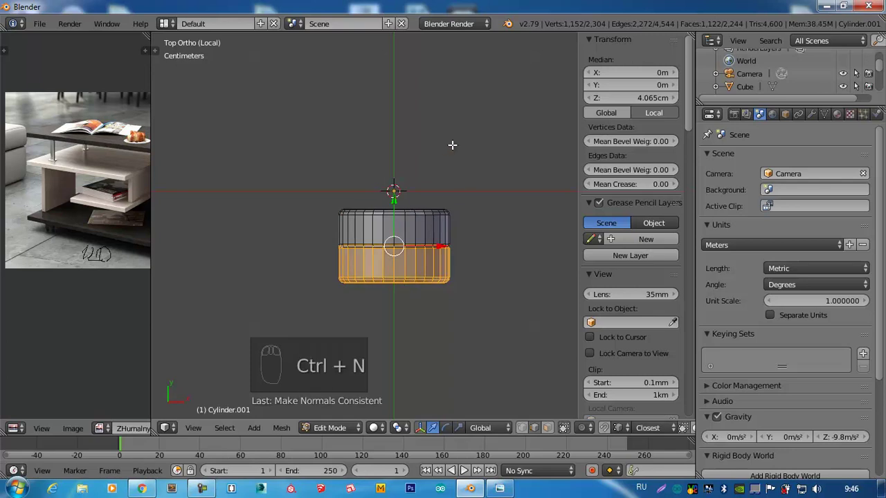
key(m)
drag(397, 186, 404, 104)
key(m)
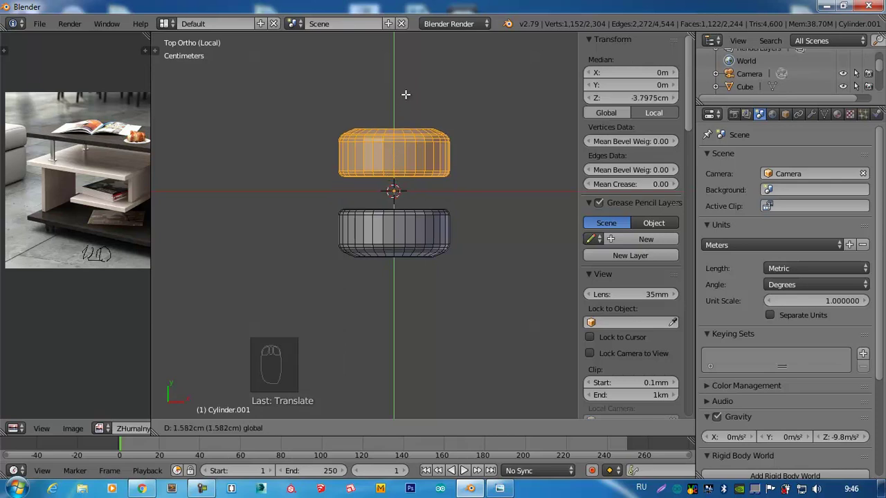
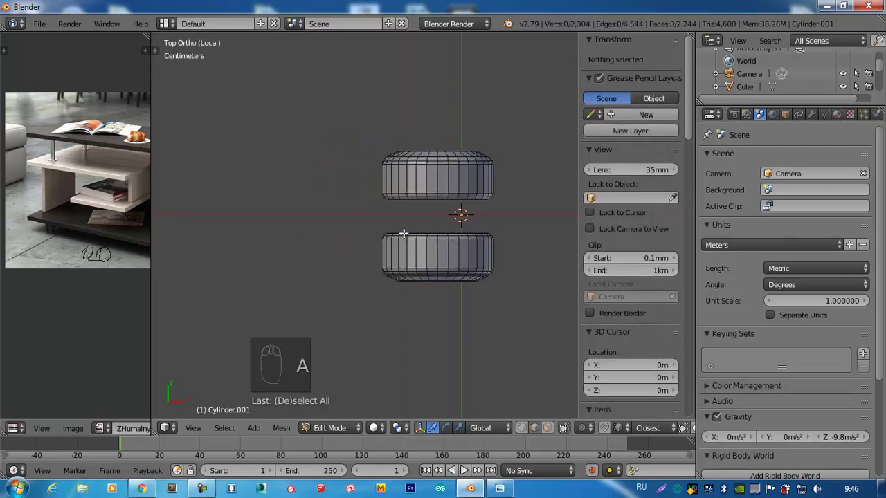
key(ctrl+Tab)
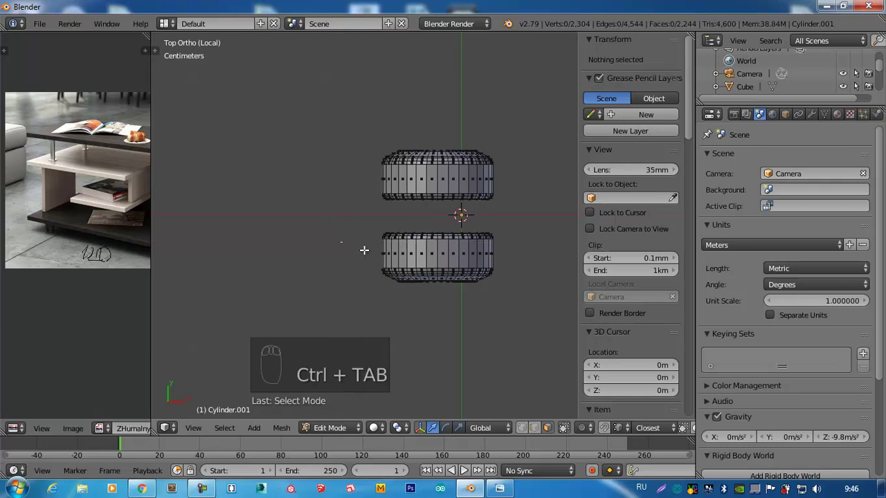
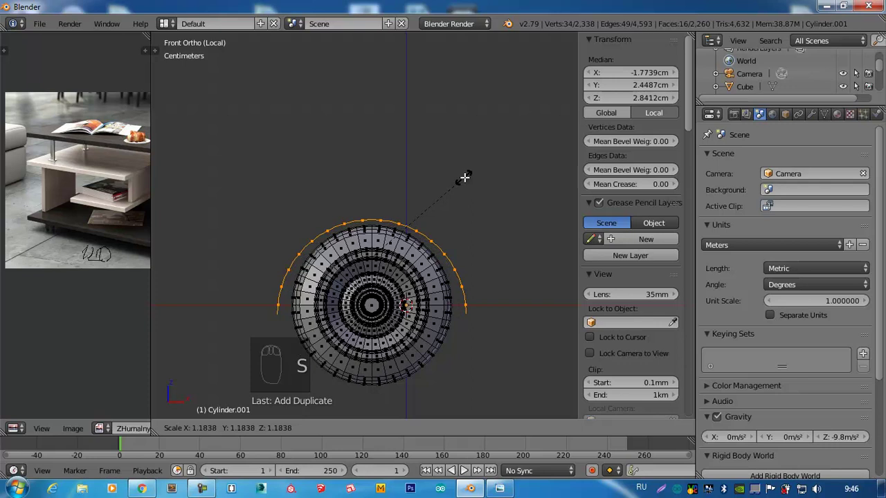
- Scale up the outer rim edge loop so it wraps around the tyre as a shell
key(s)
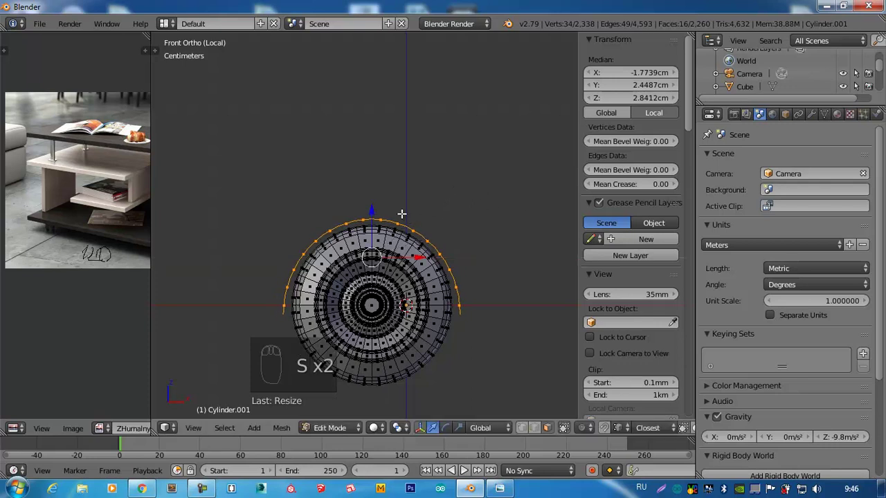
drag(373, 208, 375, 185)
key(KP_7)
drag(376, 185, 349, 236)
- Select the middle tread band of faces from the top view
key(ctrl+Tab)
key(KP_1)
key(KP_7)
middle_click(300, 201)
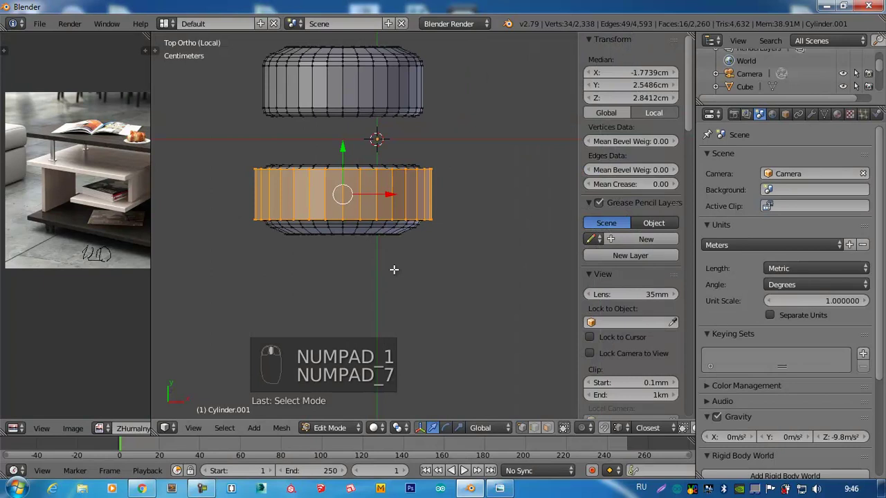
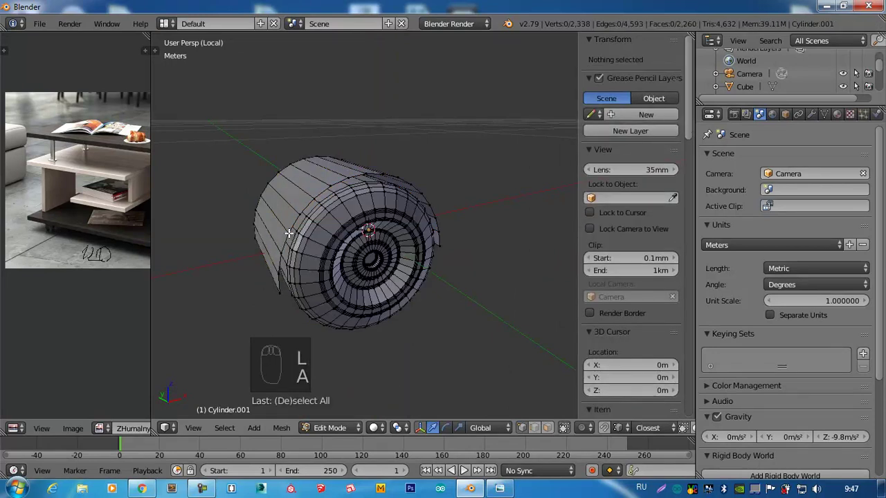
- Mirror and extrude the upper band into a thick semicircular cover over the wheel
key(l)
middle_click(321, 229)
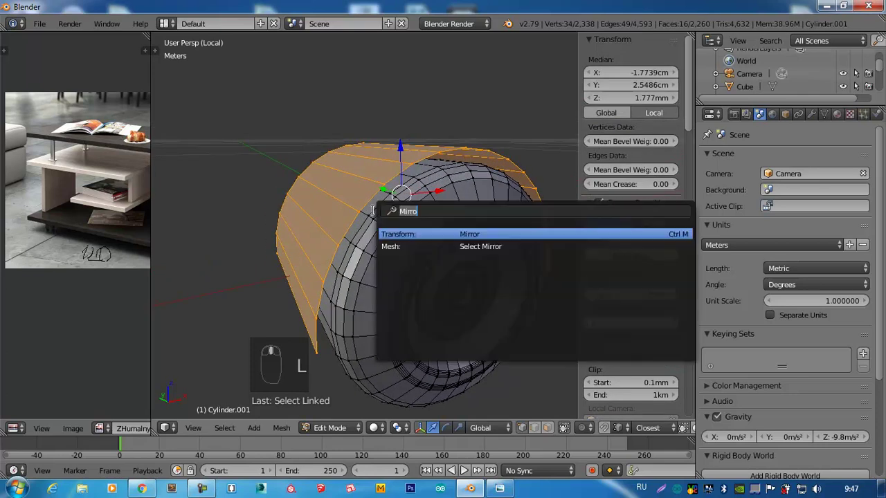
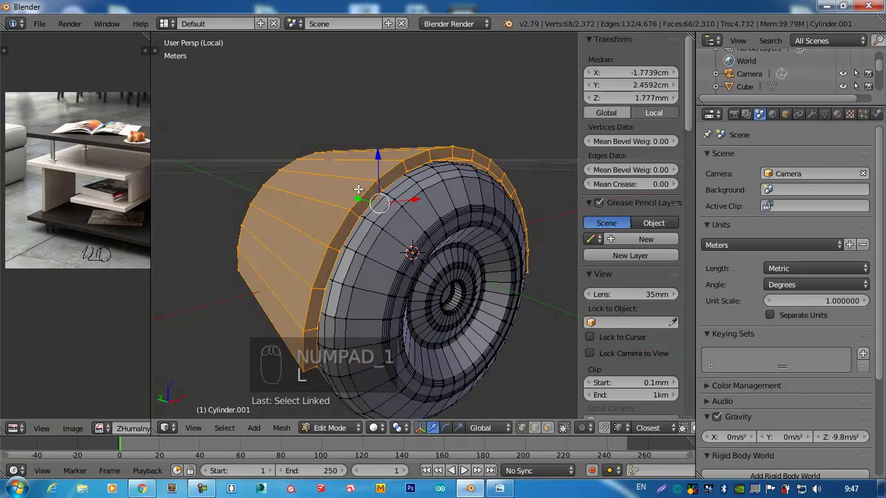
key(shift+h)
key(a)
- Bevel the rim edges of the wheel cover
key(ctrl+Tab)
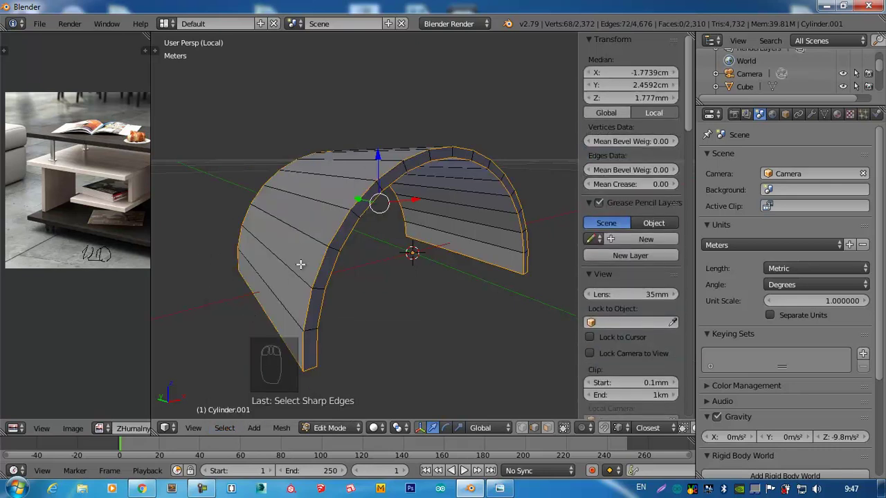
key(ctrl+b)
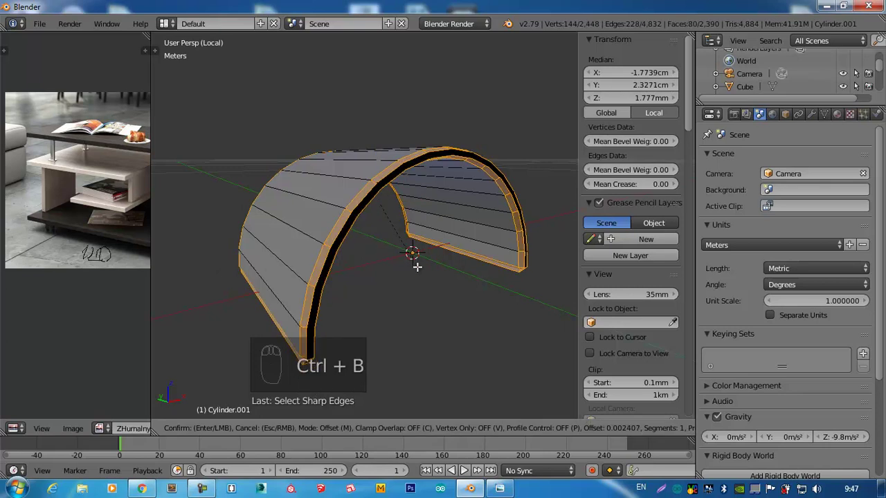
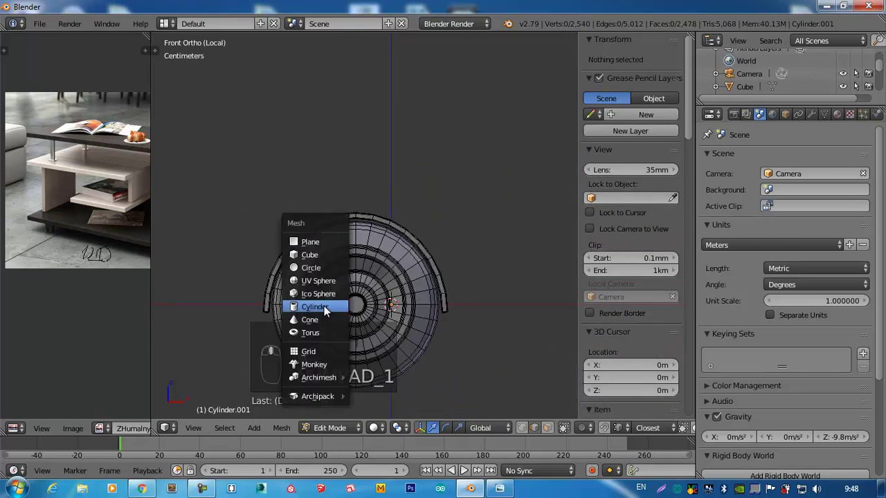
- Add a cylinder mesh as the wheel's axle
key(shift+a)
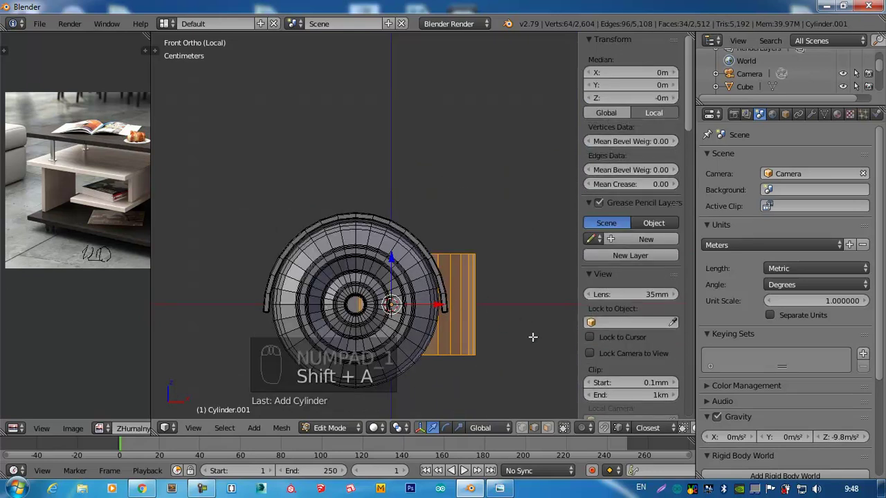
key(s)
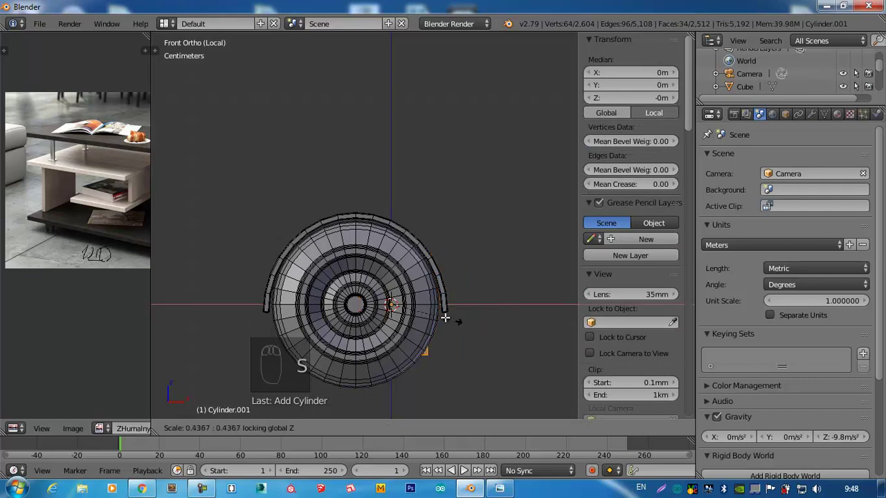
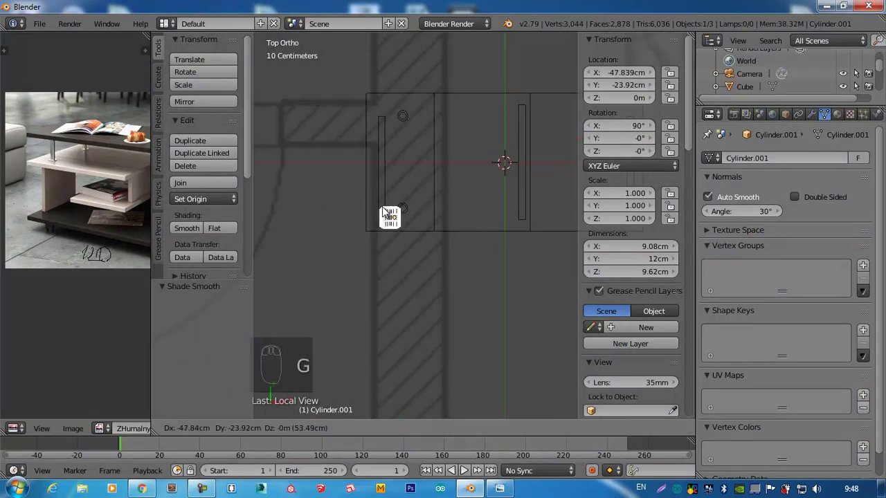
- Move the wheel under a table corner and shrink it to size
drag(407, 201, 414, 197)
key(s)
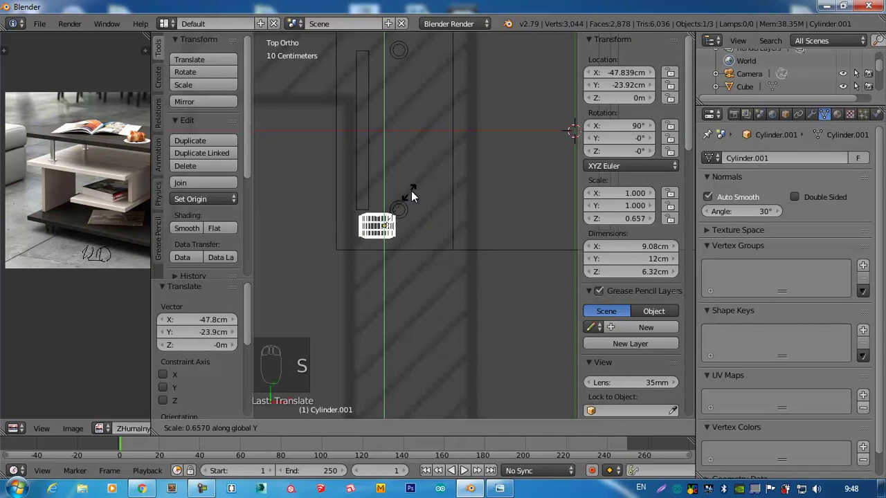
key(KP_1)
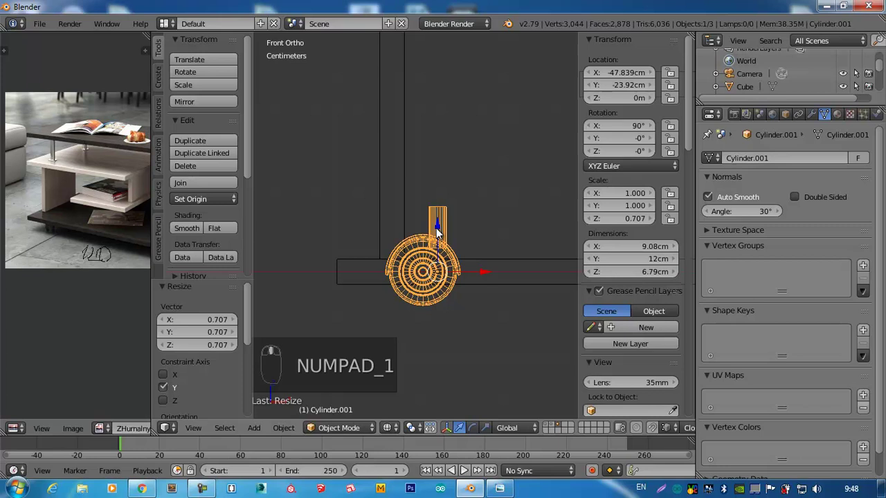
drag(440, 246, 443, 296)
- Duplicate the wheel to the remaining table corners
key(KP_7)
drag(443, 281, 424, 302)
key(shift+d)
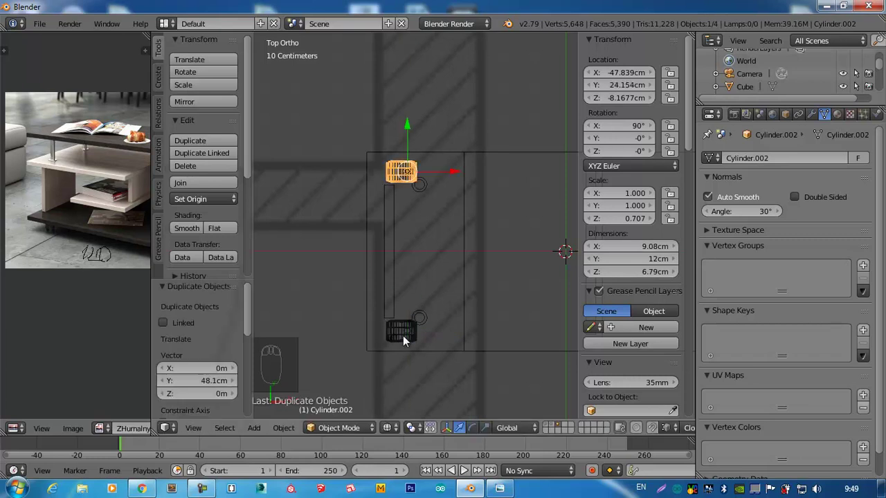
drag(410, 338, 429, 268)
key(shift+d)
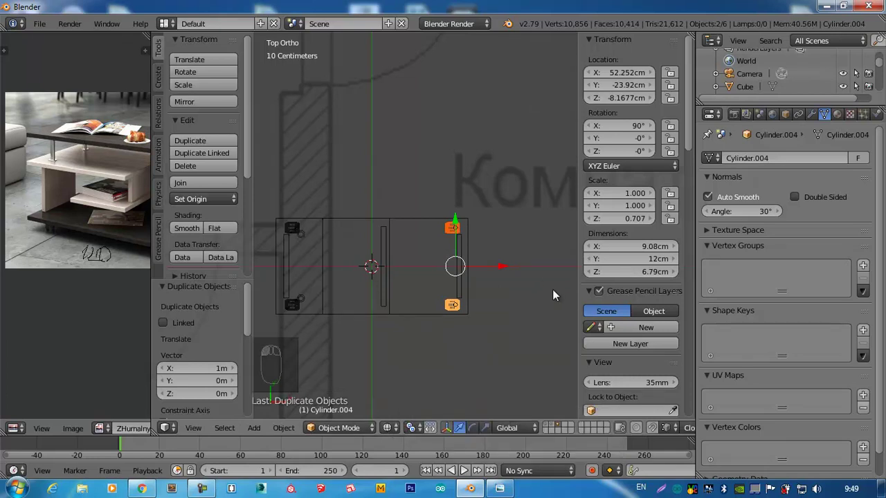
- Rotate one corner wheel 25° about its vertical axis
key(r)
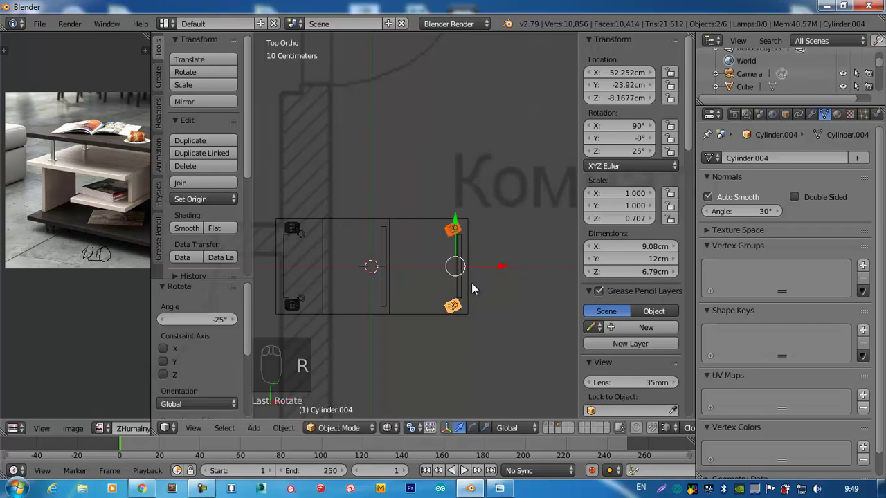
drag(466, 184, 438, 257)
key(z)
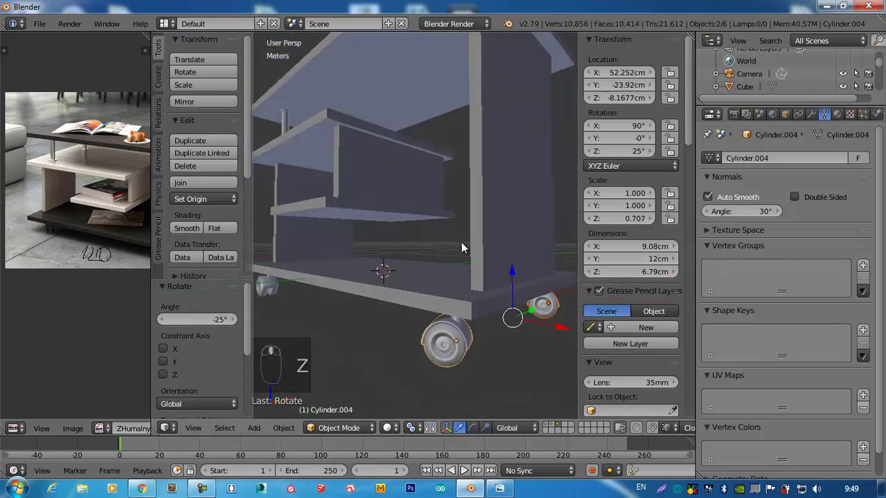
middle_click(464, 260)
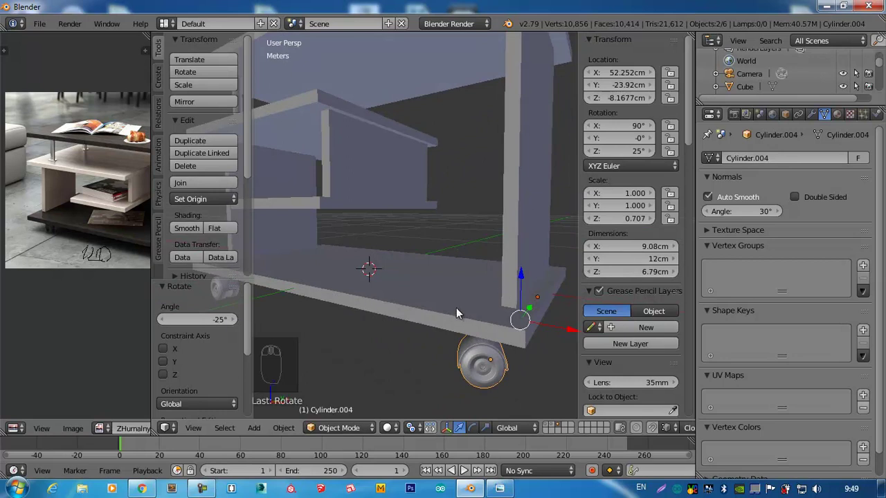
- Add a Bevel modifier with 2 mm width to the coffee table body
drag(420, 248, 471, 327)
drag(470, 326, 620, 207)
click(620, 207)
drag(436, 216, 772, 223)
key(KP_0)
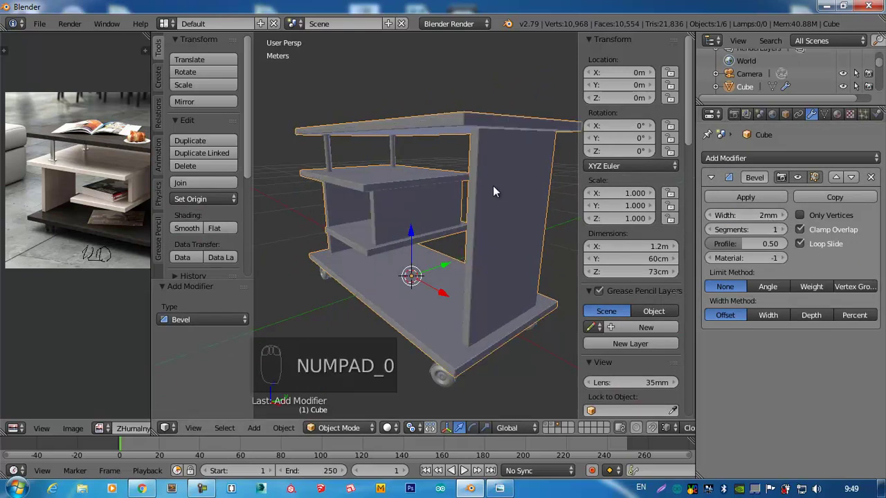
drag(495, 174, 791, 233)
drag(791, 233, 483, 219)
- Add a Bevel modifier to the cylindrical post, 10 cm wide with one segment
drag(505, 209, 386, 151)
drag(387, 152, 619, 203)
drag(618, 203, 400, 184)
key(z)
drag(388, 113, 645, 320)
- Reduce the post's bevel to 2 mm with a 30° angle limit and view it in solid shading
key(KP_0)
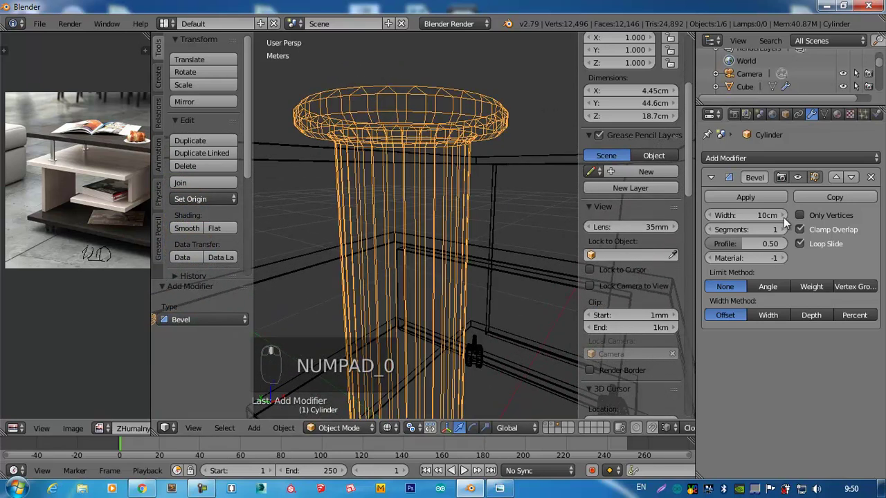
drag(785, 233, 429, 214)
drag(429, 214, 718, 231)
drag(718, 231, 418, 161)
drag(418, 161, 776, 289)
drag(776, 290, 754, 227)
key(z)
key(KP_0)
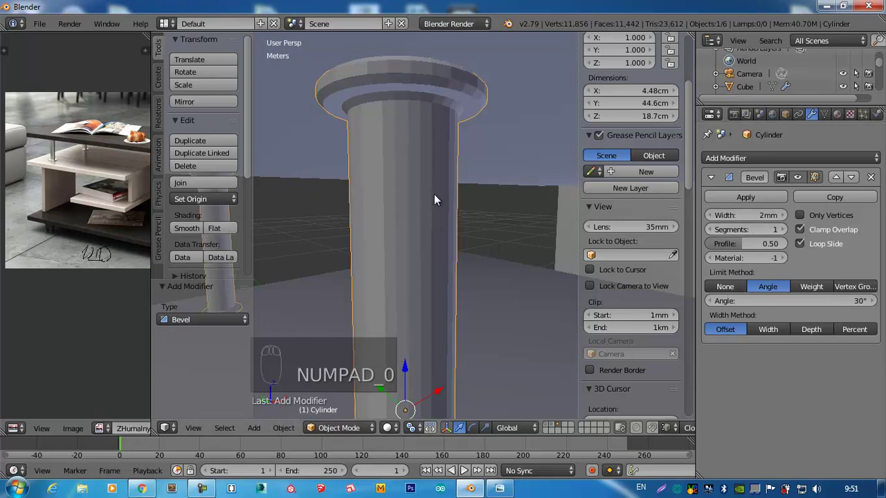
- Apply the post's scale transforms and check the result around the model
key(ctrl+a)
middle_click(378, 173)
middle_click(361, 179)
middle_click(364, 183)
middle_click(387, 196)
drag(388, 180, 754, 289)
drag(790, 234, 453, 224)
drag(470, 214, 441, 207)
- Remove the Bevel modifier from the post, leaving it without modifiers
drag(197, 231, 464, 154)
drag(492, 259, 515, 250)
drag(447, 144, 457, 198)
drag(457, 198, 457, 208)
drag(457, 206, 490, 150)
drag(491, 150, 502, 147)
key(Tab)
key(Tab)
- Orbit the view to inspect the wheels under the table
drag(383, 112, 573, 174)
drag(573, 174, 421, 292)
drag(388, 163, 421, 291)
drag(421, 291, 311, 325)
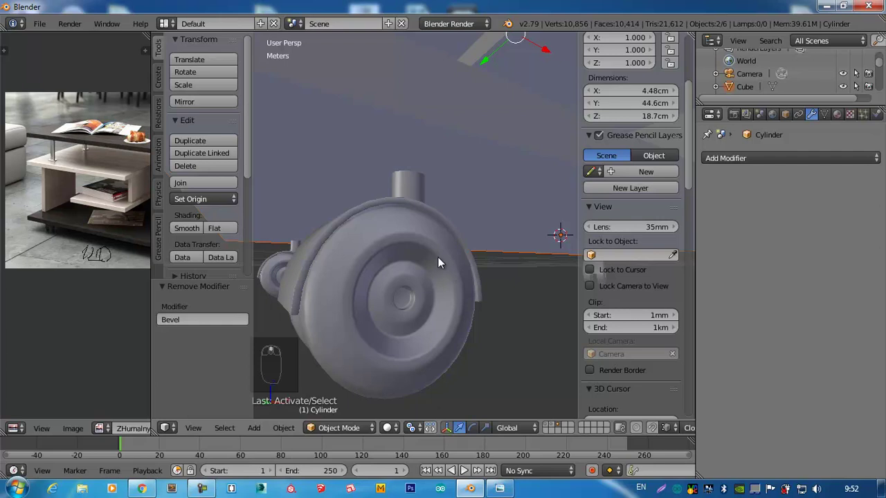
- Select the cylinder's end edge loops and extrude them into wheel rims
drag(443, 264, 423, 245)
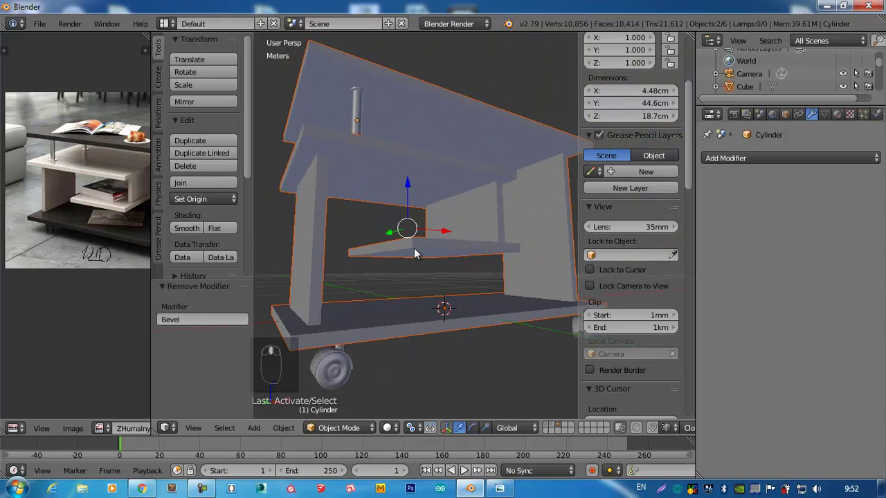
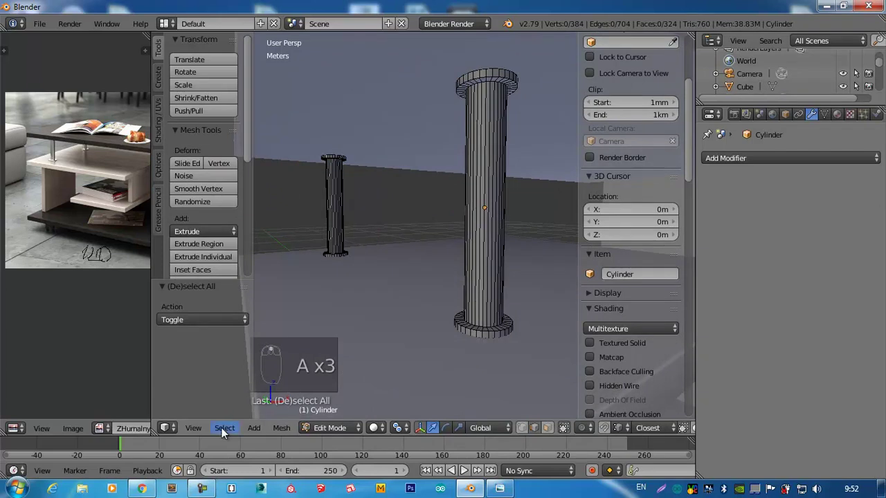
click(235, 429)
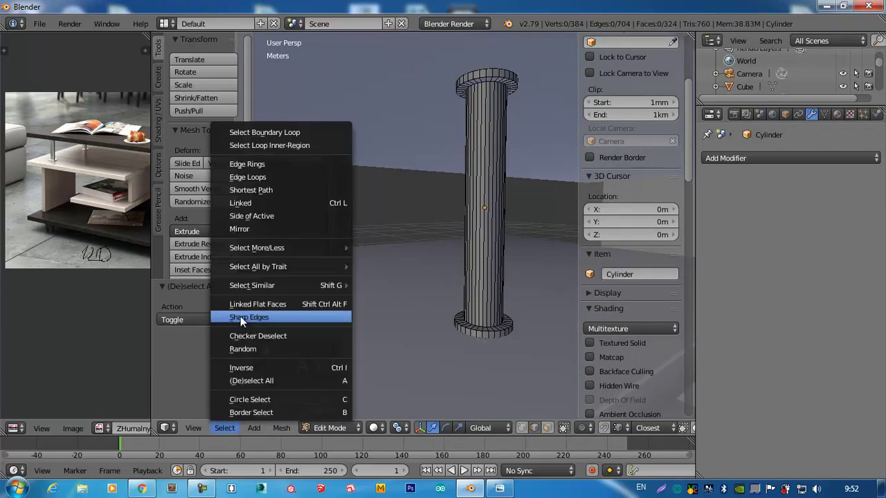
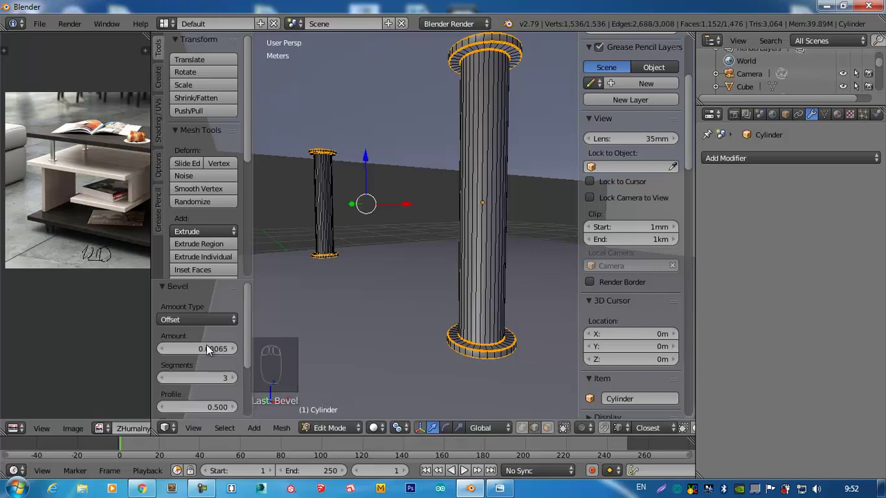
key(KP_0)
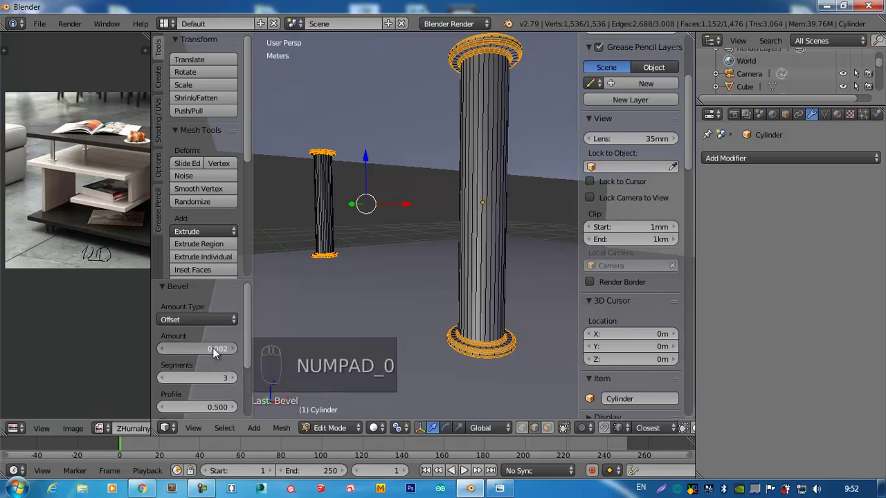
drag(223, 353, 220, 354)
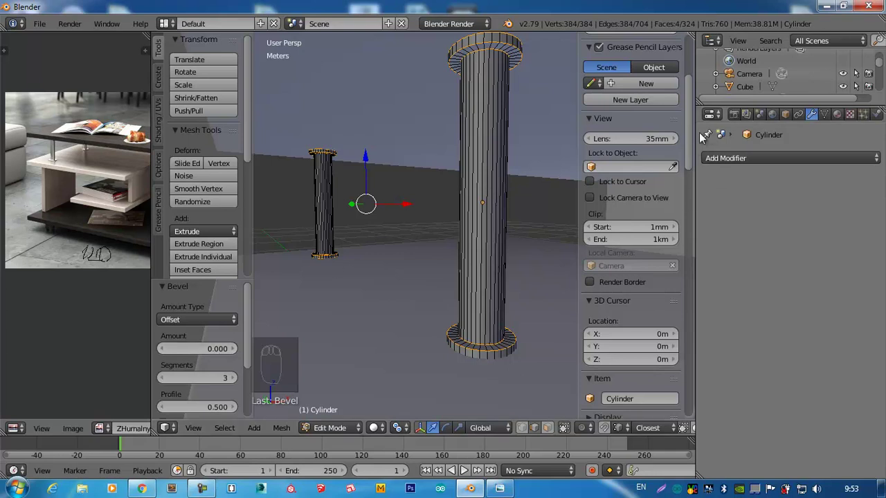
key(Tab)
drag(476, 213, 476, 153)
key(Tab)
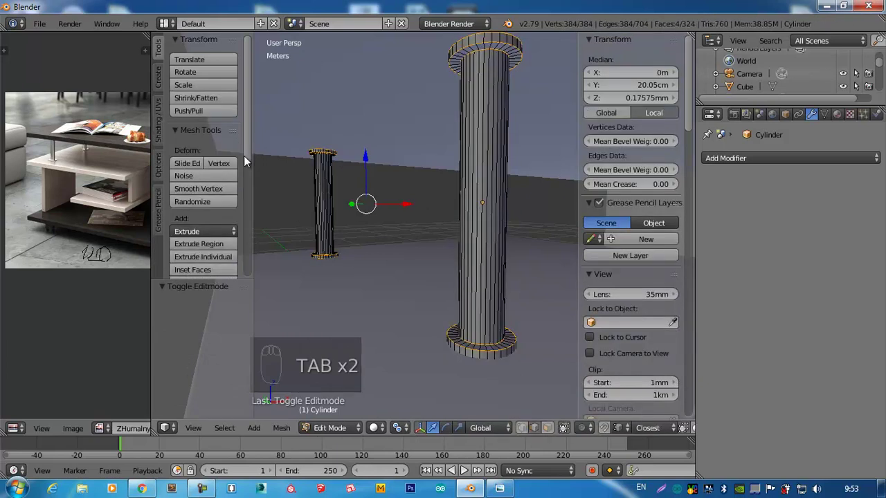
- Scale and bevel the rims, then fit the wheels under the table's bottom board
click(460, 48)
drag(409, 161, 470, 115)
key(ctrl+b)
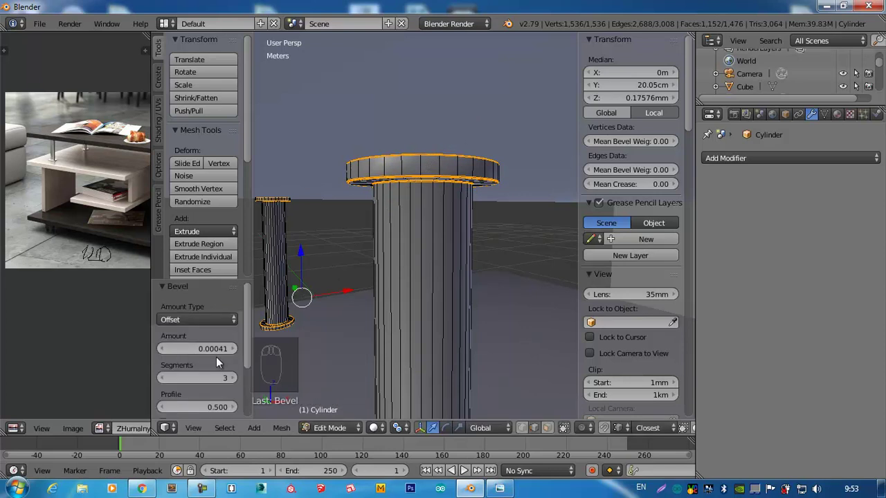
drag(449, 218, 429, 265)
key(Tab)
- Join the table frame and posts into a single object
drag(440, 258, 442, 179)
key(ctrl+j)
drag(443, 179, 422, 294)
drag(422, 294, 494, 200)
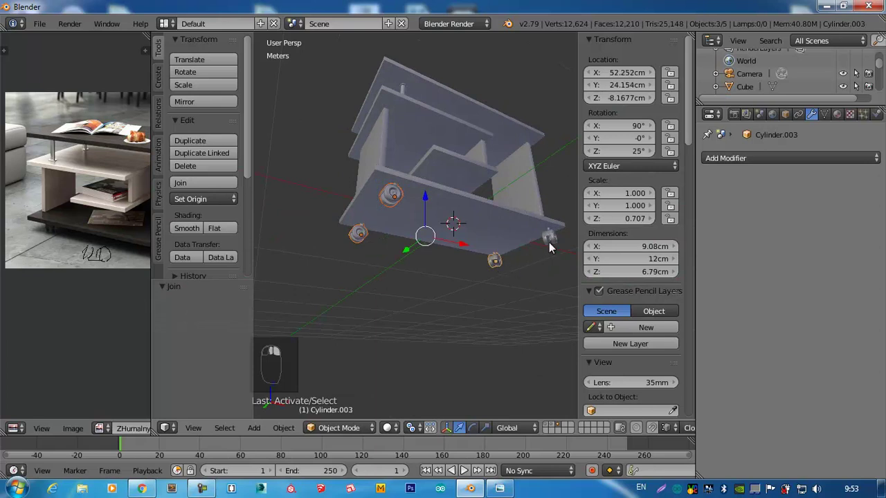
- Join the wheeled table and lift it on Z so the wheels rest on the floor
drag(556, 243, 472, 230)
key(ctrl+j)
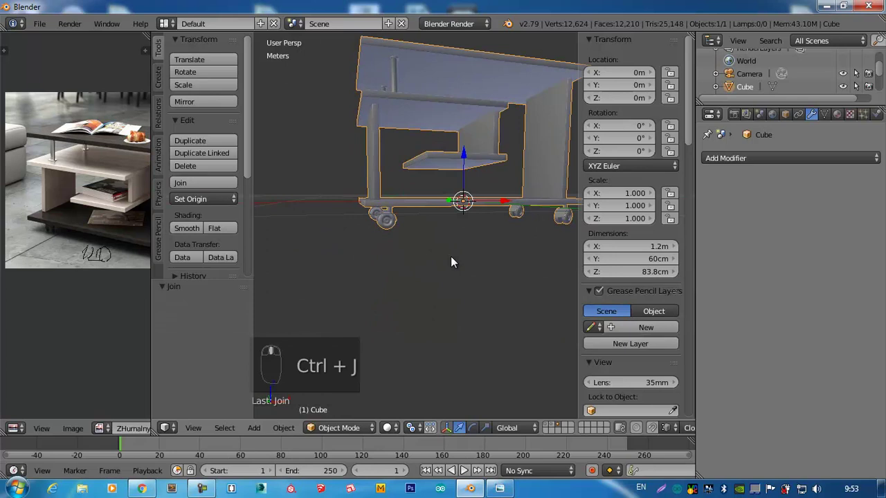
key(KP_1)
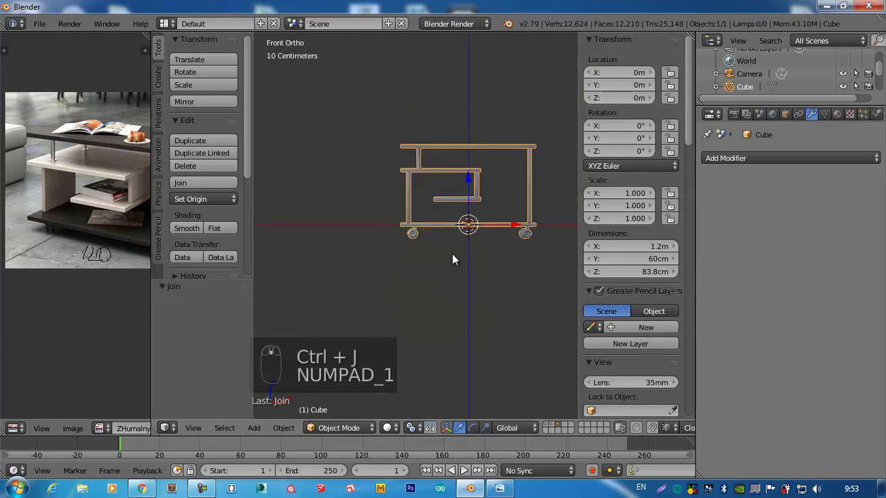
drag(476, 234, 501, 184)
drag(501, 183, 504, 163)
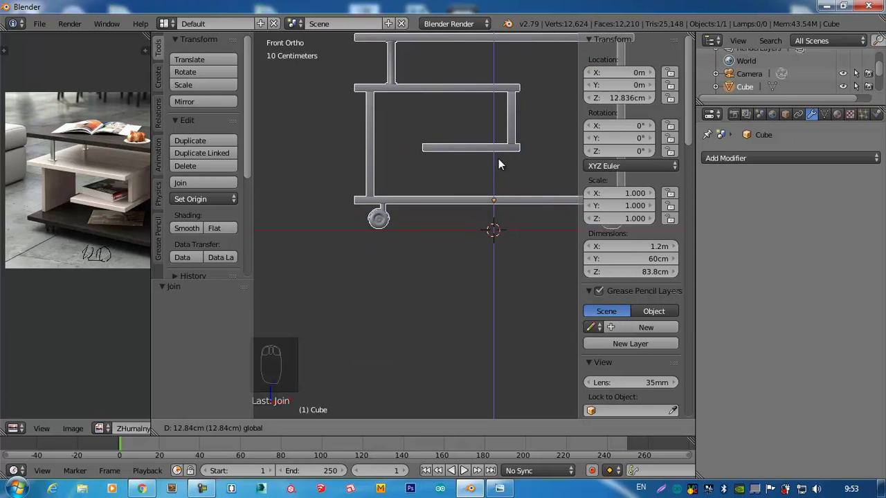
drag(501, 178, 661, 245)
- Move the whole coffee table onto another layer
key(KP_1)
key(m)
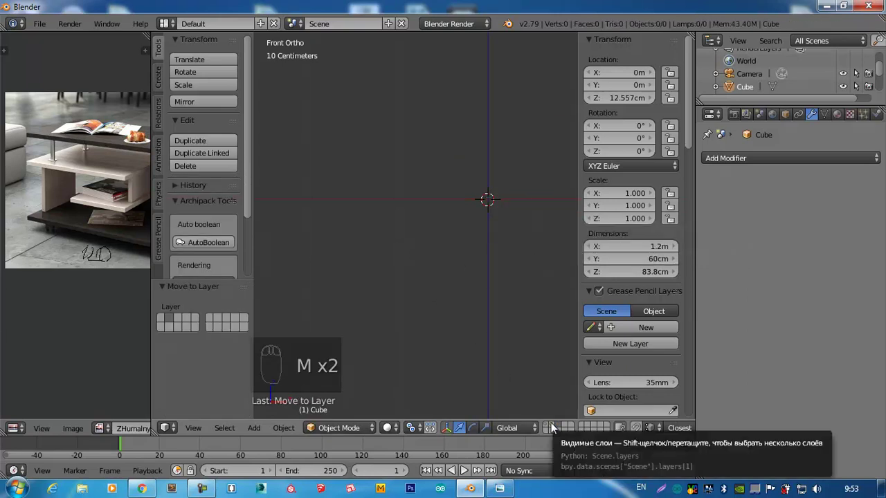
- Show the floor-plan layer and move the table into the room labelled Комната from top view
key(KP_7)
drag(554, 430, 445, 258)
drag(446, 258, 459, 309)
key(g)
middle_click(462, 326)
middle_click(461, 326)
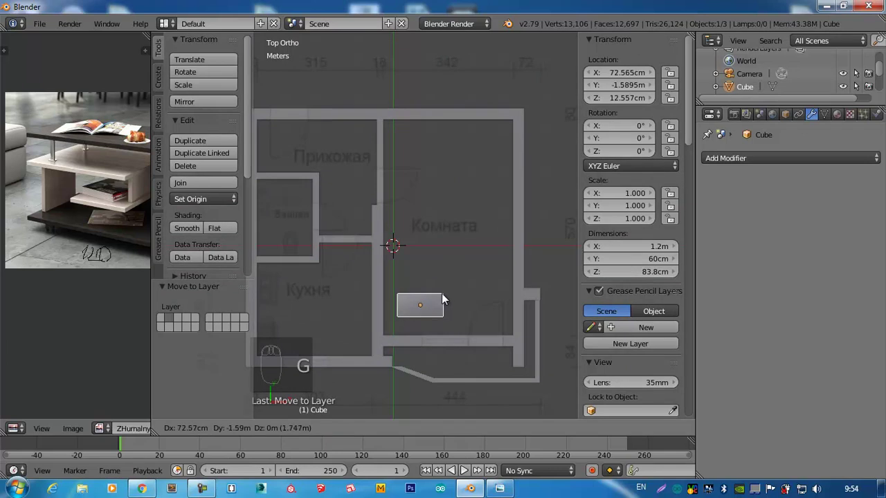
- Rotate the table about -26° and check its placement from front and side views
key(r)
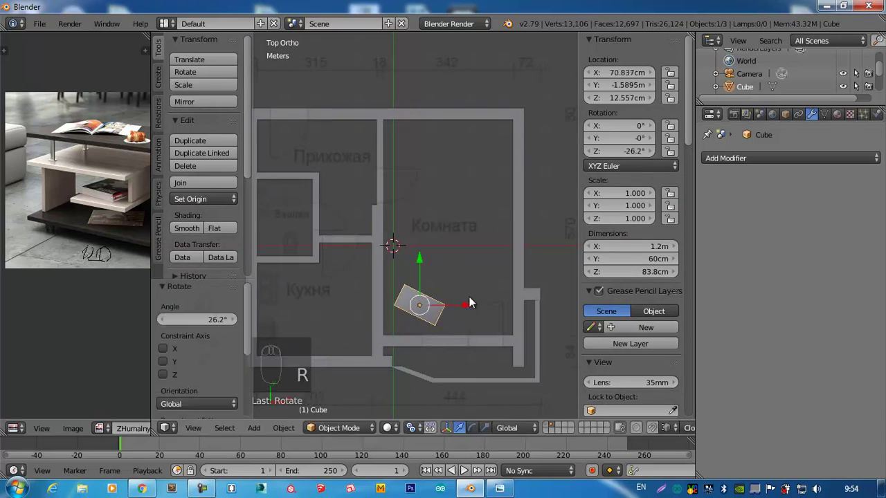
drag(361, 235, 179, 176)
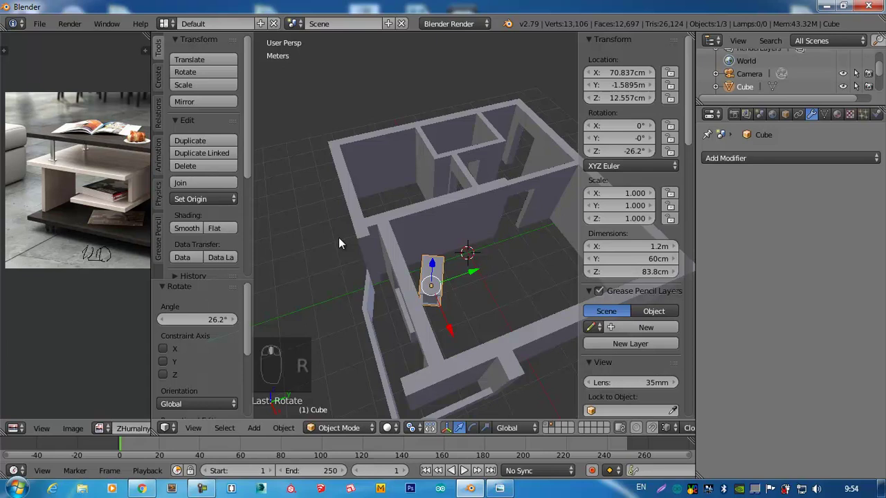
key(KP_1)
key(KP_3)
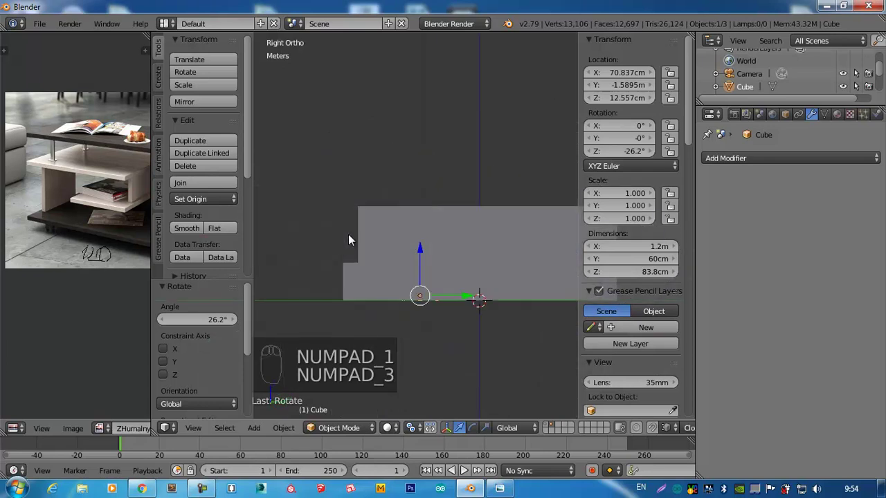
key(z)
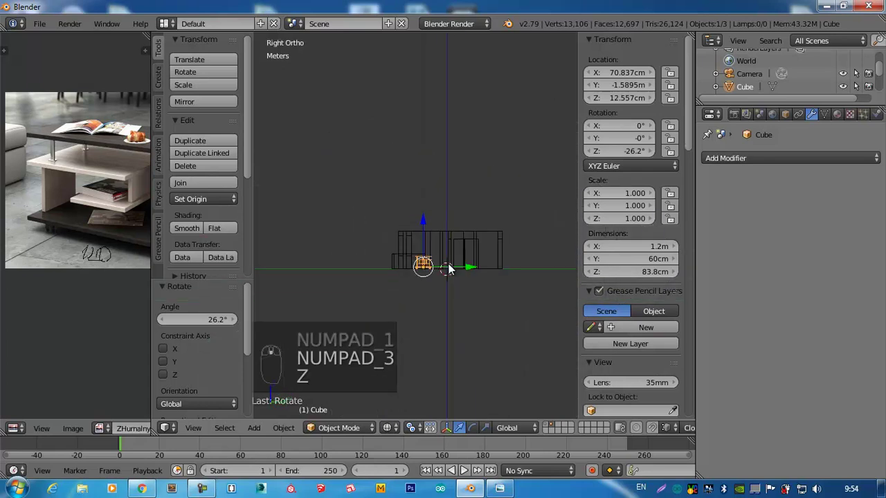
- Make the lamp a Sun under Cycles Render and raise it higher above the room
drag(549, 428, 499, 226)
drag(499, 226, 321, 198)
key(g)
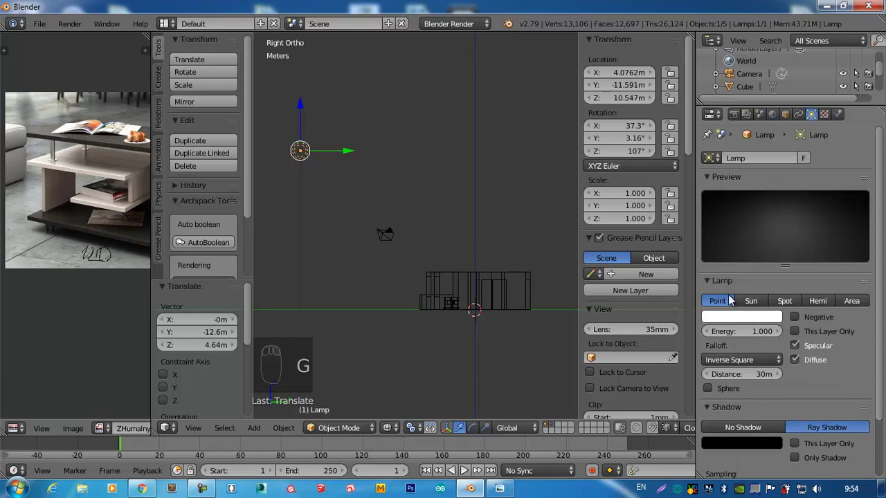
drag(753, 307, 493, 234)
key(r)
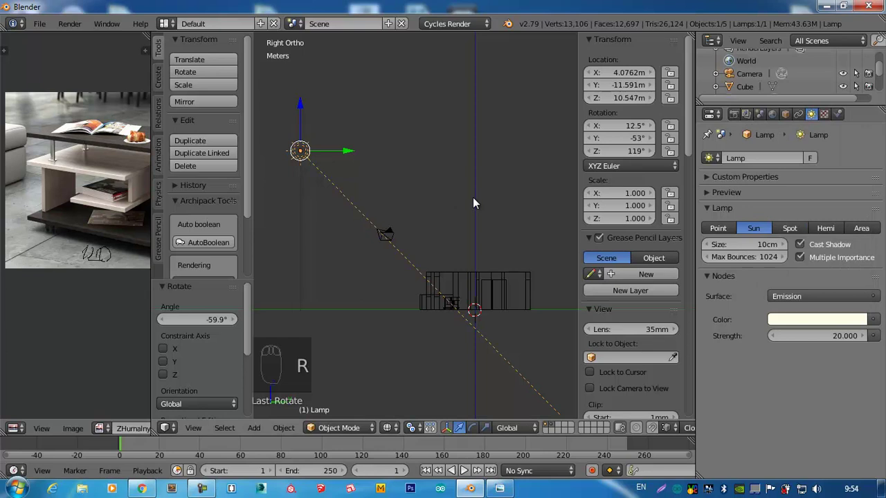
- Tilt the sun so it shines into the room and give the world a Sky Texture background
key(KP_7)
drag(476, 194, 574, 226)
key(r)
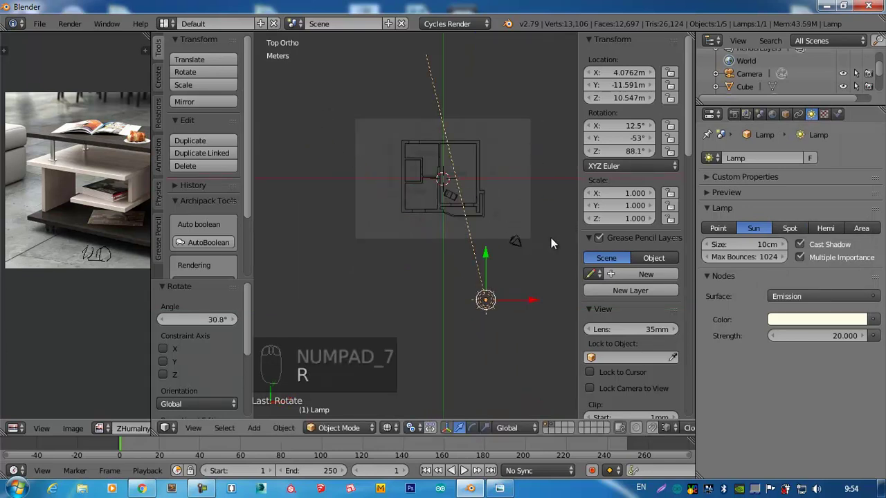
key(KP_1)
key(KP_3)
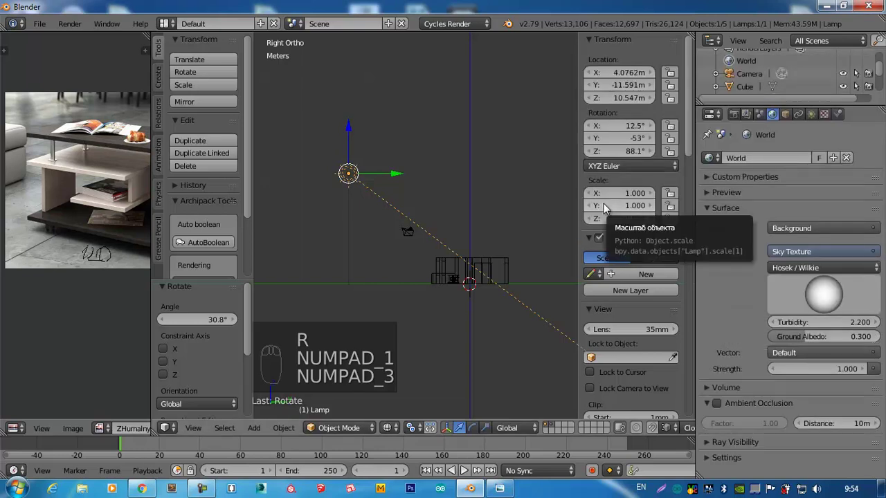
drag(476, 295, 534, 260)
- Add a ground plane and scale it to about 7.96 m beneath the floor plan
key(shift+a)
key(s)
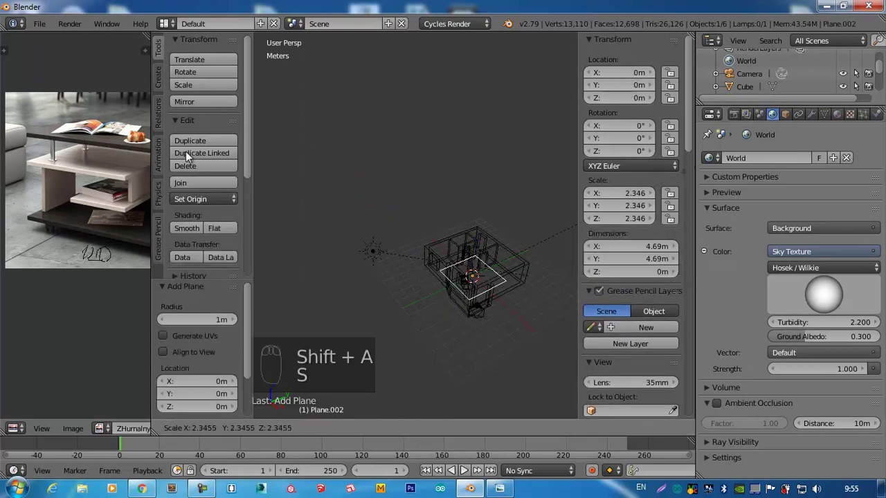
key(KP_7)
- Enlarge the floor plane to cover the plan and duplicate it 2.5 m up as a ceiling
drag(519, 168, 505, 159)
key(KP_1)
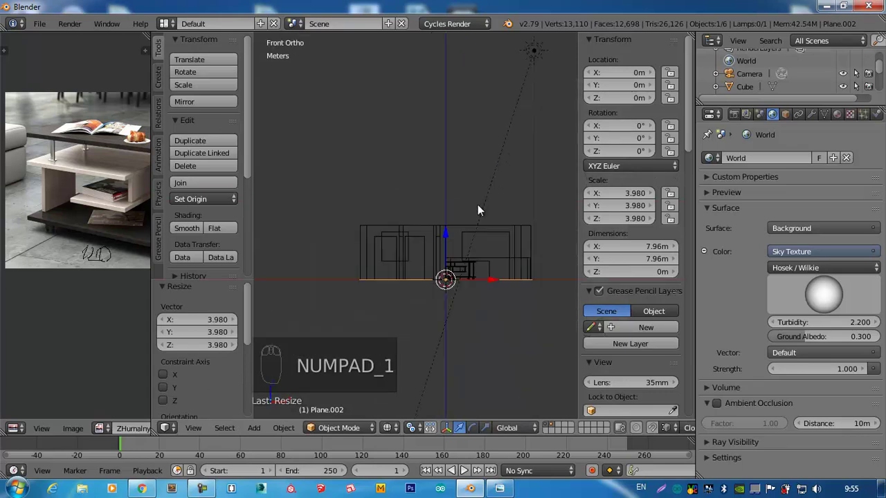
key(shift+d)
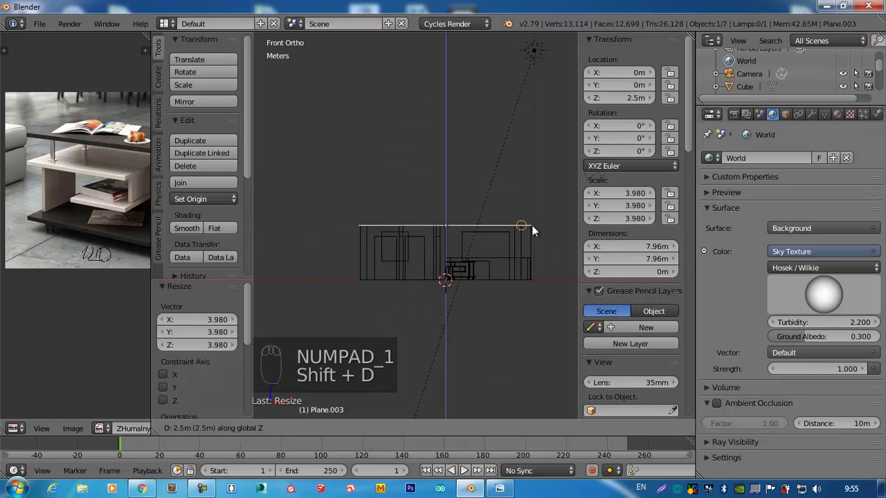
drag(428, 249, 455, 266)
key(KP_7)
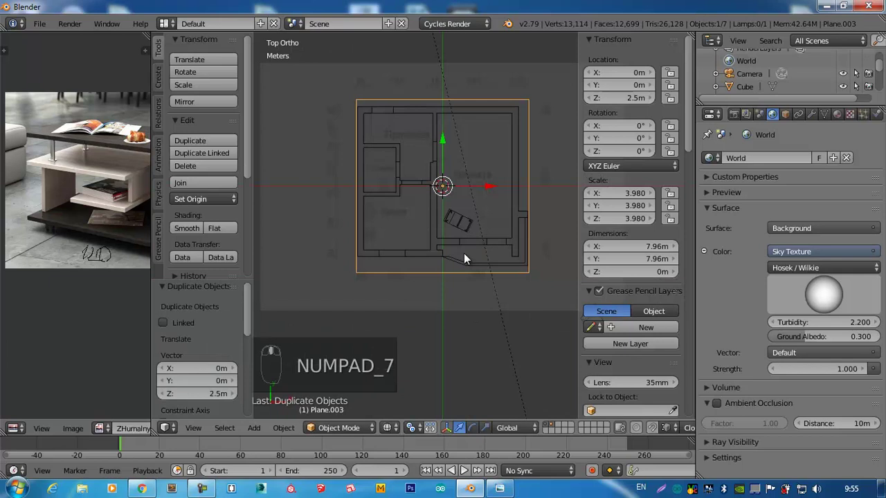
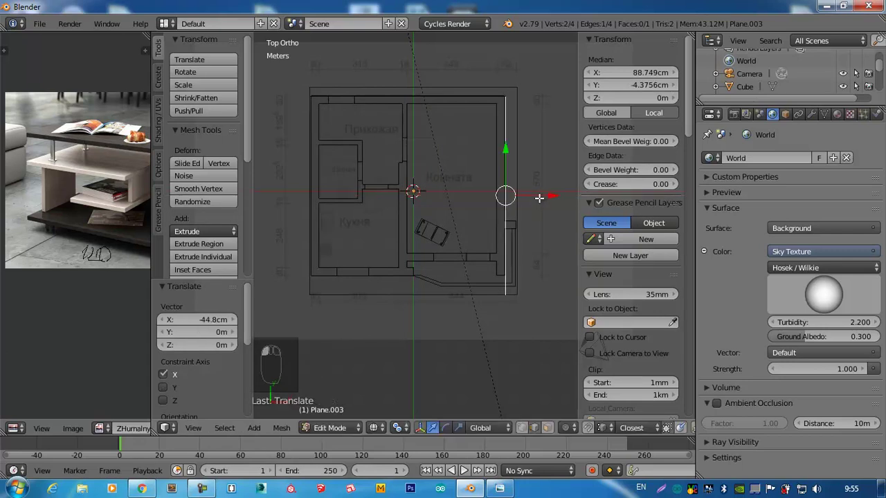
- In Edit Mode move the plane's edge onto the outer wall to match the 7.51 × 6.87 m plan
drag(436, 294, 413, 231)
drag(408, 247, 444, 233)
key(Tab)
drag(448, 206, 441, 191)
key(Right)
- Reset the camera's rotation and location to the origin
key(KP_1)
drag(477, 187, 470, 204)
key(alt+r)
key(alt+g)
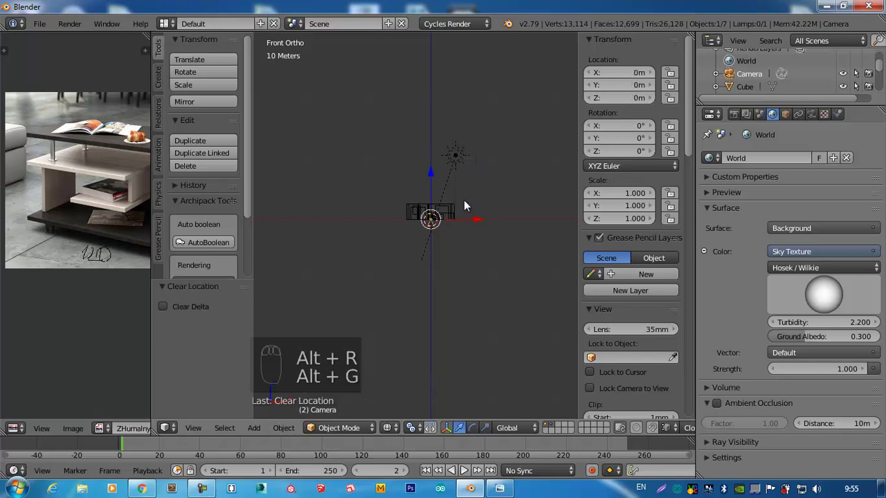
- Rotate the camera 90° on X and 180° on Z, then raise it about 1 m and move it out along Y
key(KP_1)
key(KP_Enter)
key(KP_3)
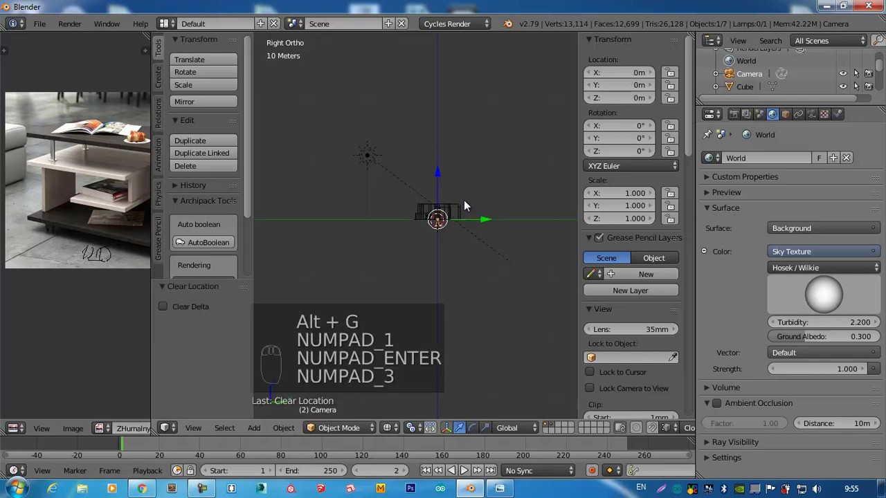
drag(470, 210, 453, 247)
key(r)
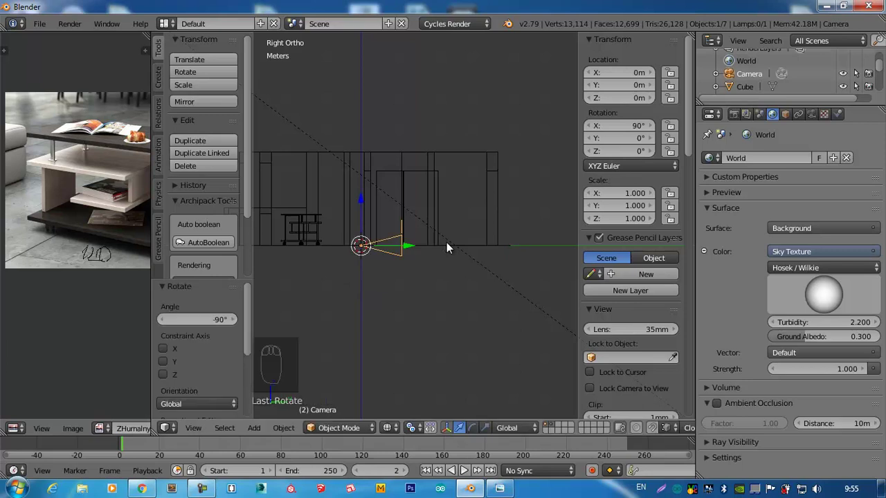
key(r)
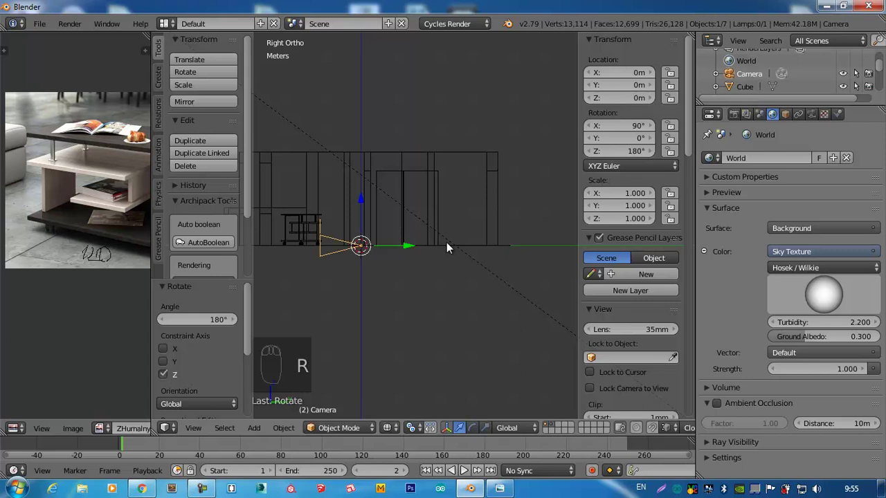
key(g)
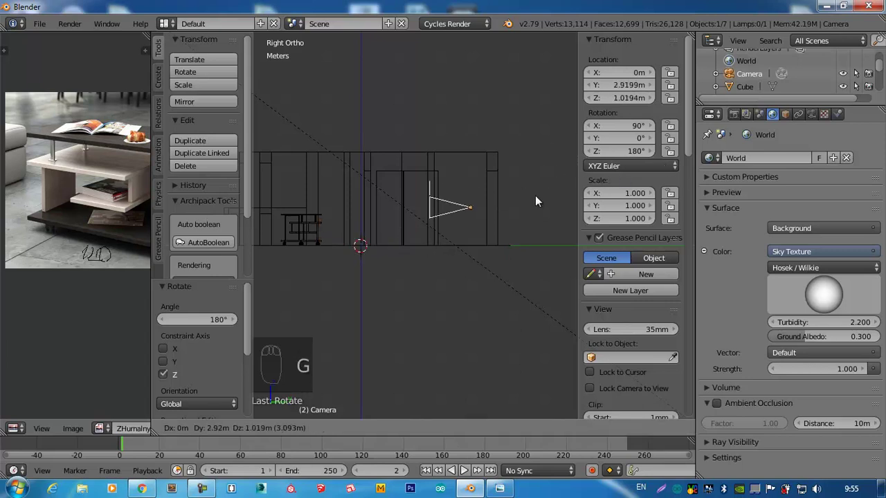
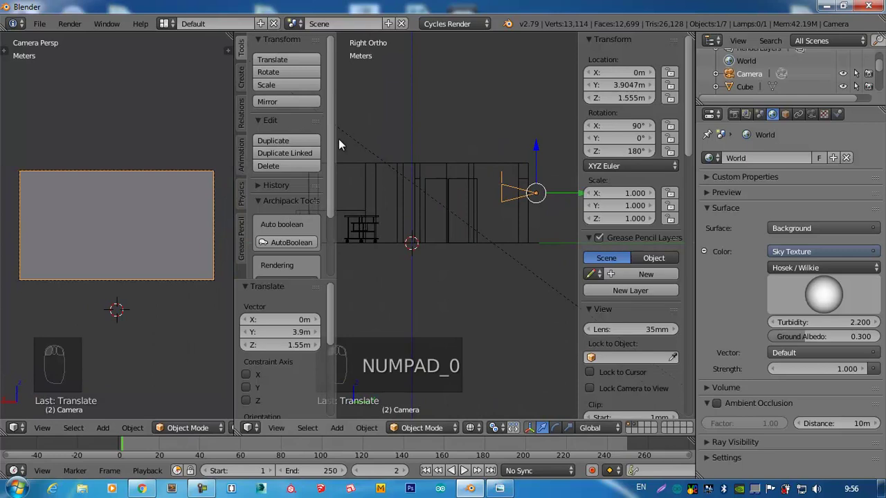
- Reposition the camera over the floor plan from the top view so it sits inside the room
key(t)
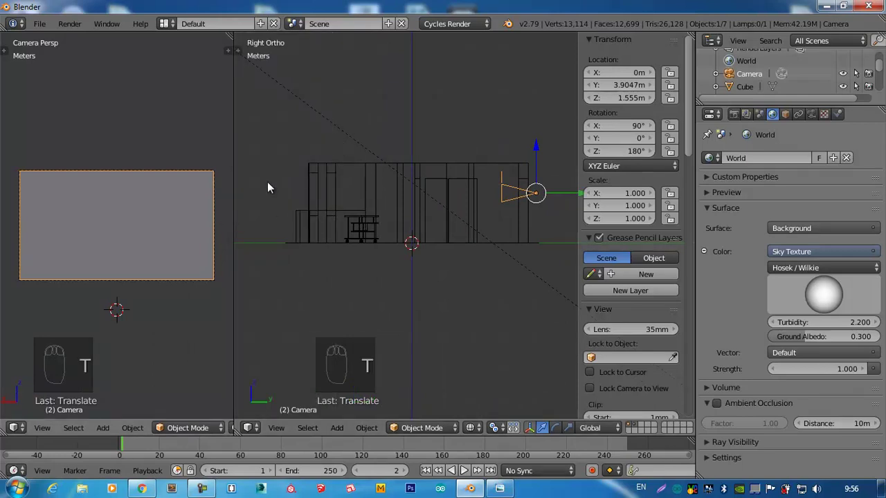
drag(437, 211, 391, 241)
key(KP_7)
drag(484, 202, 420, 202)
drag(447, 160, 814, 121)
drag(815, 121, 433, 96)
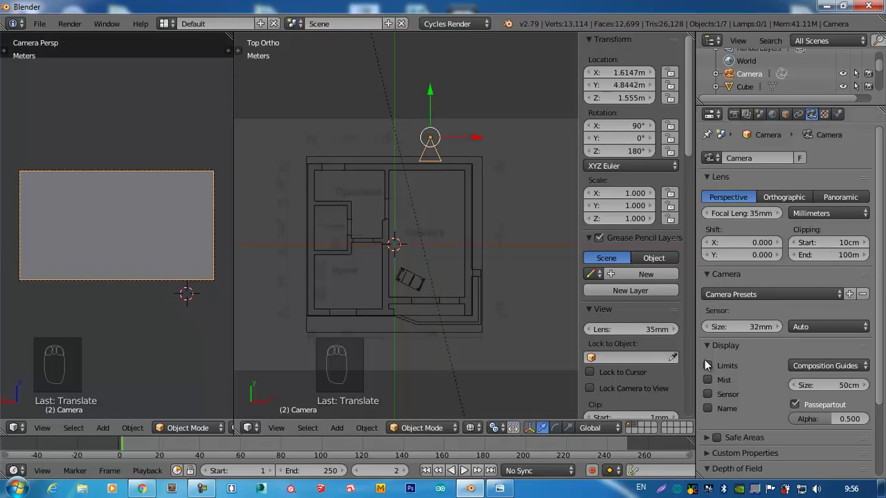
- Set the camera's Clipping Start to 2.5 m and lower it to 1.26 m eye height
drag(713, 370, 824, 241)
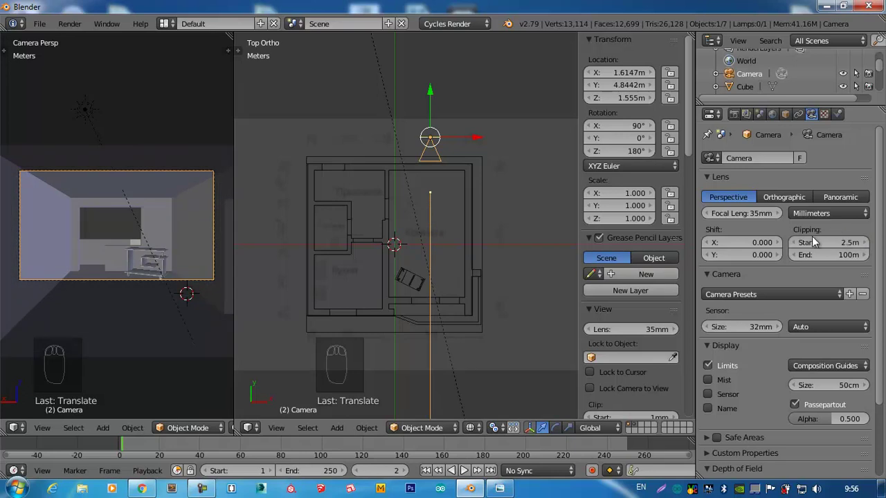
drag(439, 263, 442, 239)
key(KP_1)
key(KP_3)
drag(382, 219, 537, 164)
drag(537, 164, 536, 171)
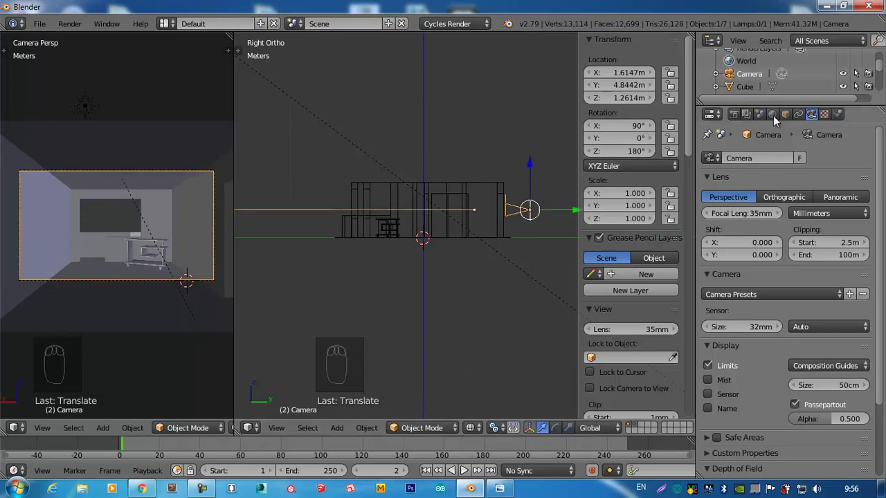
- Enable world Ambient Occlusion with factor 0.30 and 10 m distance
drag(780, 117, 722, 409)
drag(723, 409, 744, 425)
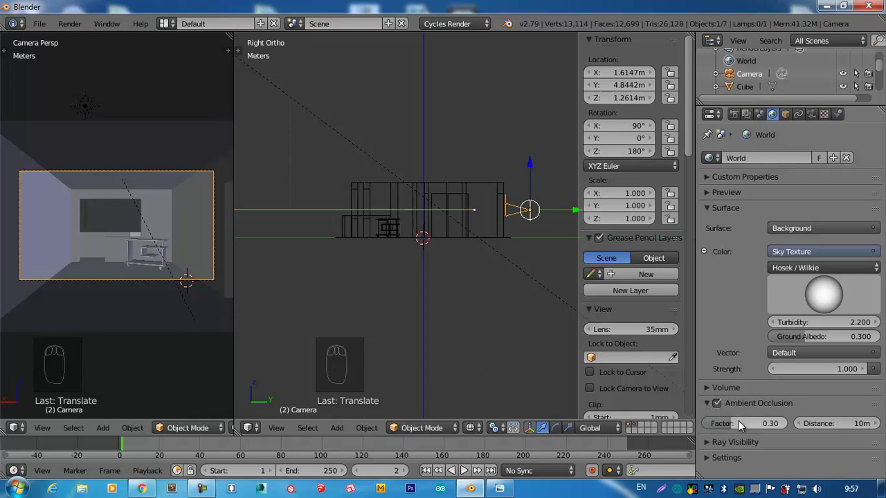
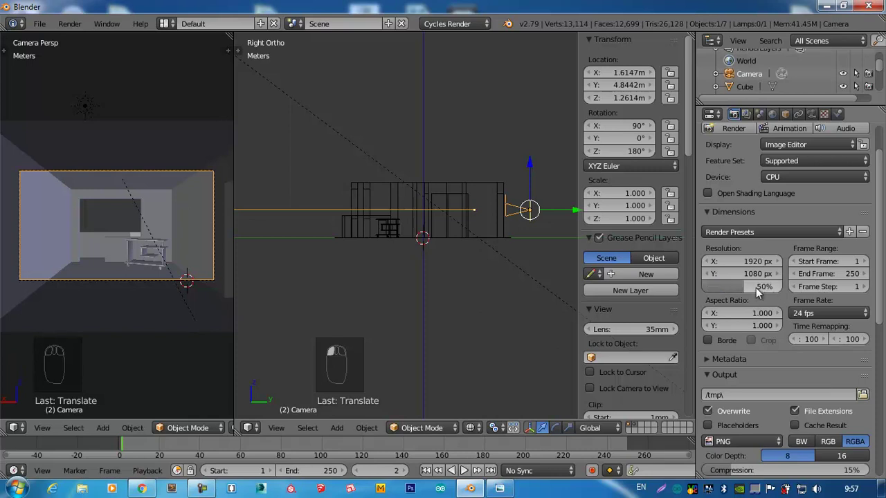
- Enable Denoising in the Render Layers settings
drag(846, 322, 726, 394)
drag(751, 115, 725, 394)
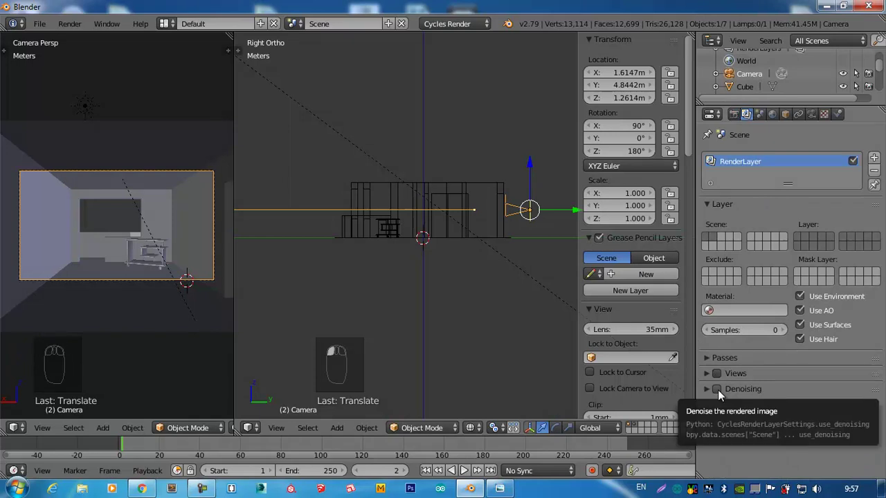
drag(725, 395, 725, 392)
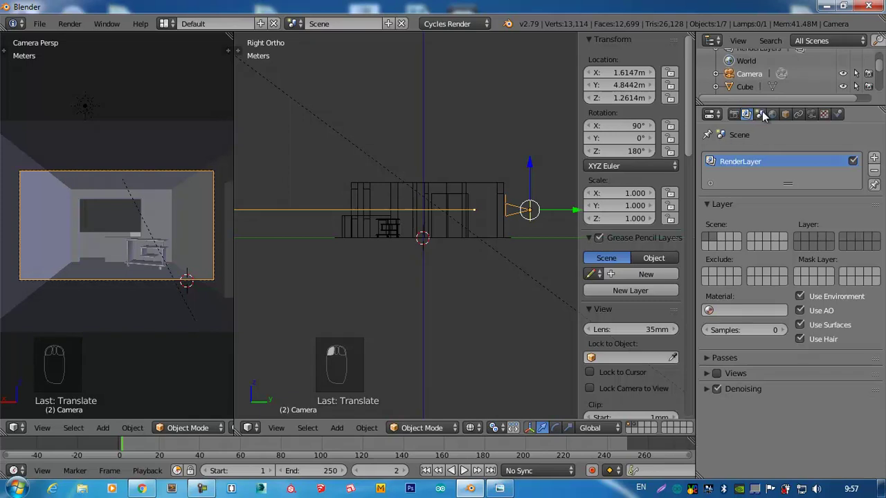
- Review Scene colour management, leaving the Default view, and start the Cycles render with F12
drag(769, 115, 763, 116)
drag(772, 251, 712, 255)
drag(713, 257, 112, 259)
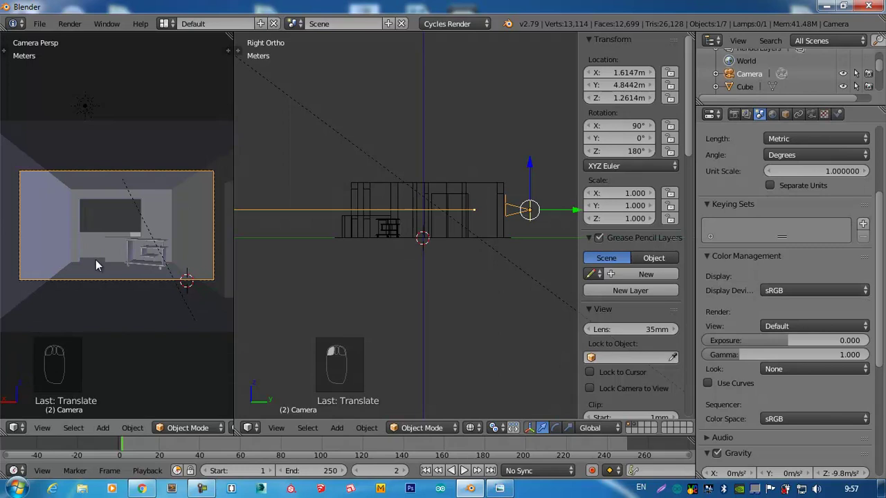
drag(773, 334, 797, 314)
drag(789, 323, 725, 365)
drag(791, 369, 796, 372)
drag(796, 373, 439, 194)
key(F12)
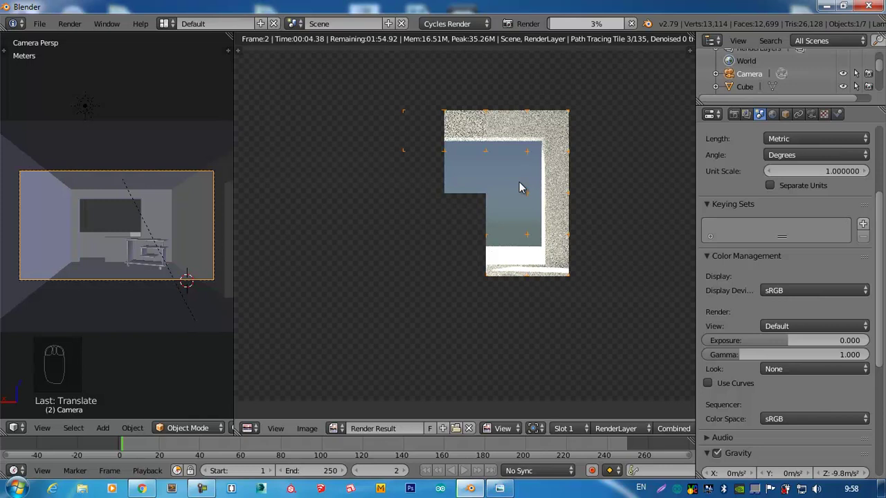
- Zoom and pan the render result to watch the window, wall and wheeled table appear in tiles
drag(525, 188, 594, 172)
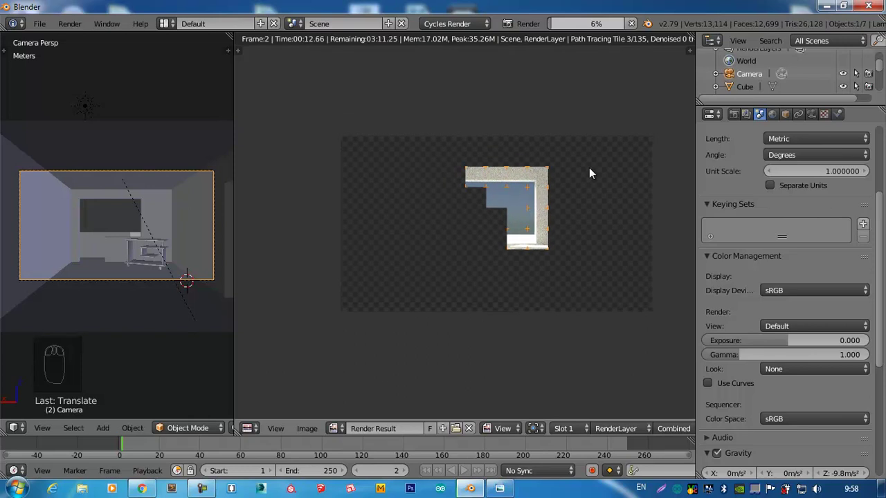
scroll(up, 3)
scroll(up, 3)
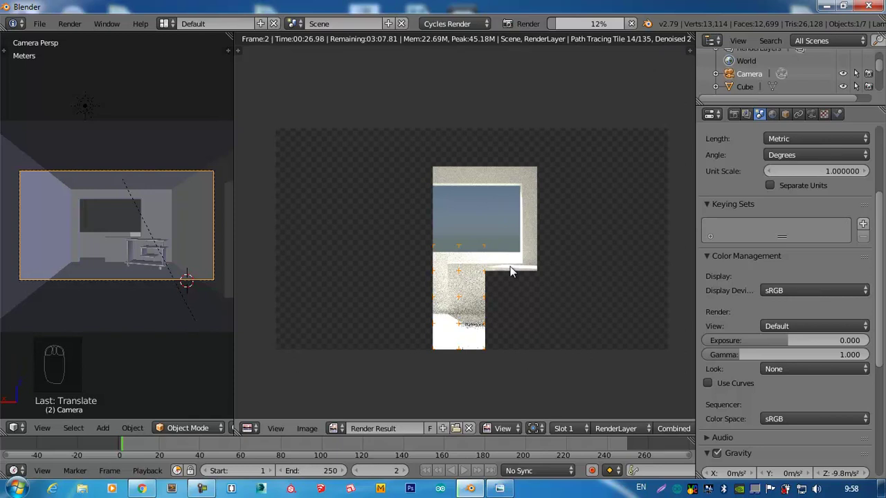
middle_click(507, 285)
scroll(up, 3)
drag(505, 290, 505, 290)
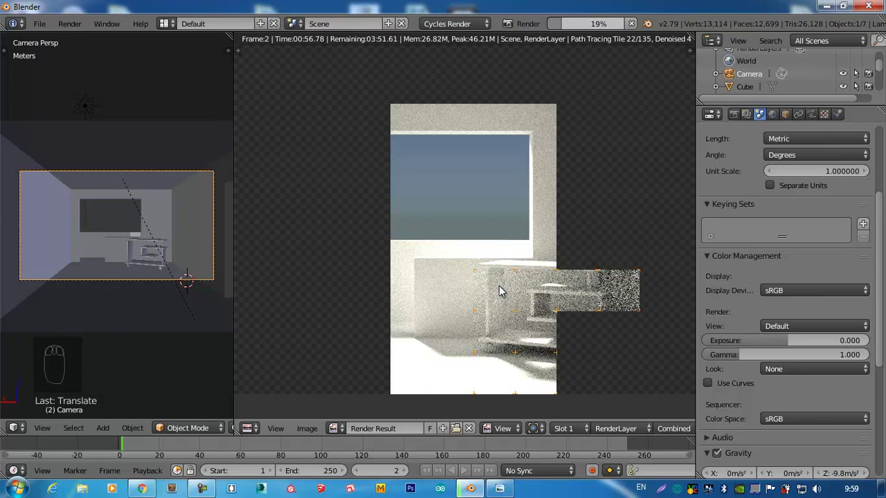
drag(610, 230, 504, 428)
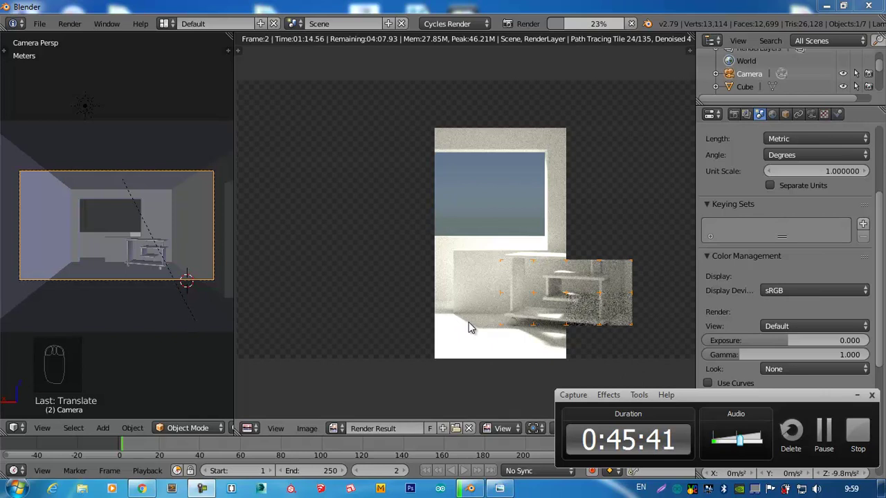
drag(643, 267, 748, 328)
drag(643, 267, 504, 312)
scroll(up, 3)
drag(514, 287, 536, 175)
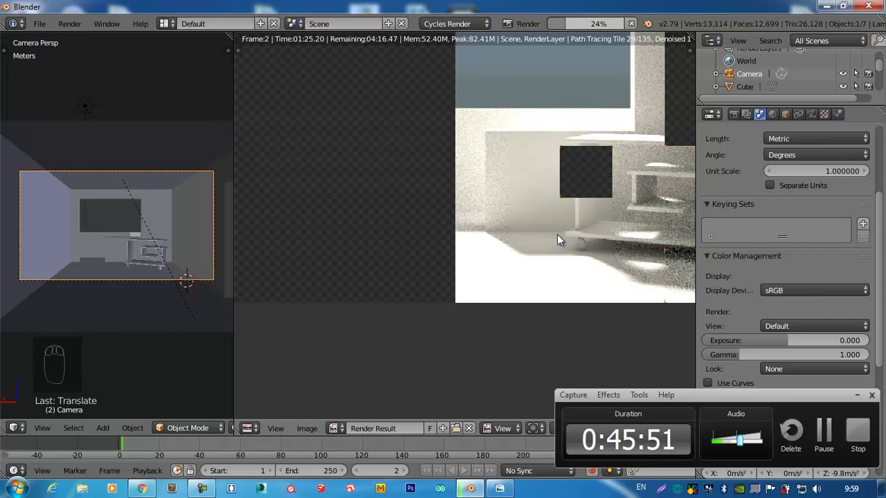
- Set colour management View to Filmic with the Base Contrast look
drag(585, 167, 843, 336)
drag(813, 328, 789, 302)
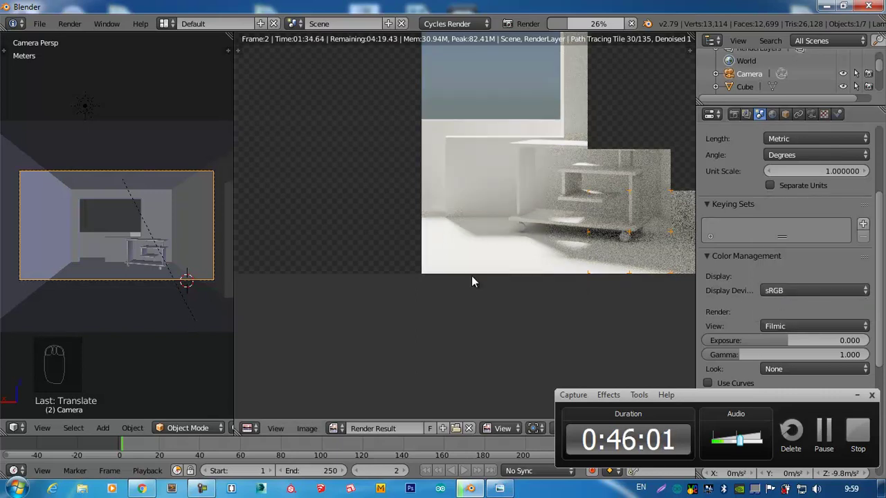
drag(824, 373, 590, 313)
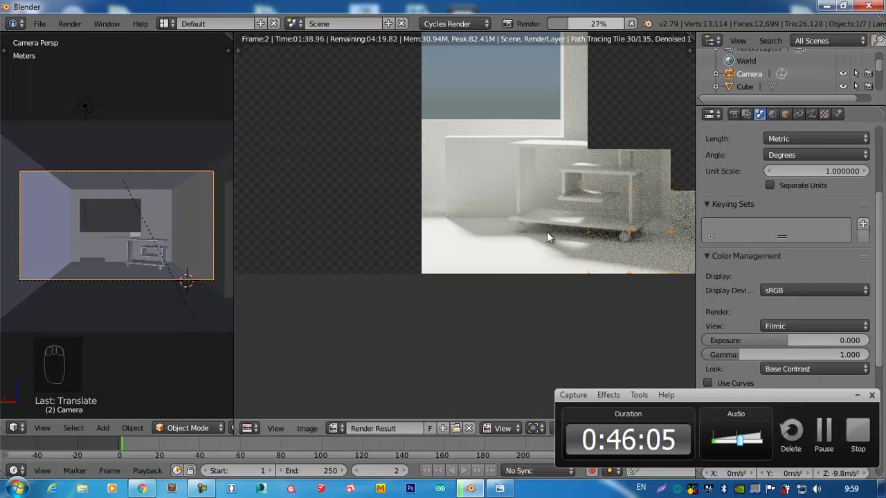